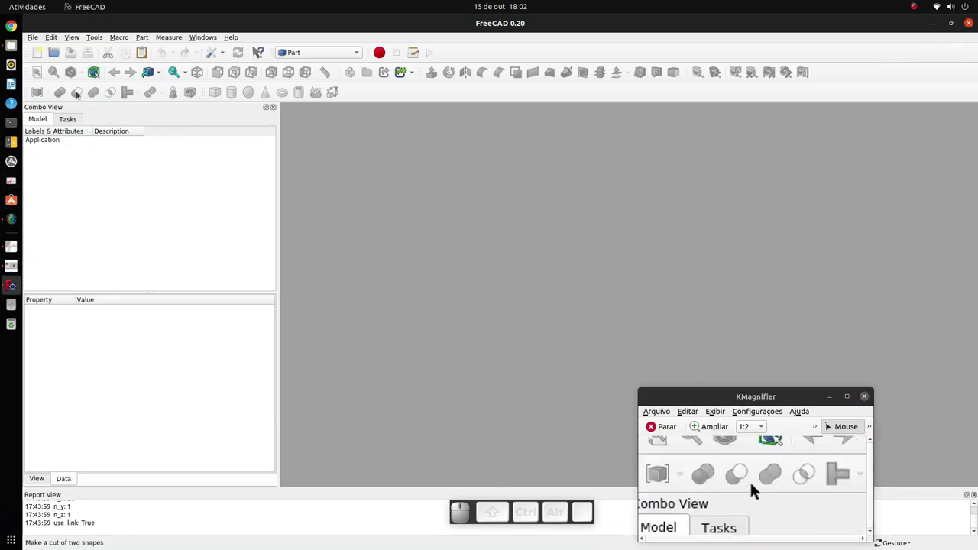
Start a new empty document for the tower model
left_click(730, 488)
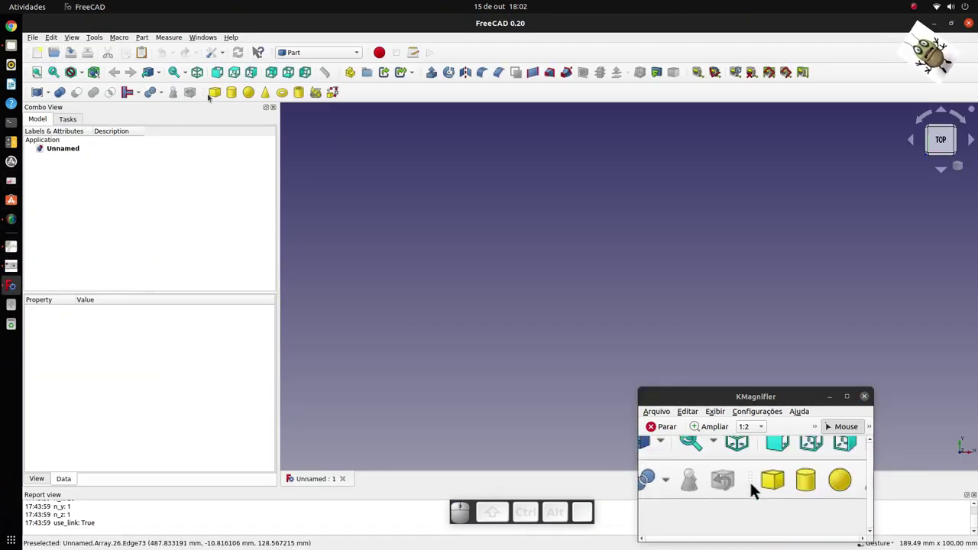
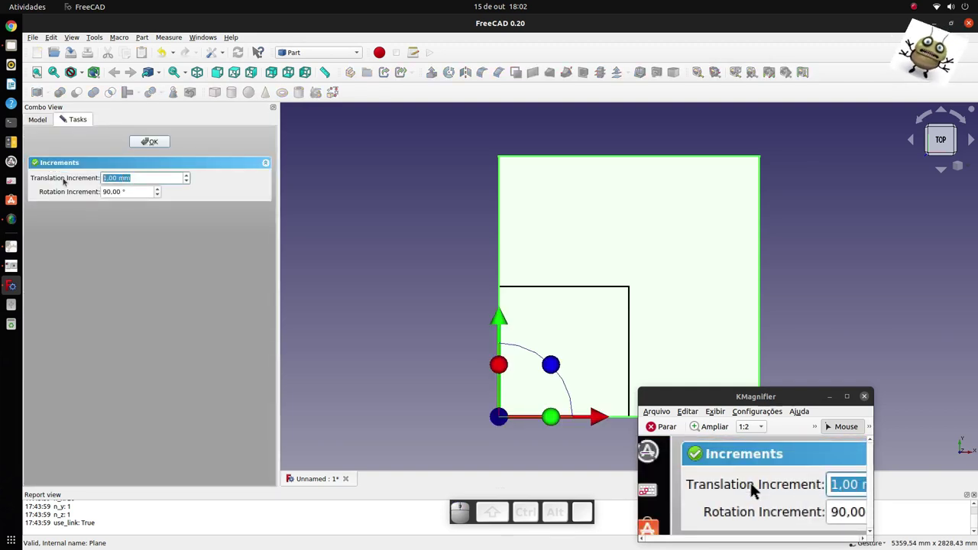
Set the Transform translation increment to 500 mm
key("5")
key("0")
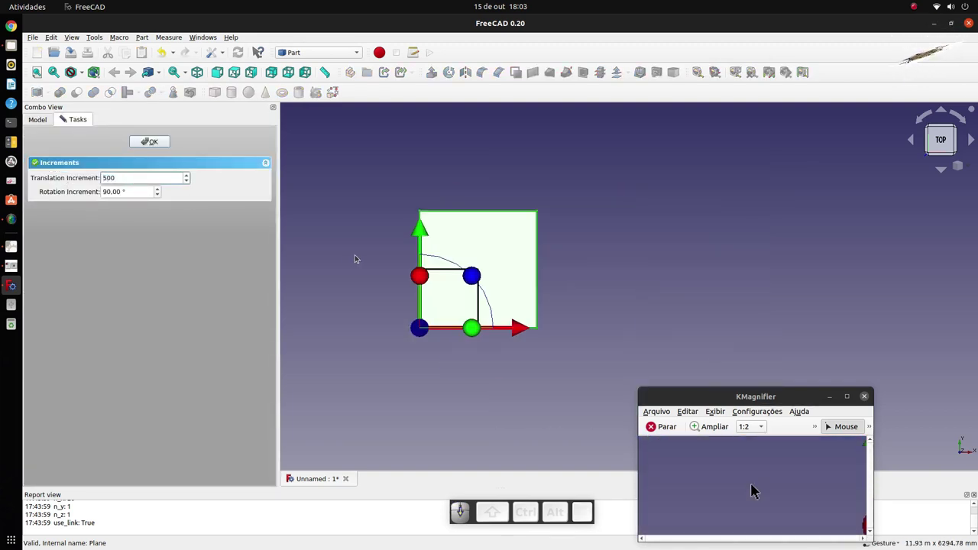
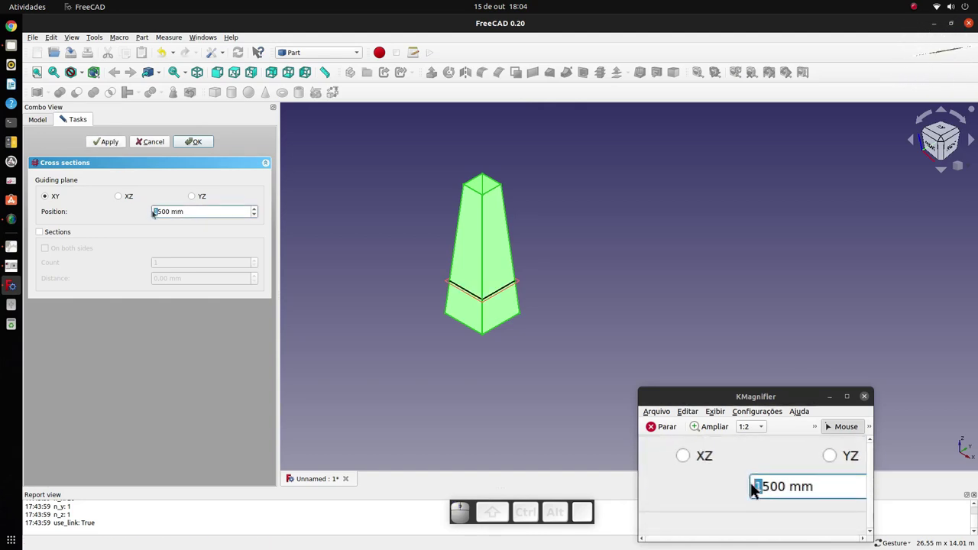
Move the second cross-section height to 3500 mm
key("3")
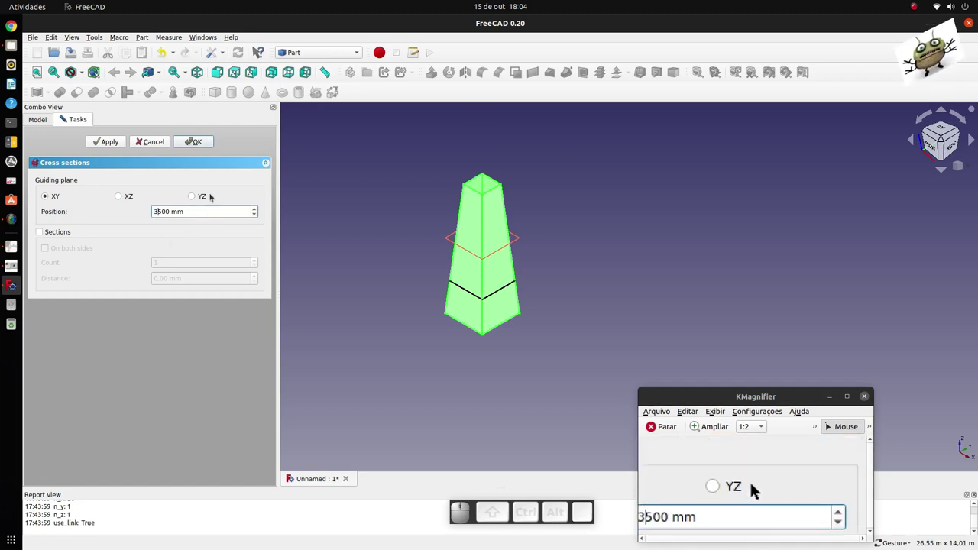
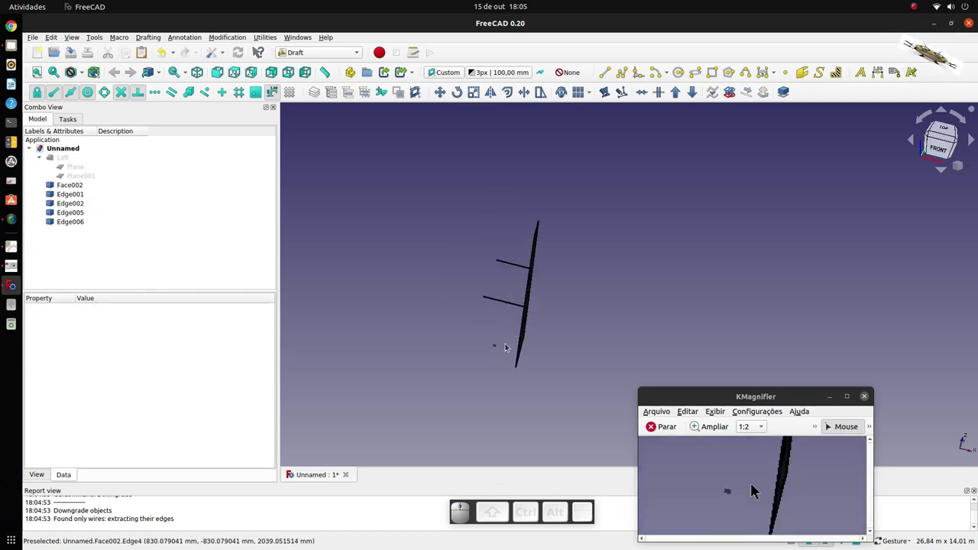
Delete the upper horizontal branch edge and the slanted outer edge of the profile
left_click(752, 494)
key("Delete")
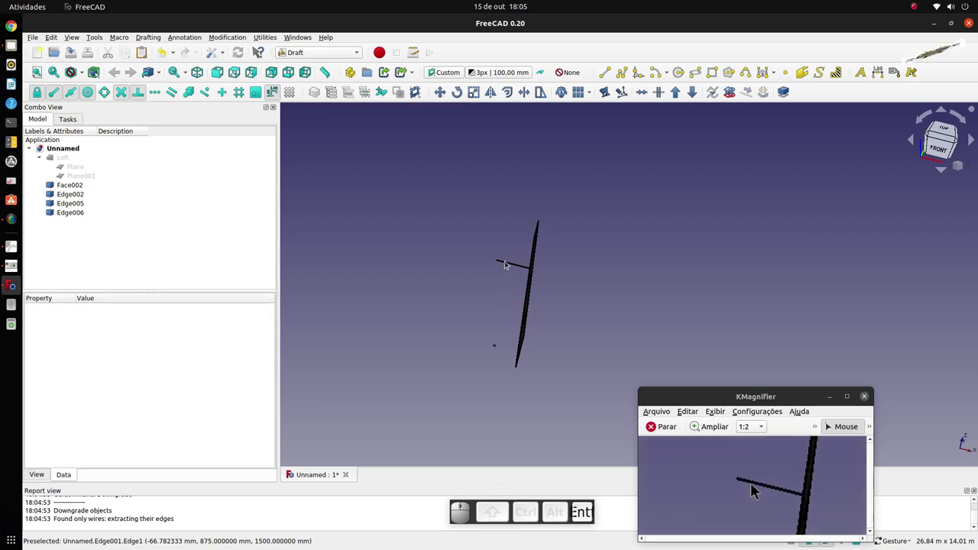
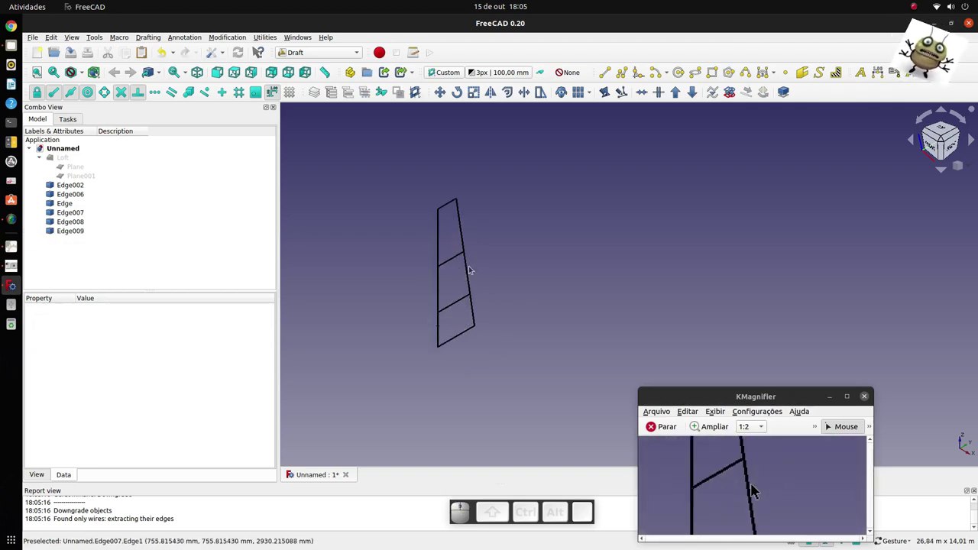
left_click(753, 490)
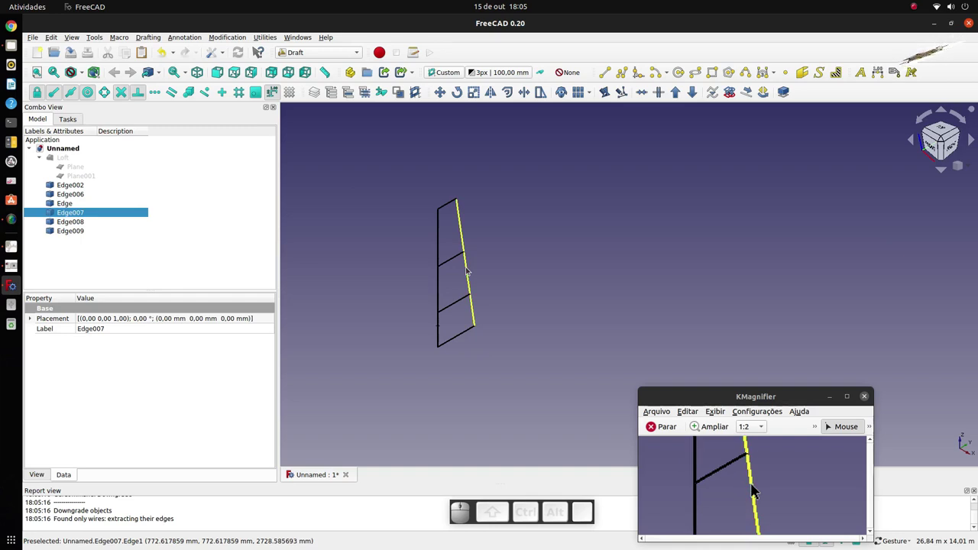
key("Delete")
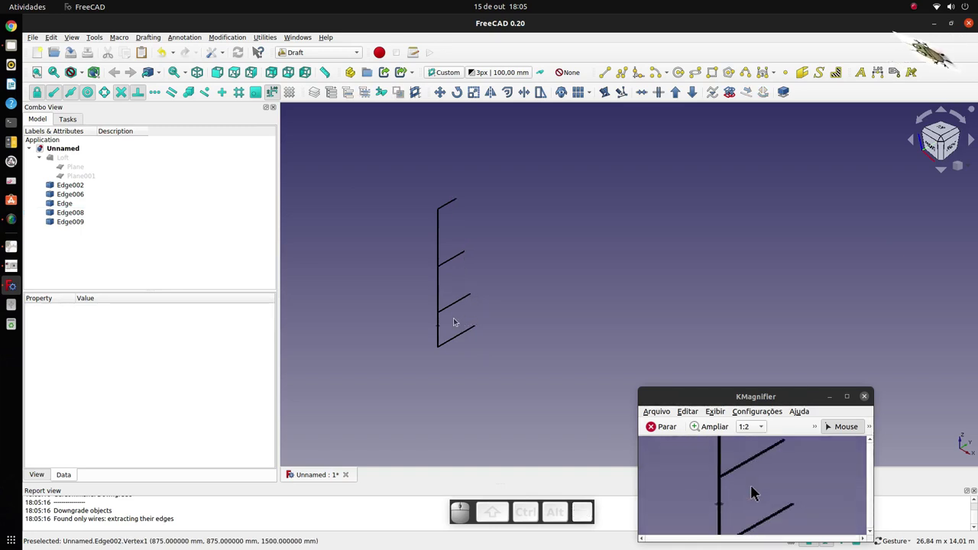
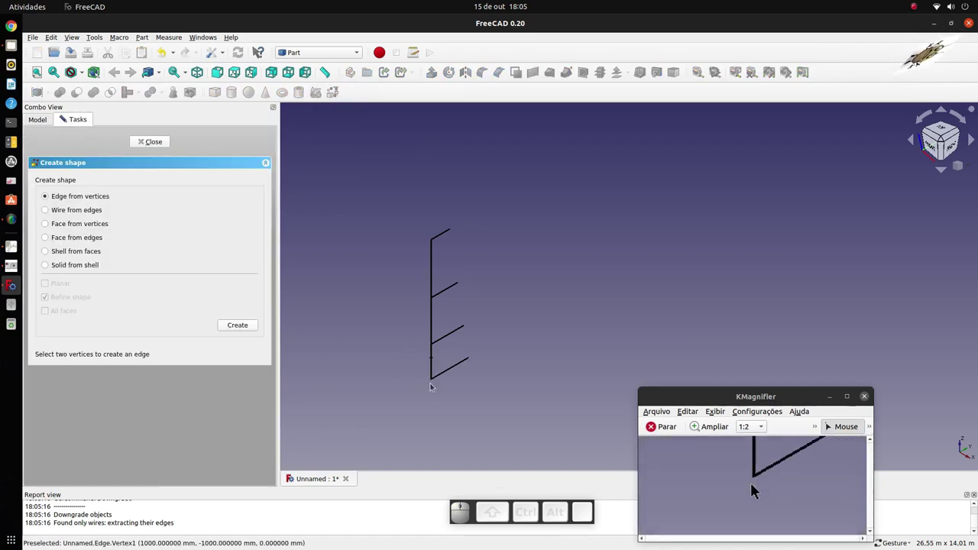
Build the first diagonal bracing edges from the leg bottom to the lower branch vertices
scroll("up", 3)
left_click(752, 493)
scroll("down", 3)
left_click(752, 490)
left_click(752, 493)
scroll("down", 3)
left_click(753, 489)
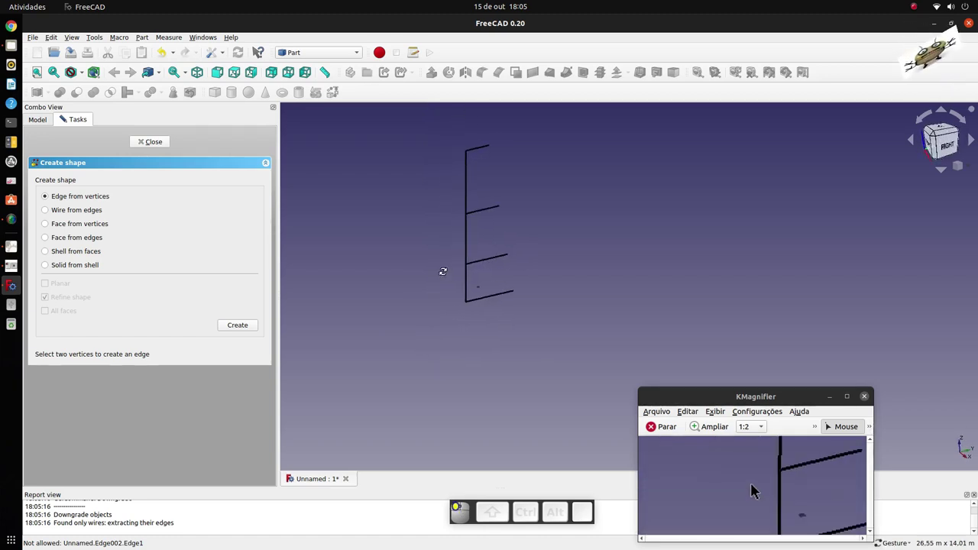
left_click(752, 494)
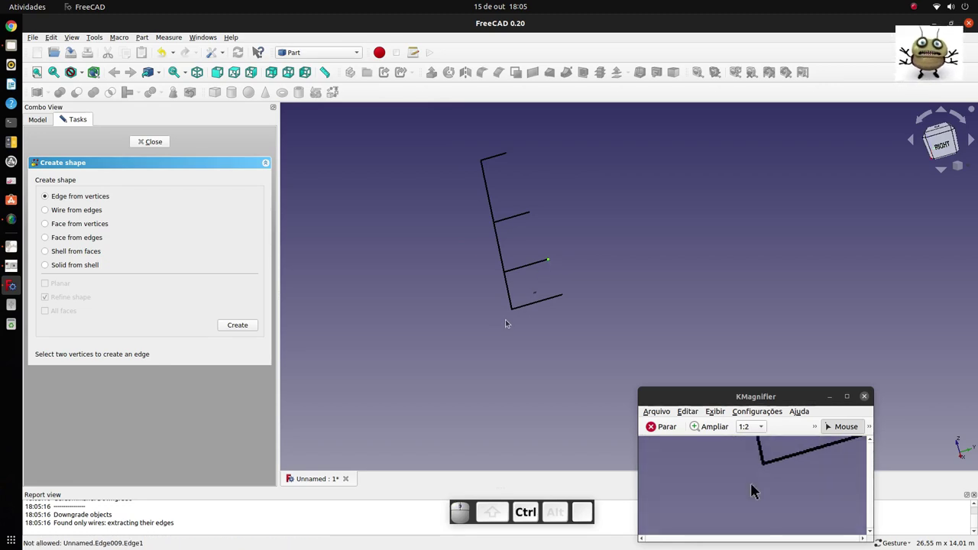
left_click(752, 493)
scroll("up", 3)
left_click(753, 490)
Add further bracing edges between the leg vertices and the branch tips
scroll("down", 3)
left_click(752, 490)
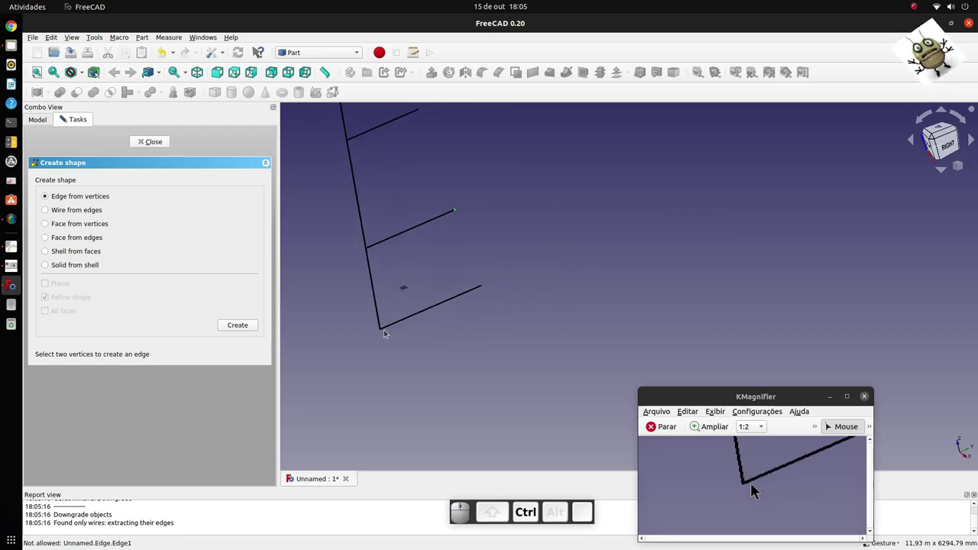
left_click(752, 490)
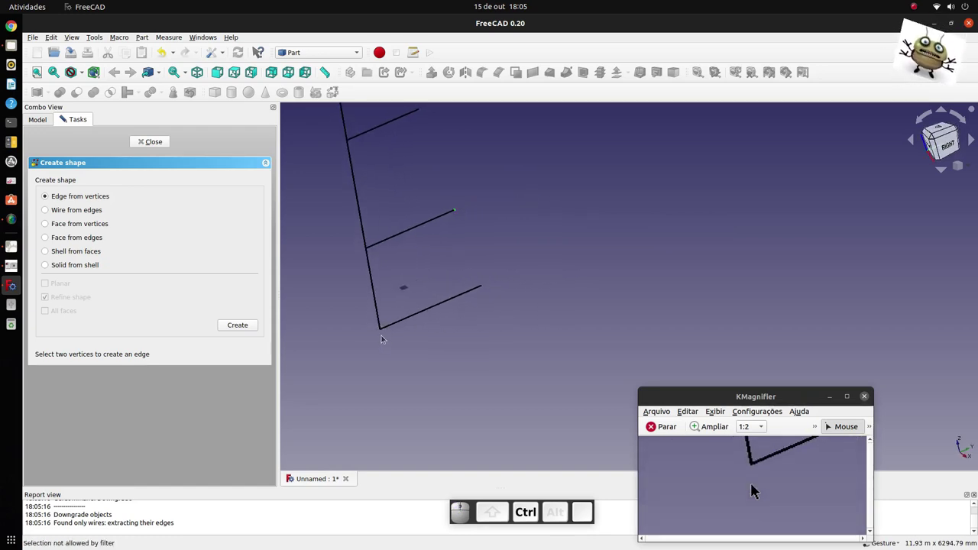
scroll("up", 3)
scroll("down", 3)
left_click(752, 494)
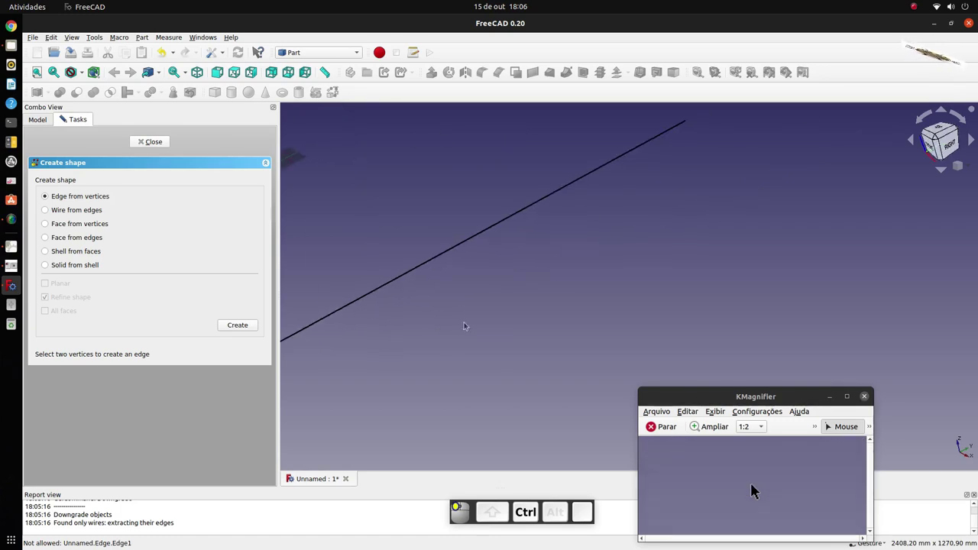
scroll("down", 3)
scroll("up", 3)
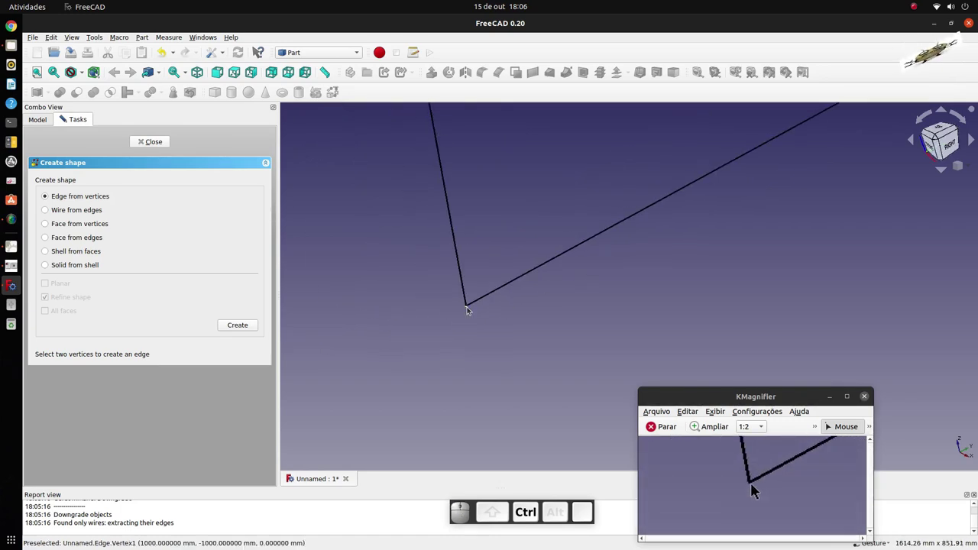
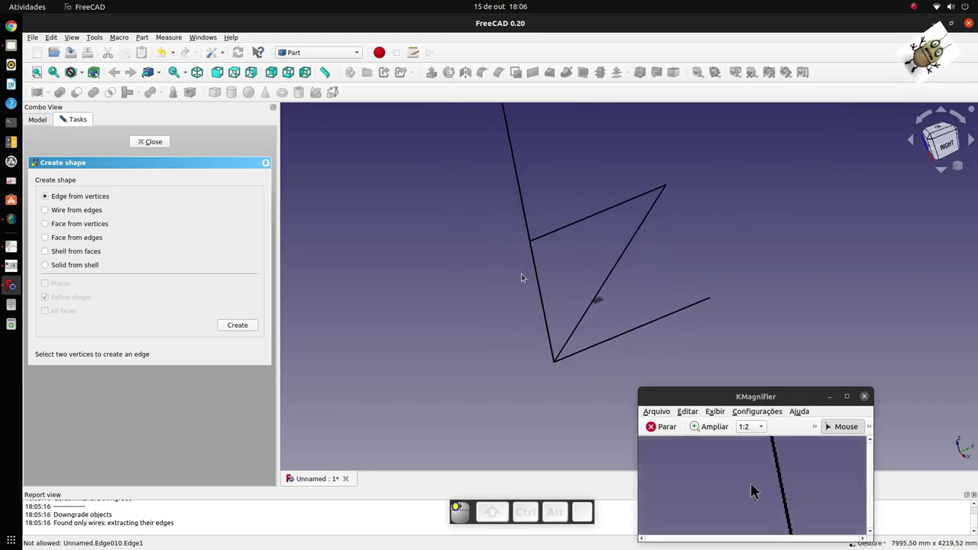
left_click(753, 490)
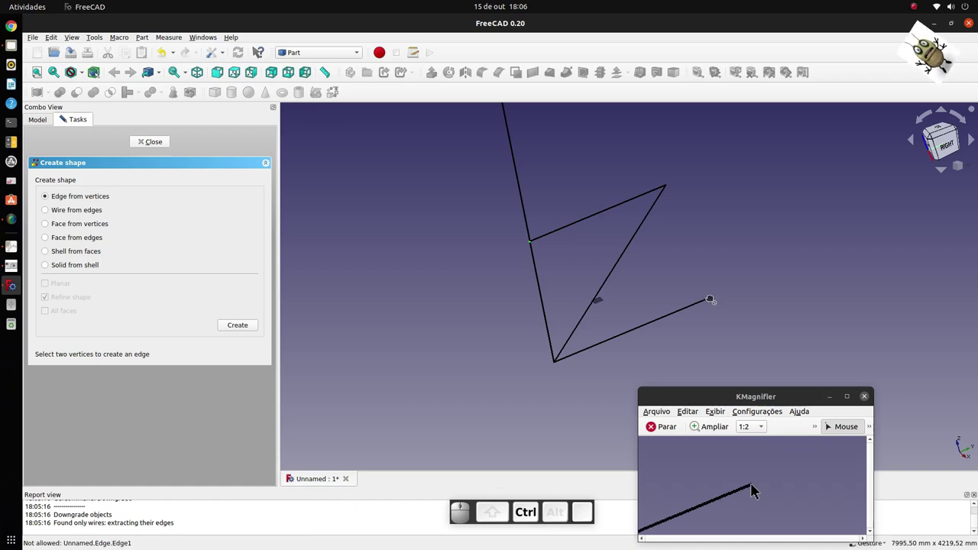
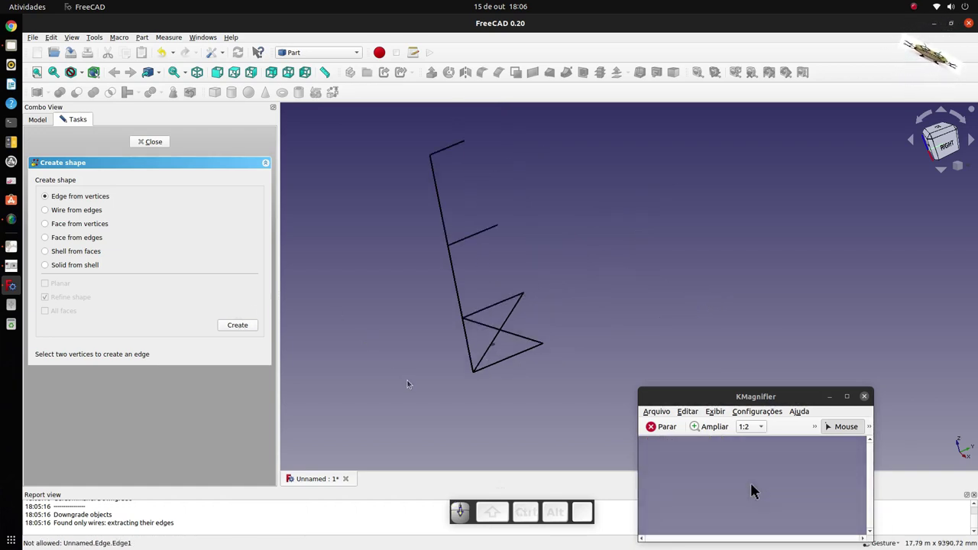
scroll("up", 3)
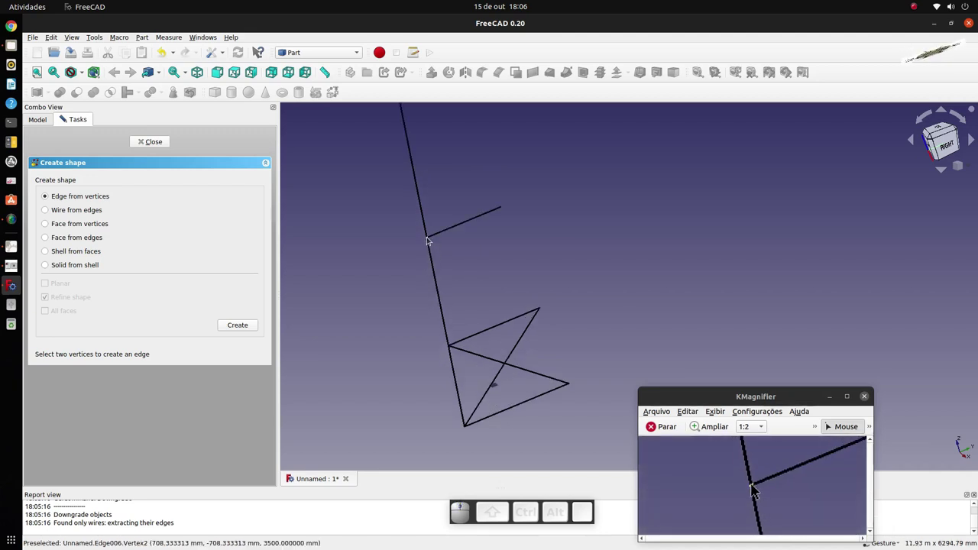
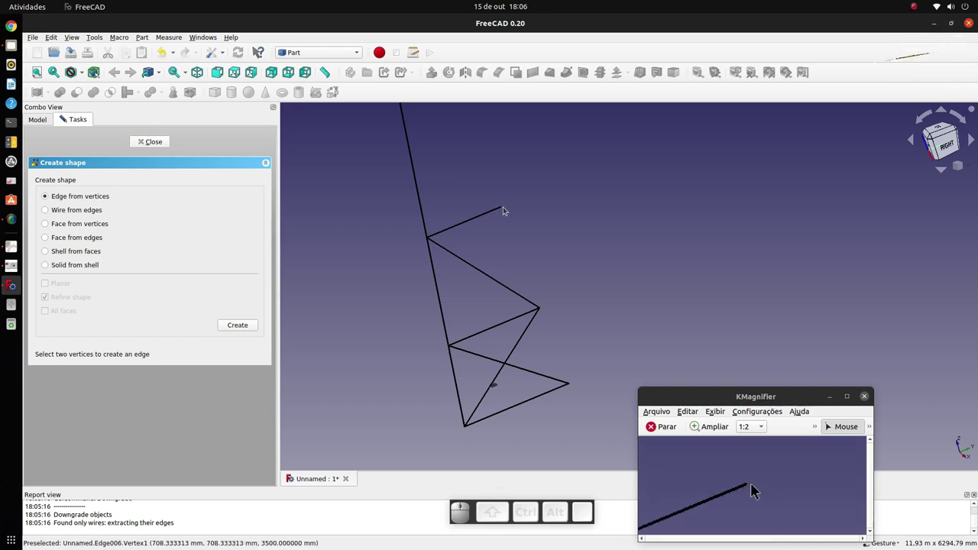
left_click(752, 490)
scroll("up", 3)
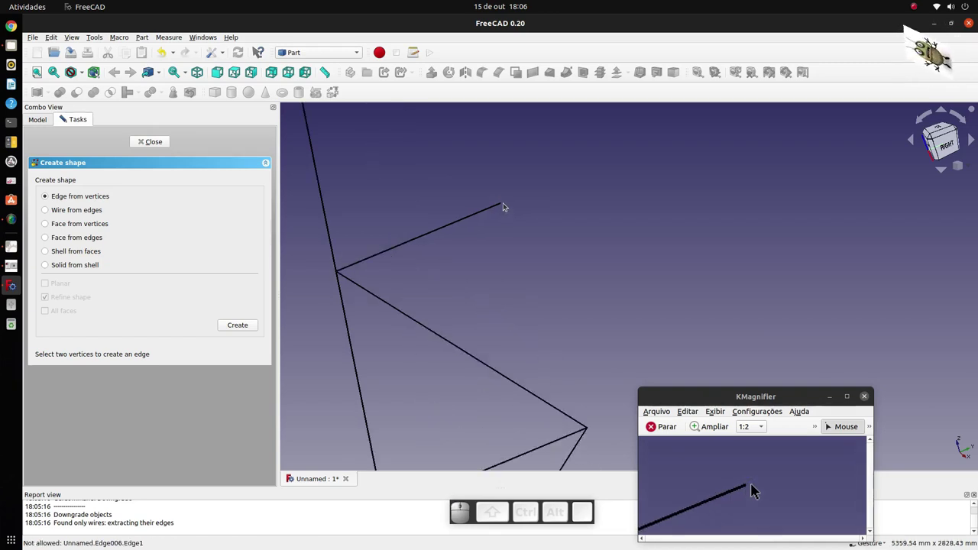
Add the remaining middle diagonals between leg vertices and arm tips
left_click(752, 493)
scroll("down", 3)
left_click(753, 490)
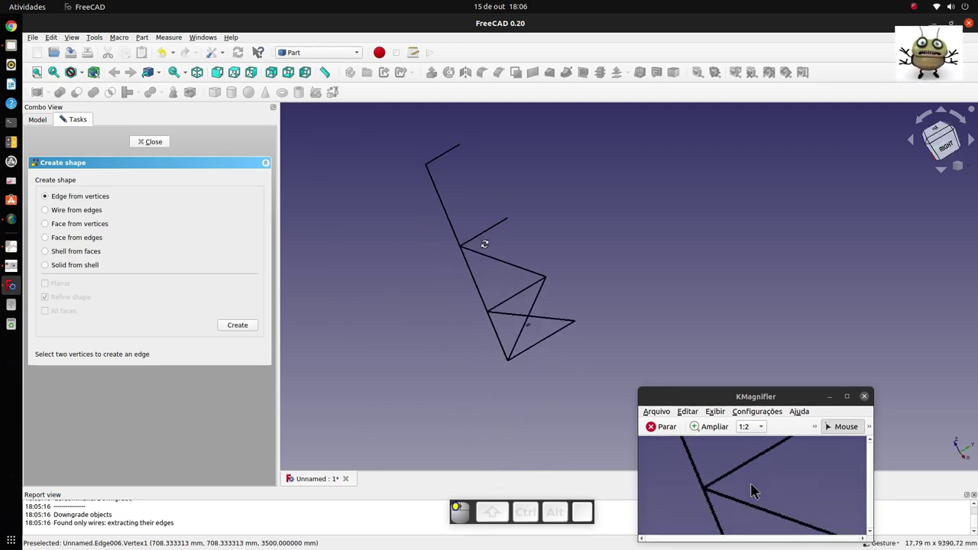
left_click(720, 488)
left_click(753, 490)
scroll("down", 3)
scroll("up", 3)
left_click(753, 490)
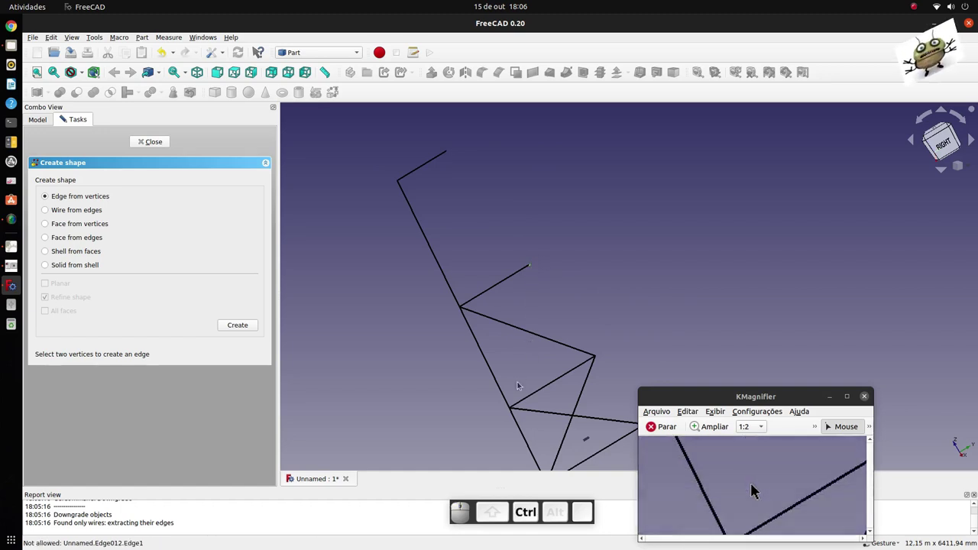
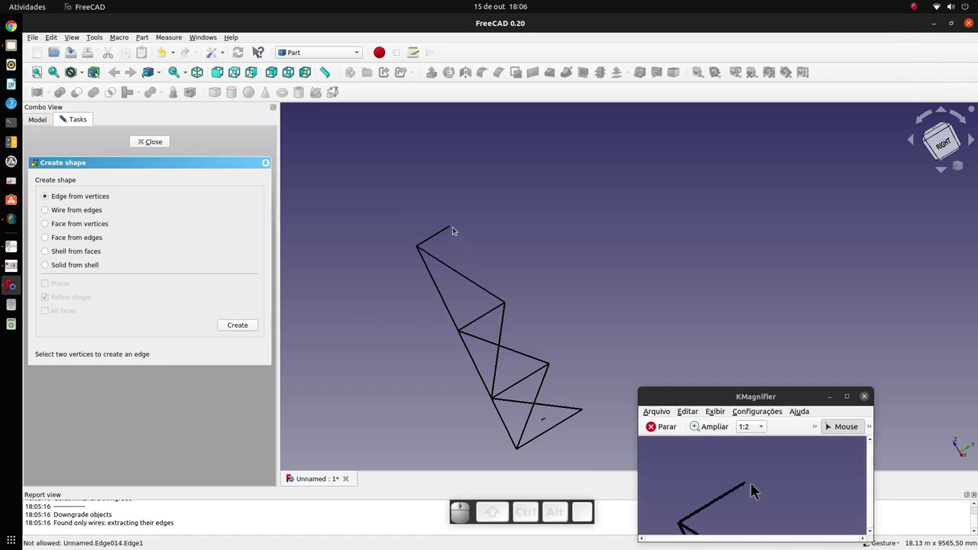
Create the top bracing edge from the leg junction to the upper arm tip
scroll("up", 3)
scroll("down", 3)
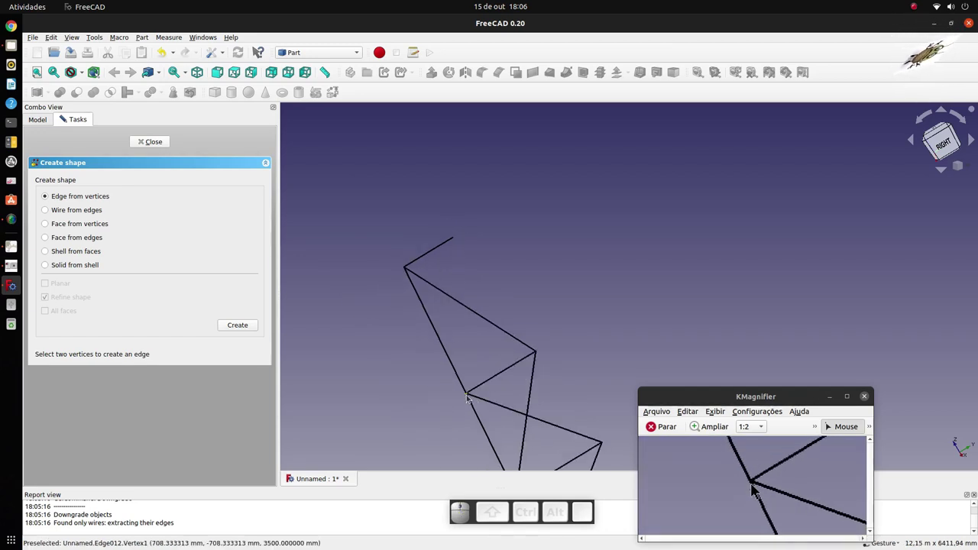
left_click(753, 490)
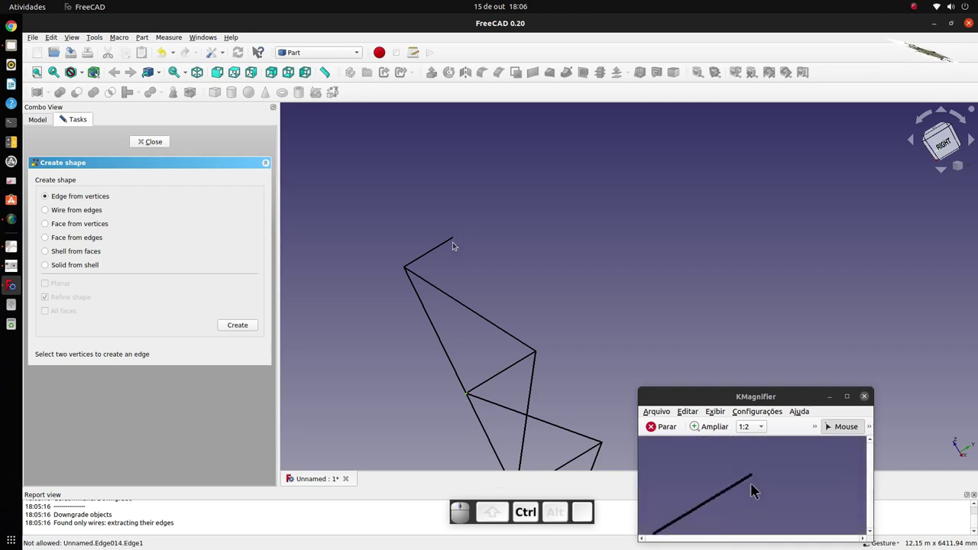
left_click(752, 493)
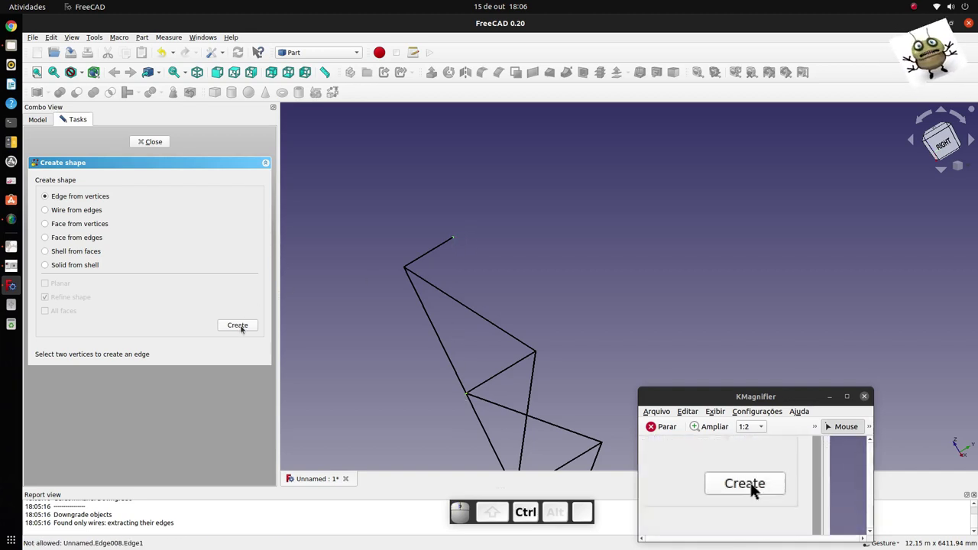
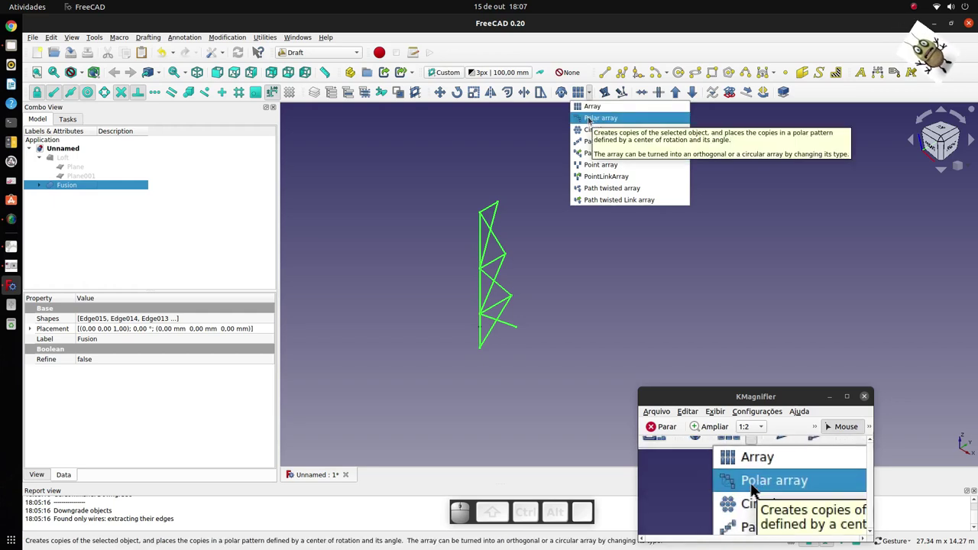
Make a polar array of Fusion: 360°, 4 elements, centre (0,0,0), and inspect the tower
left_click(761, 488)
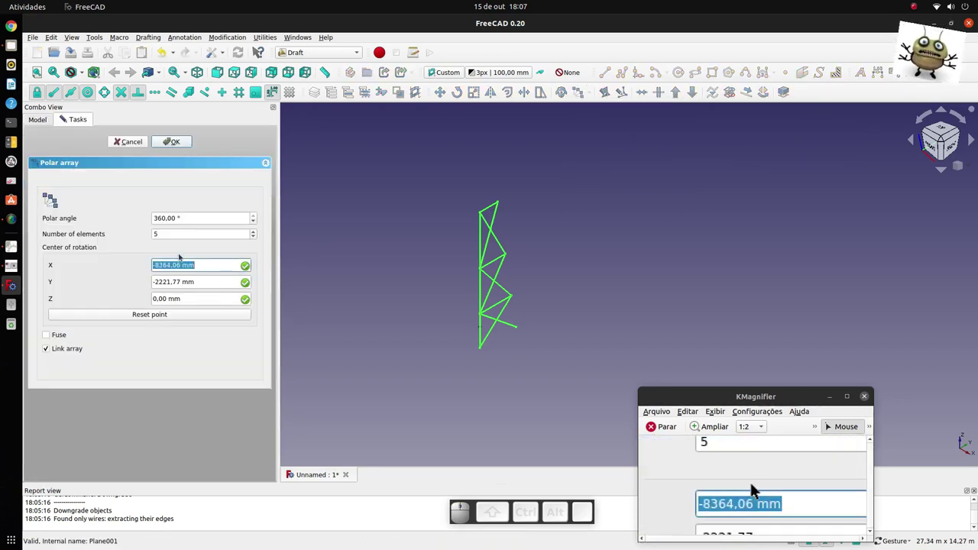
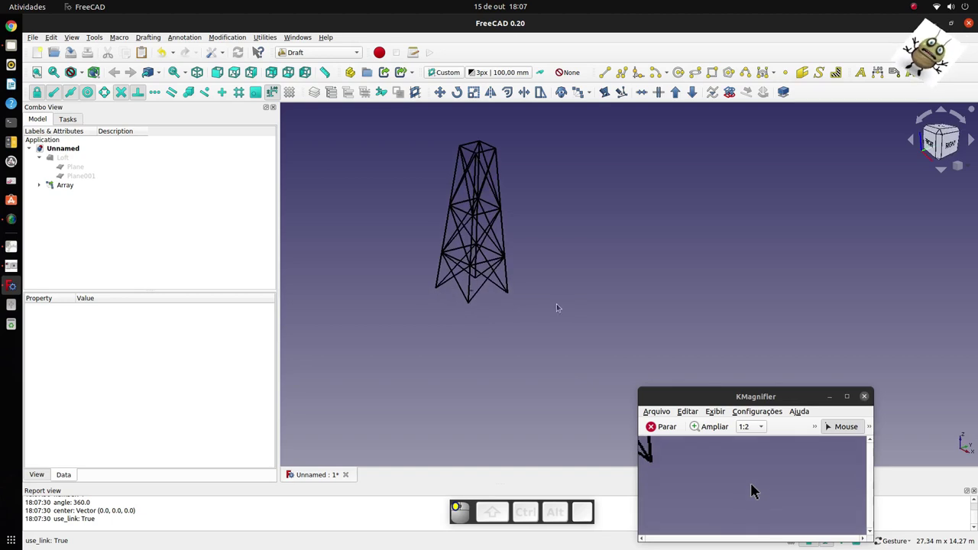
scroll("up", 3)
scroll("down", 3)
scroll("down", 3)
left_click(752, 494)
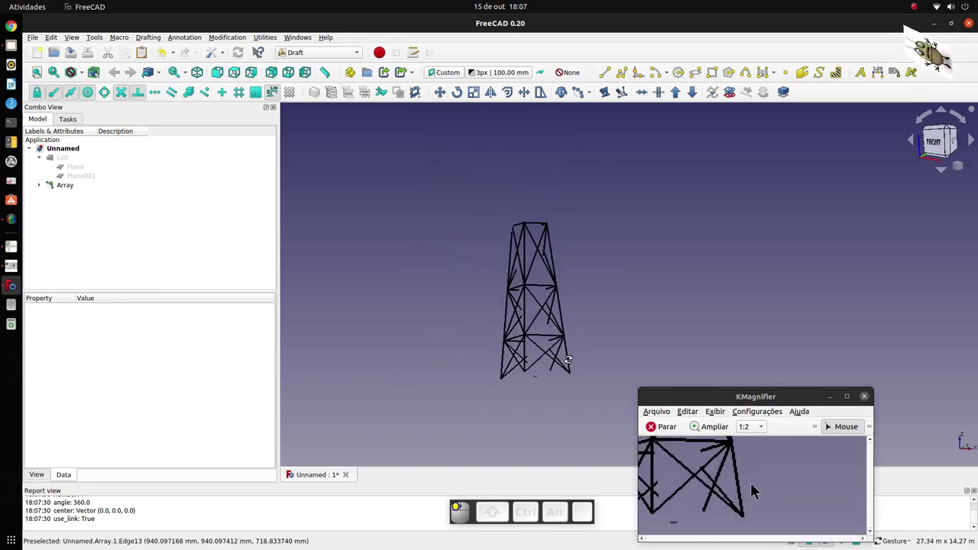
key("0")
scroll("down", 3)
scroll("up", 3)
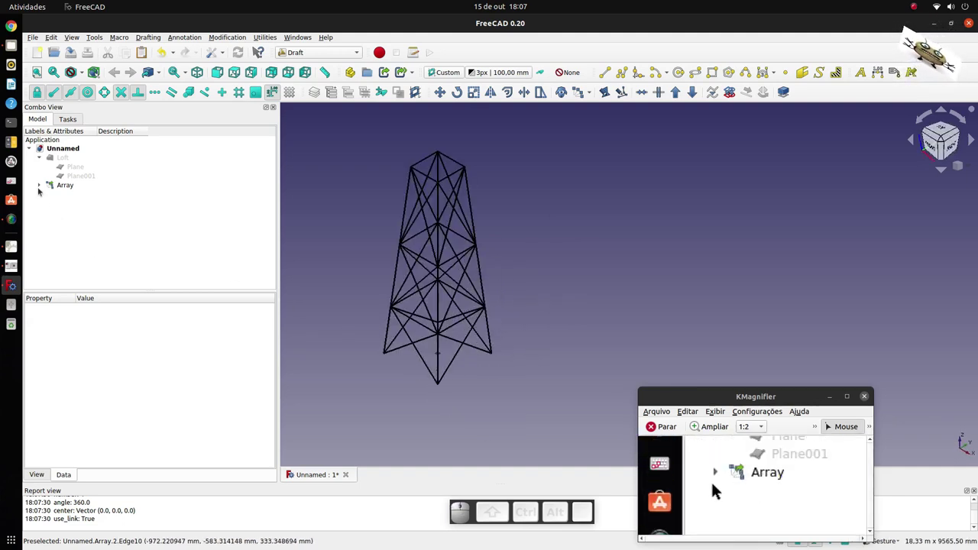
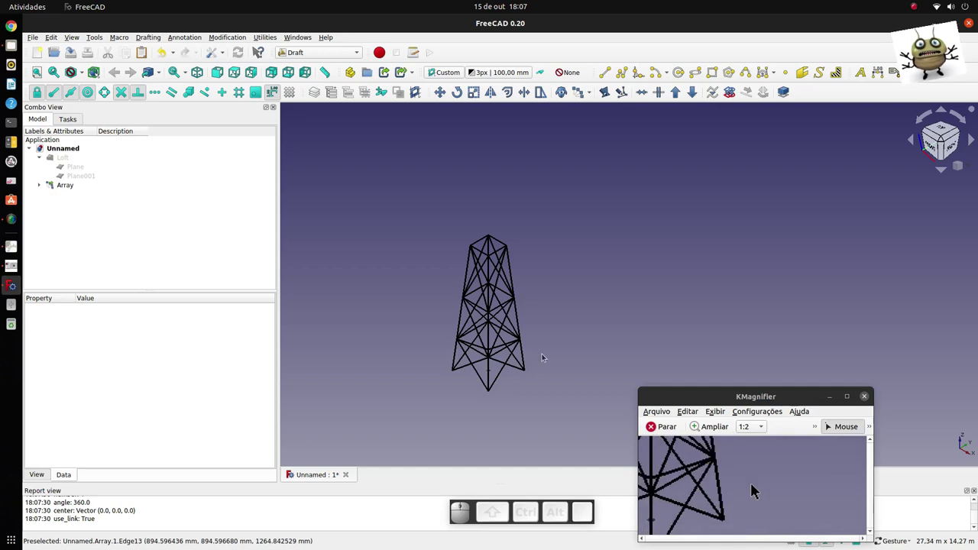
Select the resulting Array object in the tree
left_click(752, 493)
scroll("up", 3)
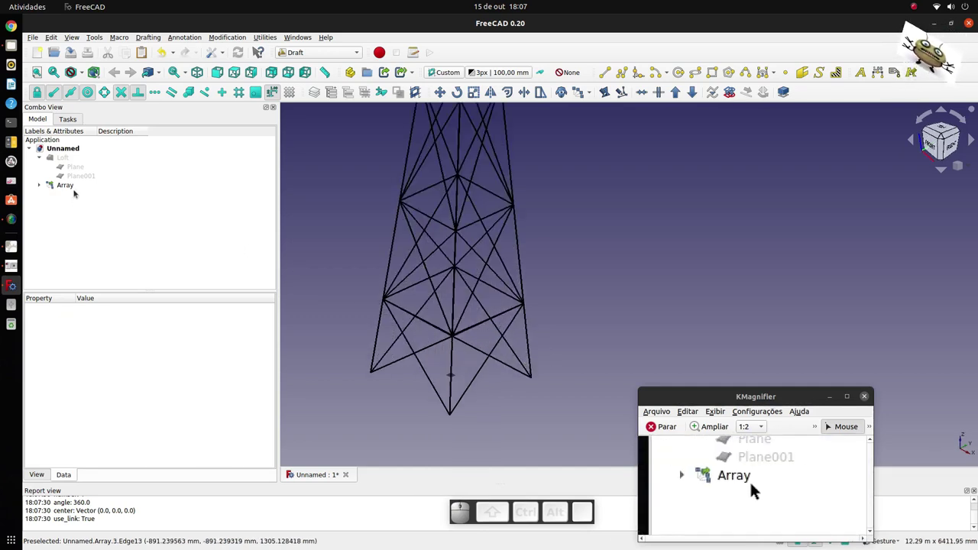
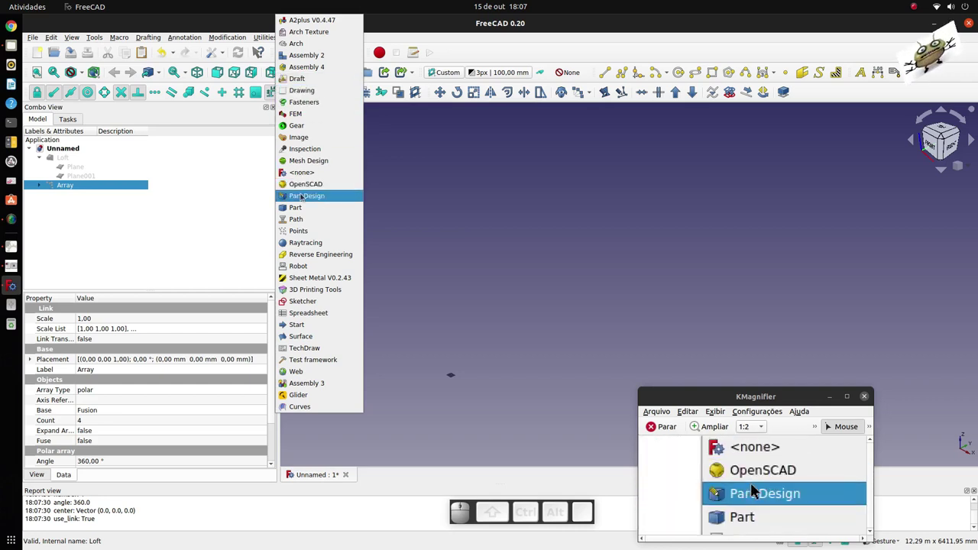
Switch to the Part workbench to add the 1000 mm cube
left_click(761, 488)
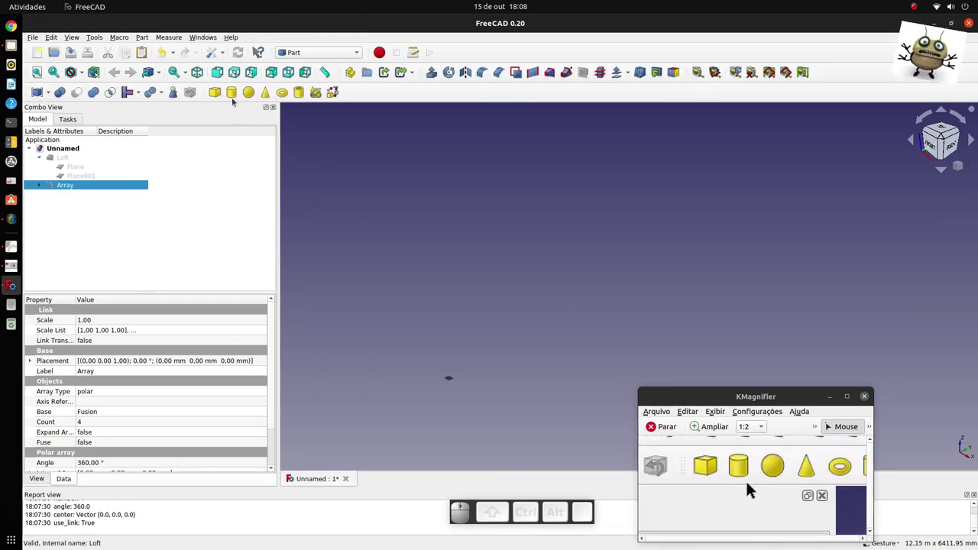
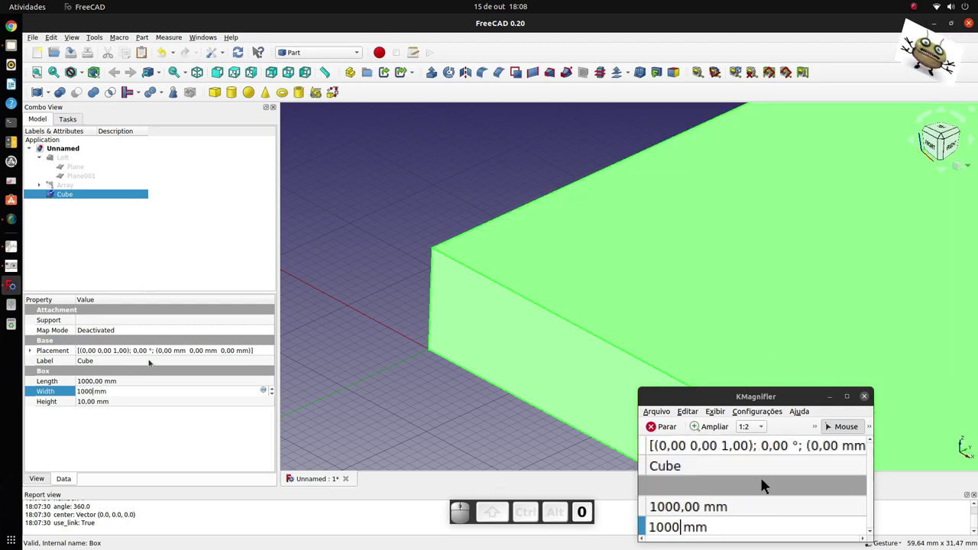
scroll("down", 3)
scroll("down", 3)
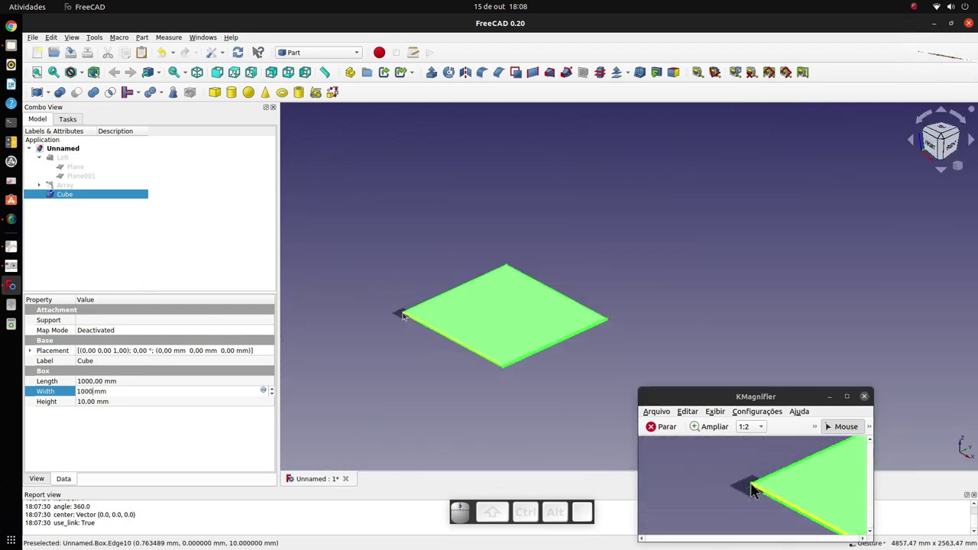
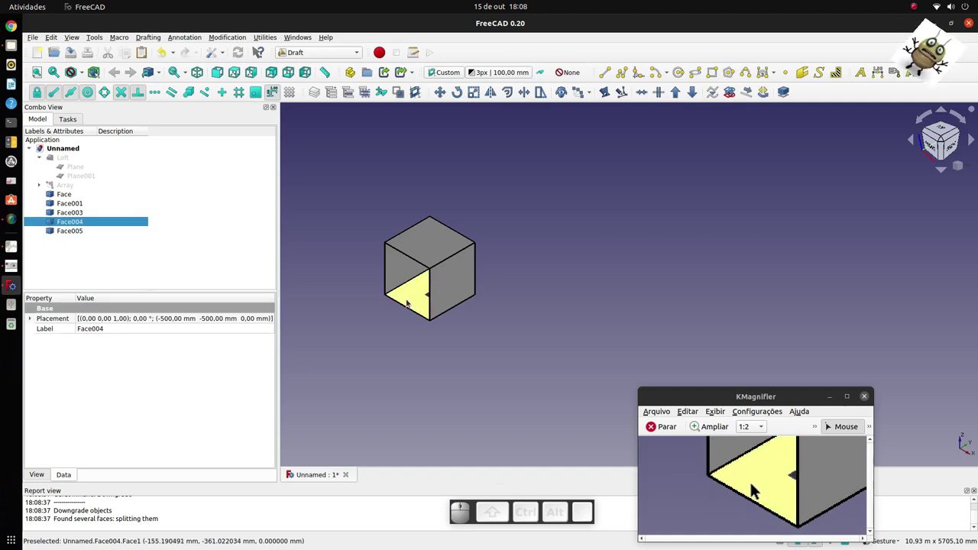
Delete unwanted box faces, keeping Face001 as the single square face
key("Delete")
scroll("down", 3)
scroll("up", 3)
left_click(752, 493)
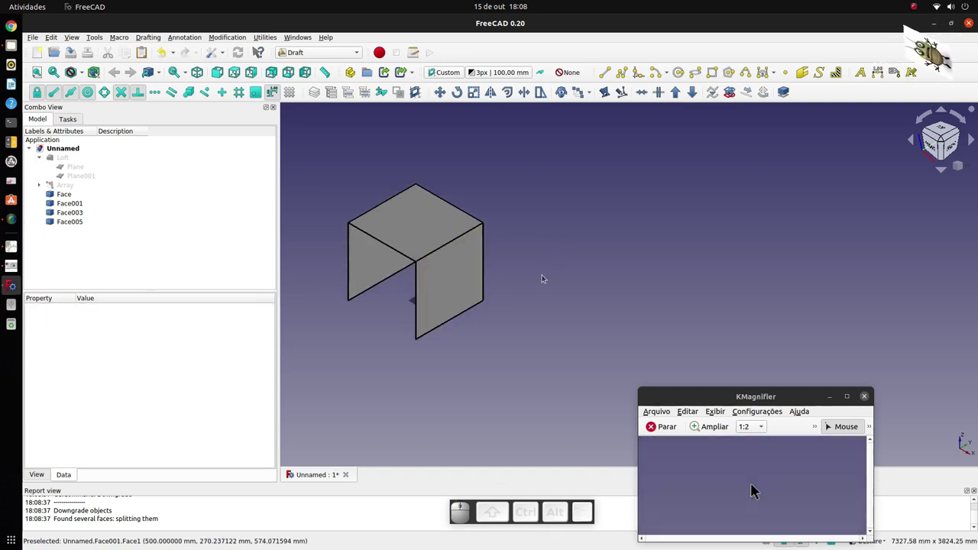
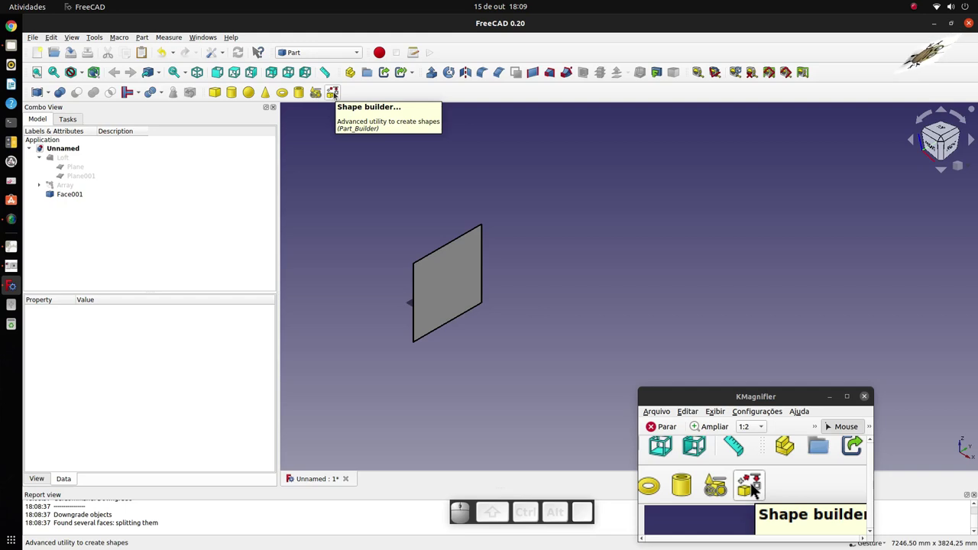
In Shape builder, create the first corner-to-corner diagonal edge across the square face
left_click(761, 488)
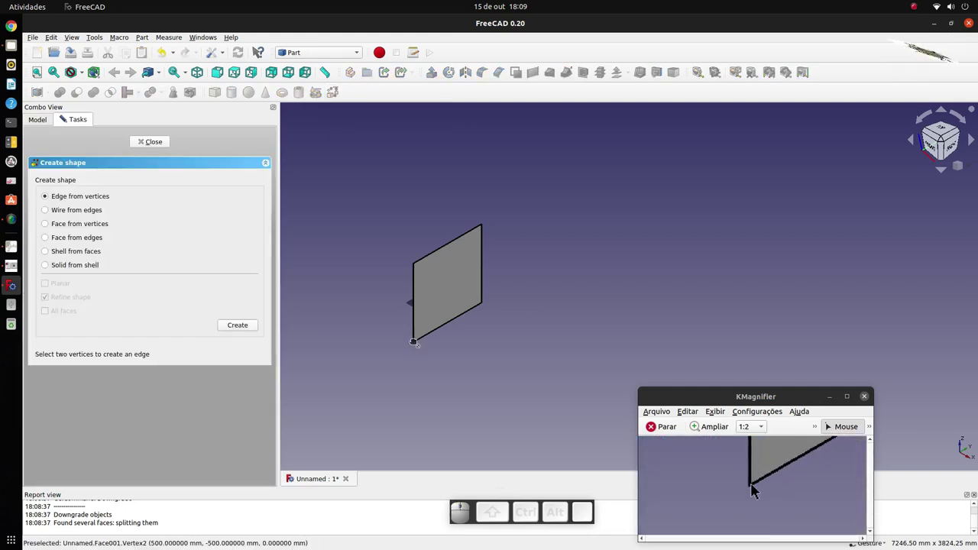
left_click(752, 494)
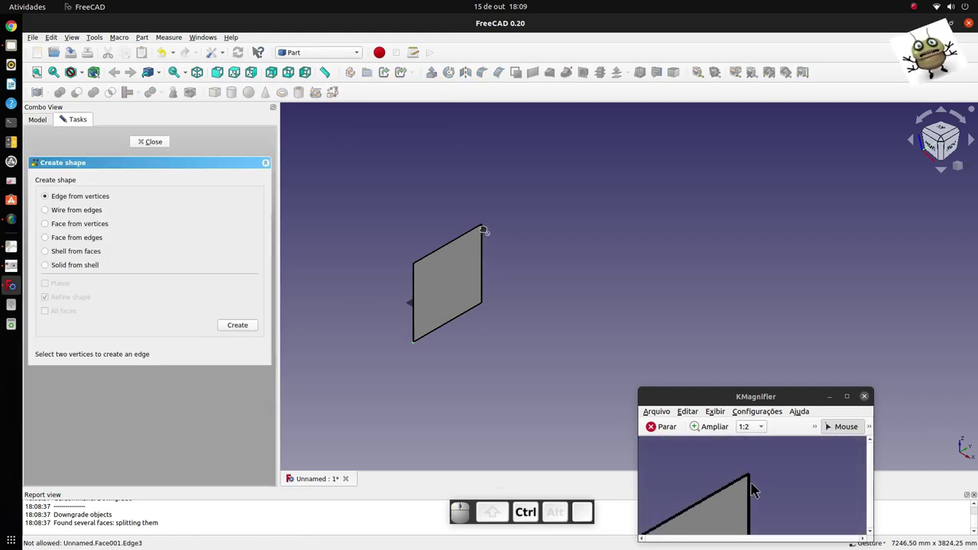
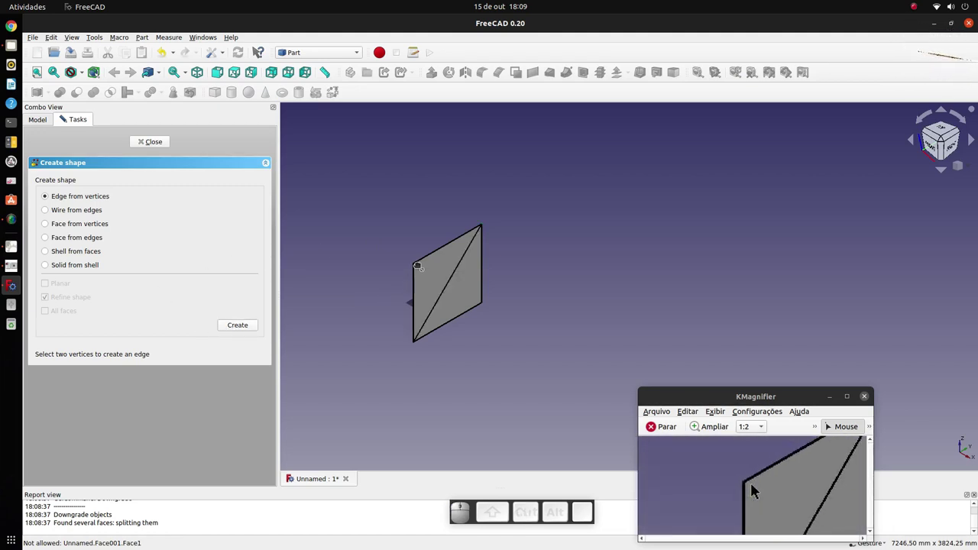
scroll("up", 3)
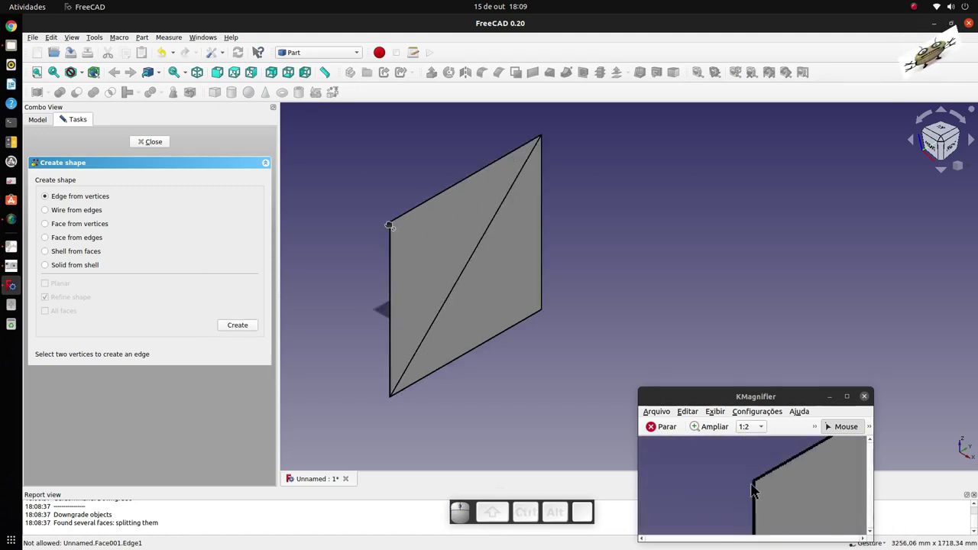
left_click(752, 493)
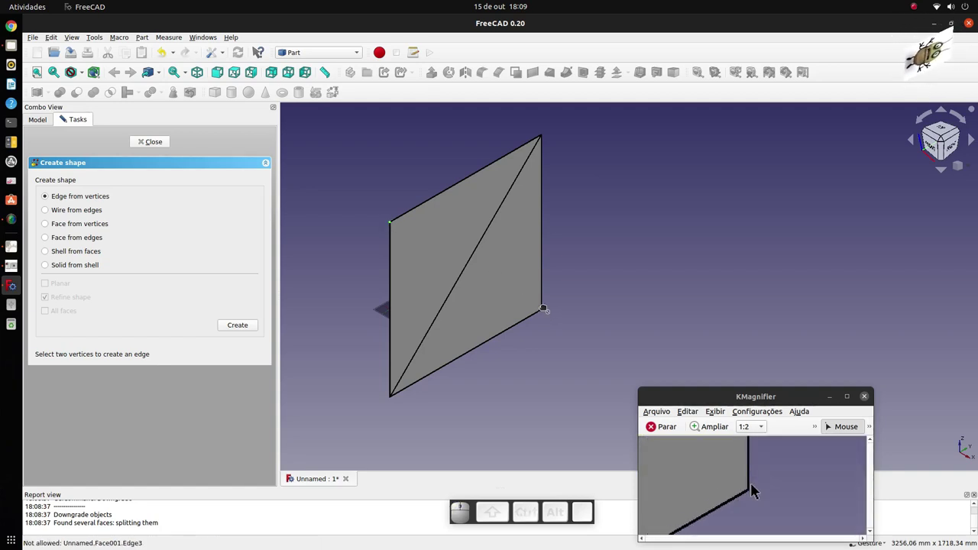
scroll("up", 3)
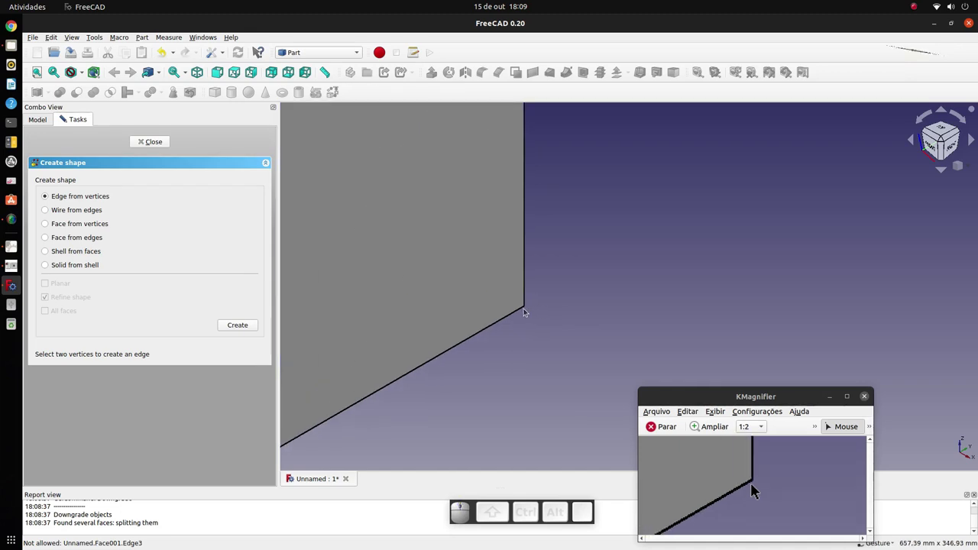
left_click(753, 490)
Create the second diagonal from the upper-left to lower-right corner, forming an X
scroll("down", 3)
scroll("down", 3)
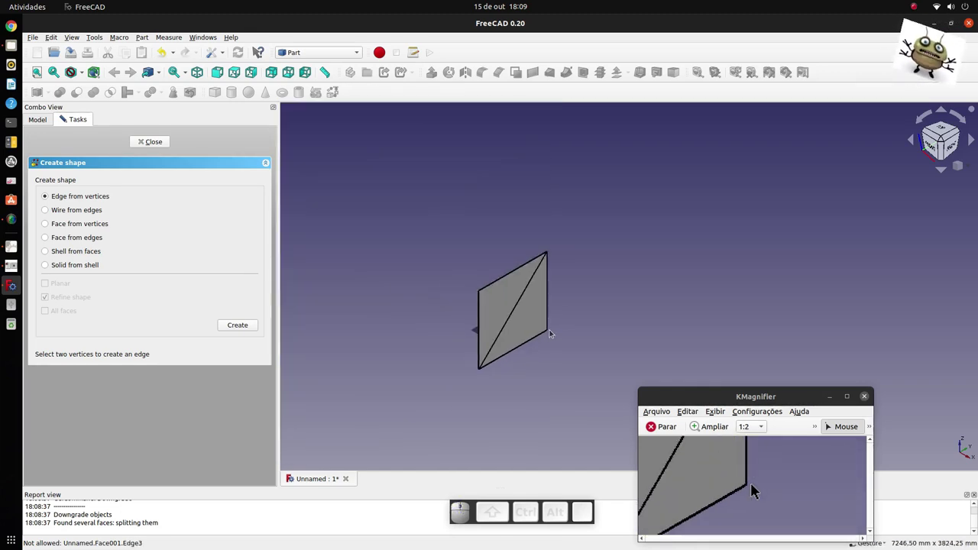
scroll("up", 3)
scroll("down", 3)
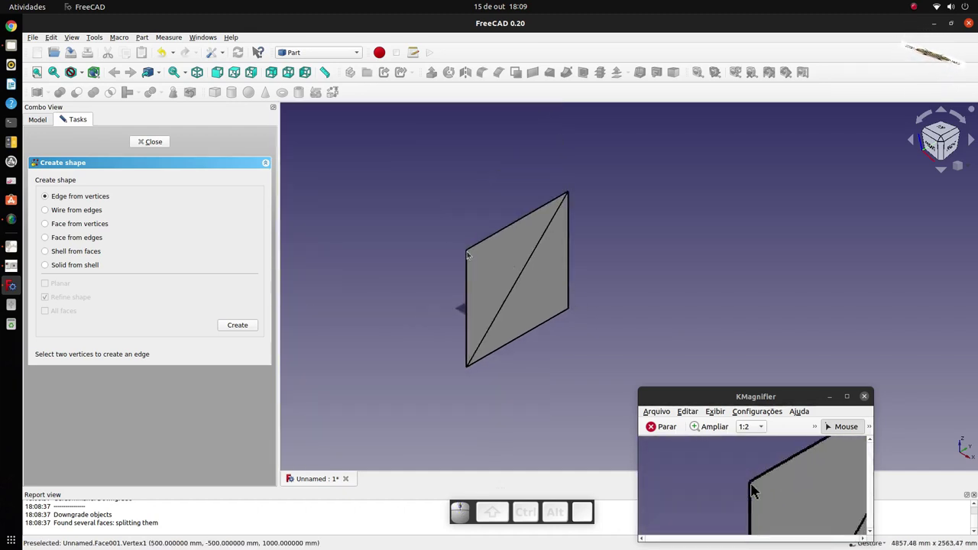
left_click(752, 494)
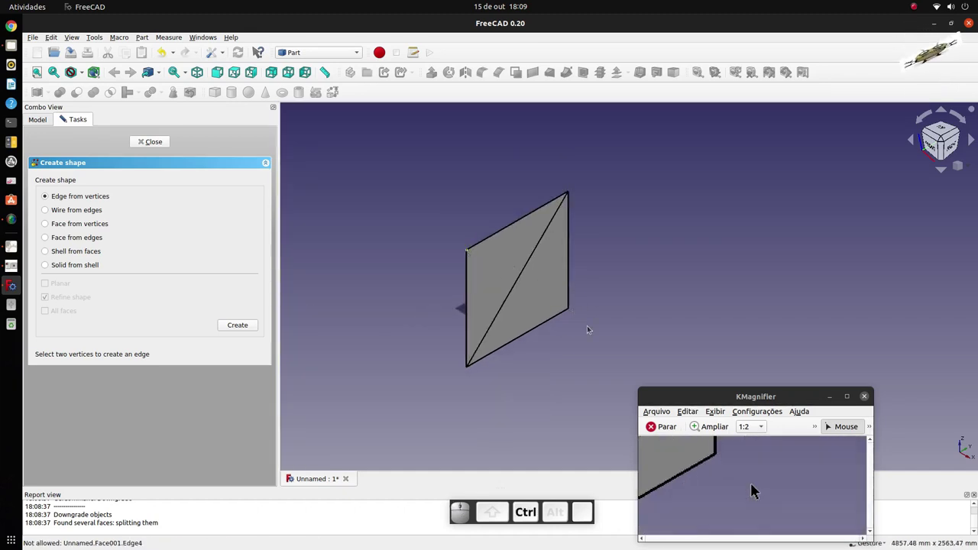
scroll("down", 3)
left_click(752, 490)
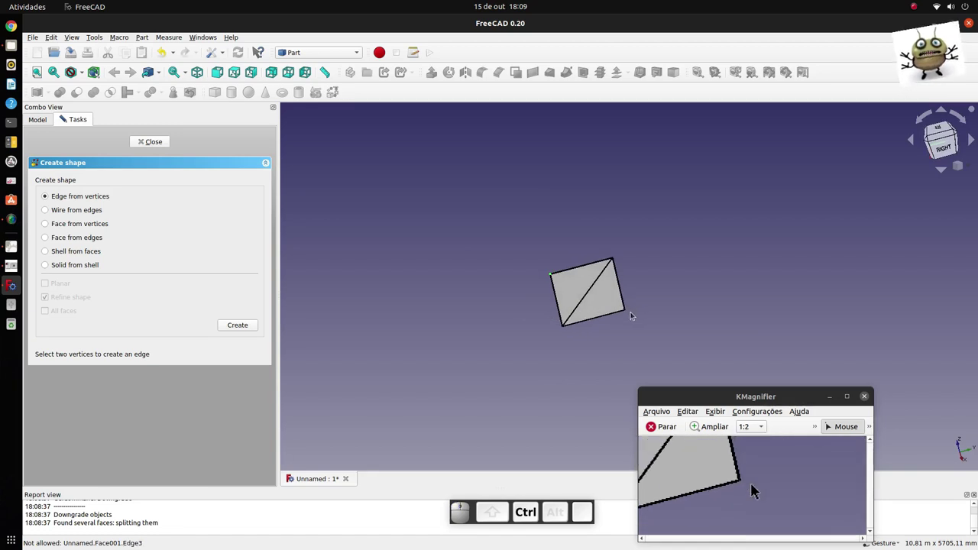
left_click(752, 494)
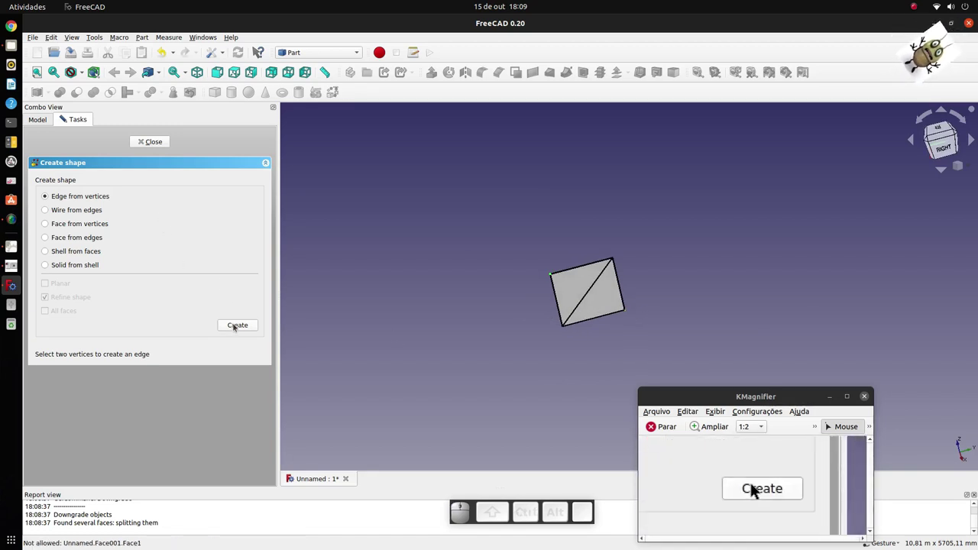
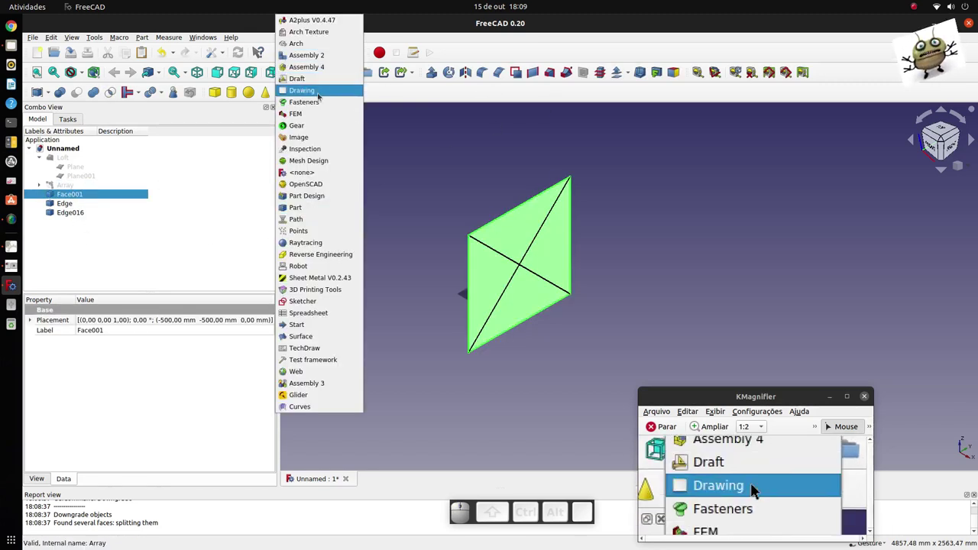
In Draft, downgrade the square face and delete its bottom edge, leaving leg plus diagonals
left_click(761, 488)
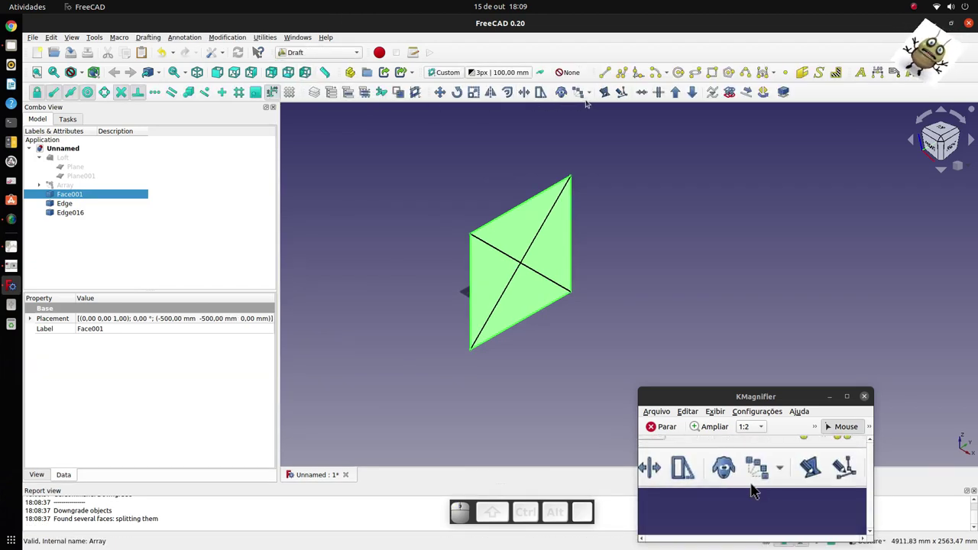
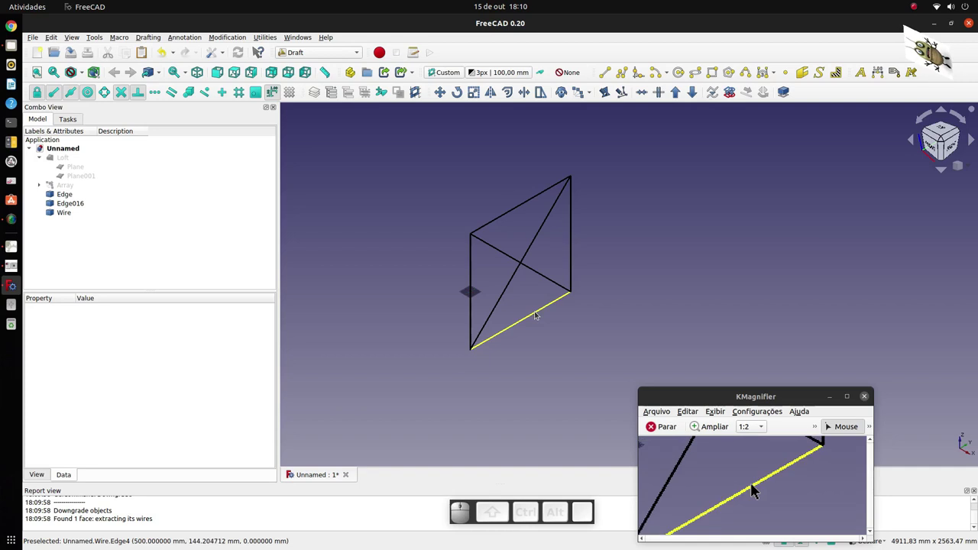
left_click(752, 494)
key("Delete")
key("ctrl+y")
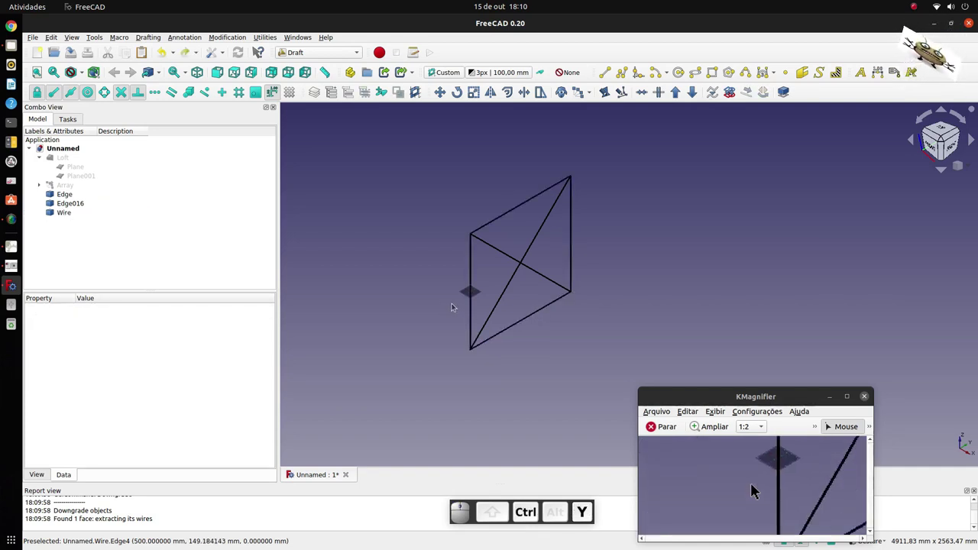
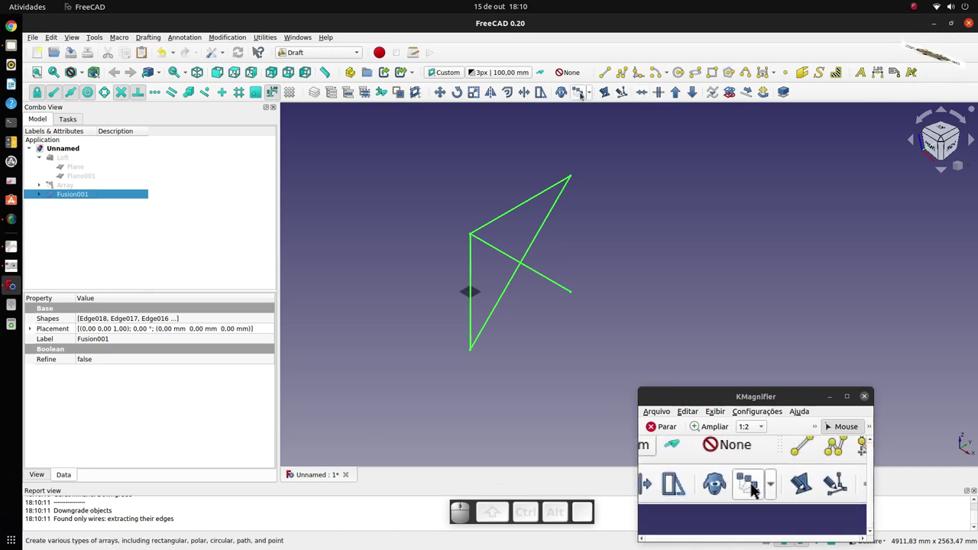
Set the polar array's centre of rotation for the braced panel Fusion001
left_click(752, 494)
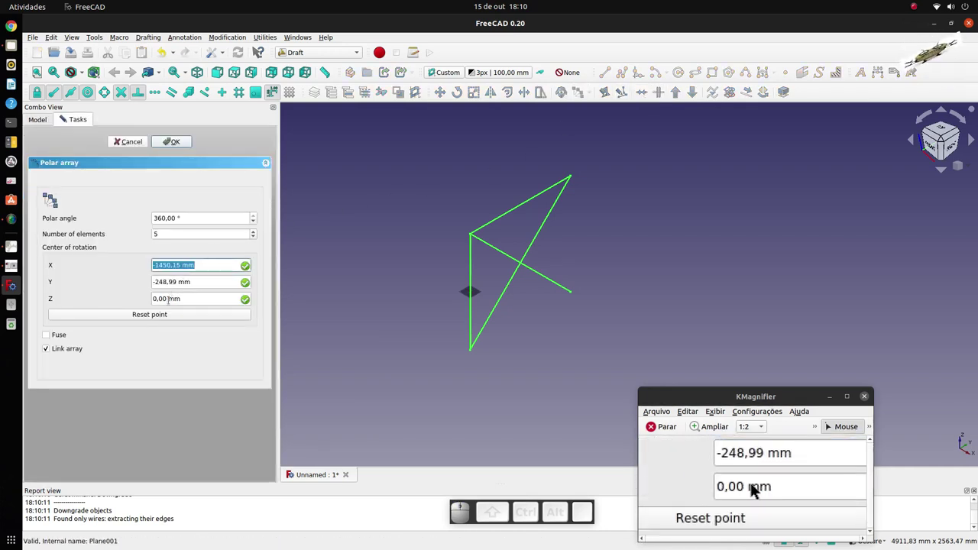
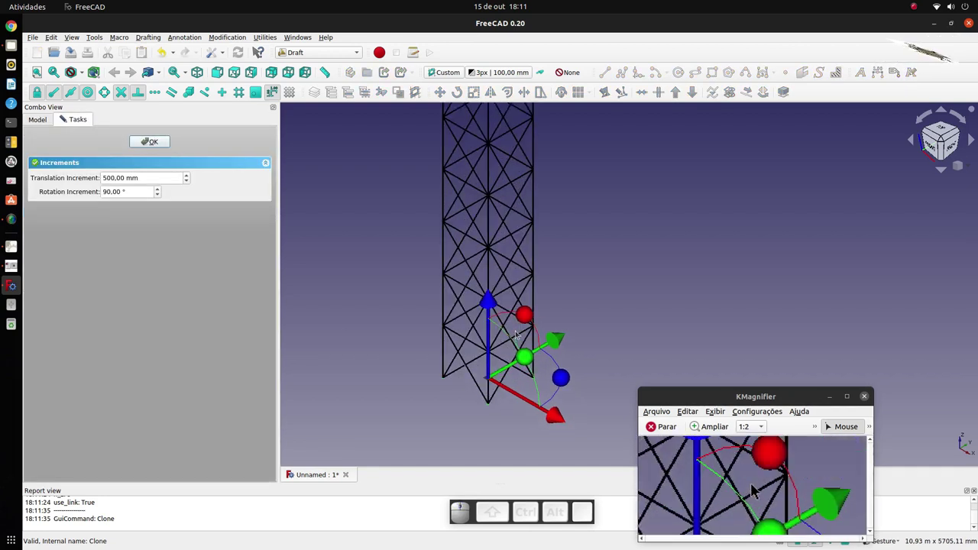
Rotate clone Array003 by 90° and shift it sideways against the tower as a cross-arm
left_click(753, 489)
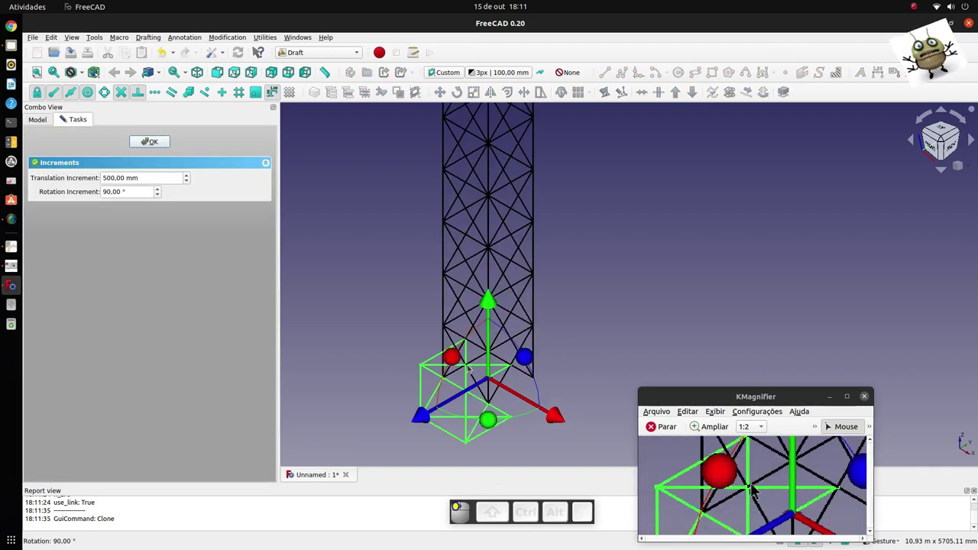
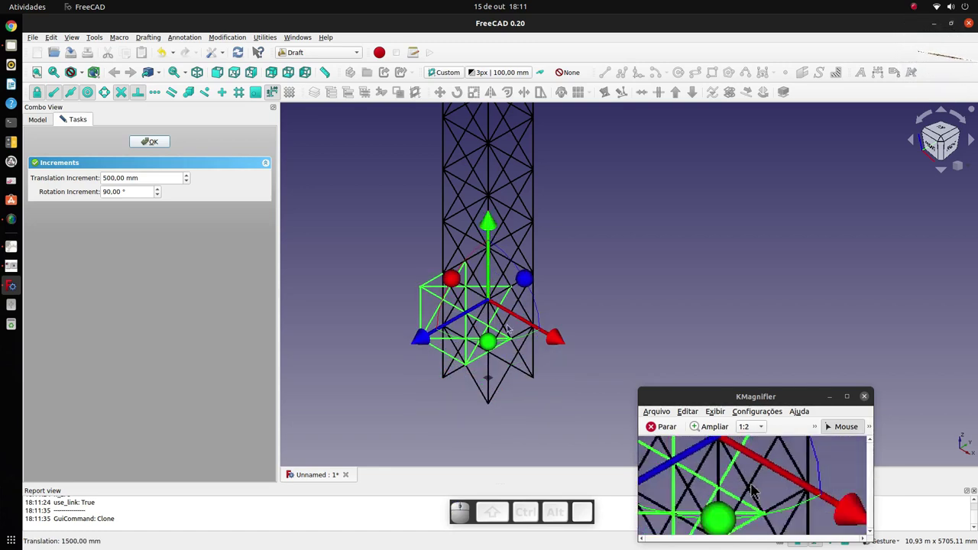
left_click(752, 494)
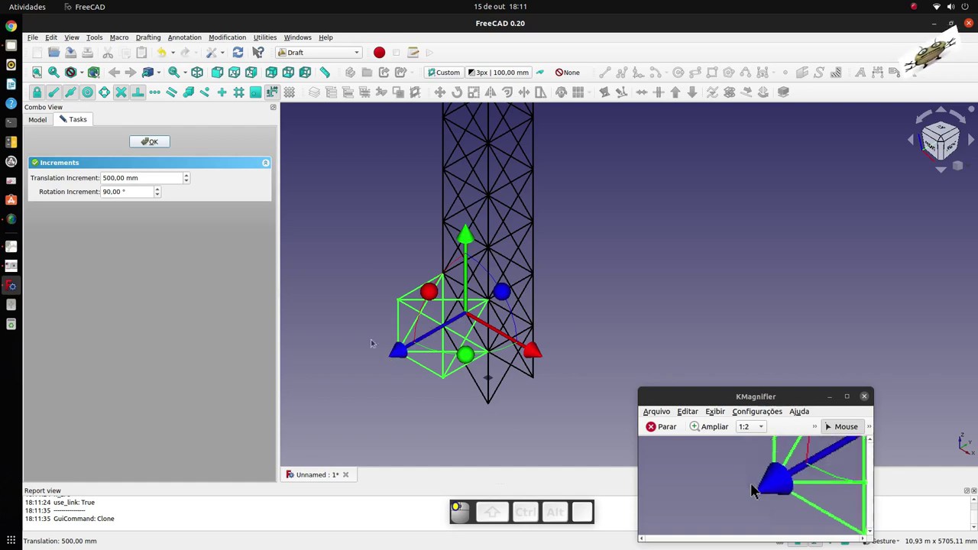
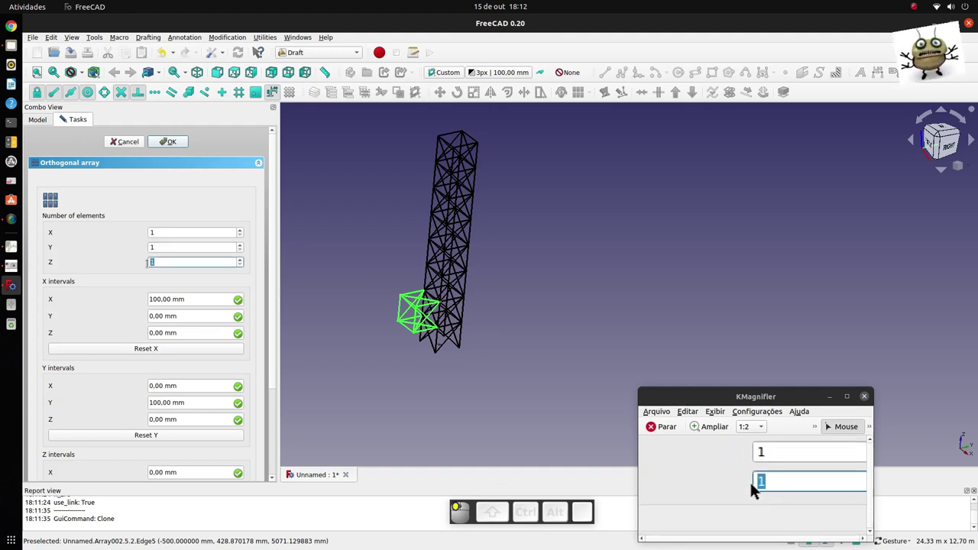
Set the orthogonal array to 1×1×4 elements so the arm repeats four times up the tower
key("4")
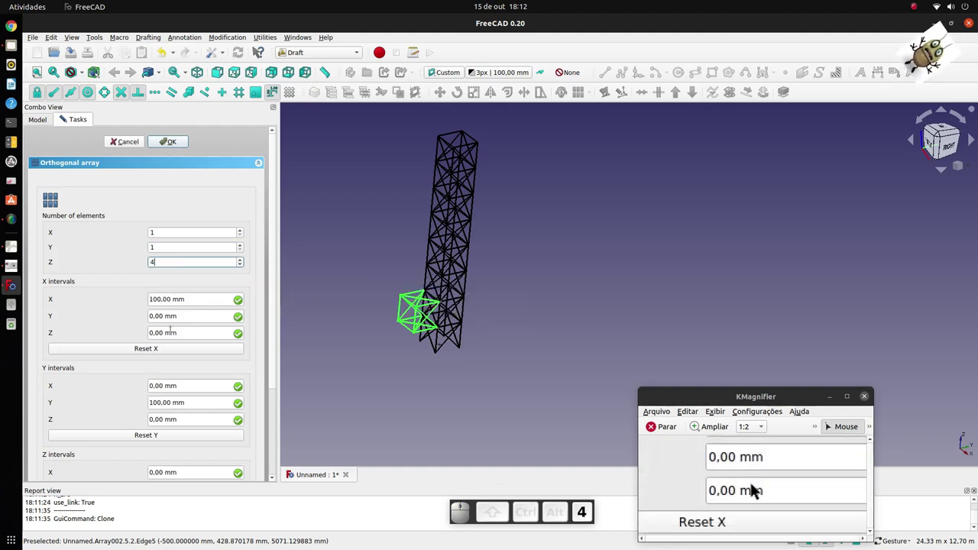
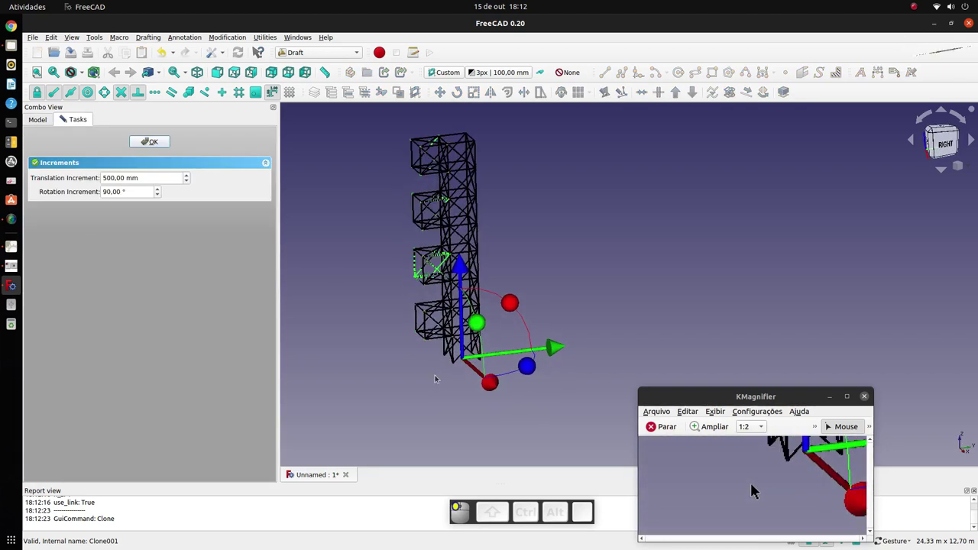
Rotate clone Array005 by -90° onto the tower's opposite side and confirm its placement
left_click(753, 490)
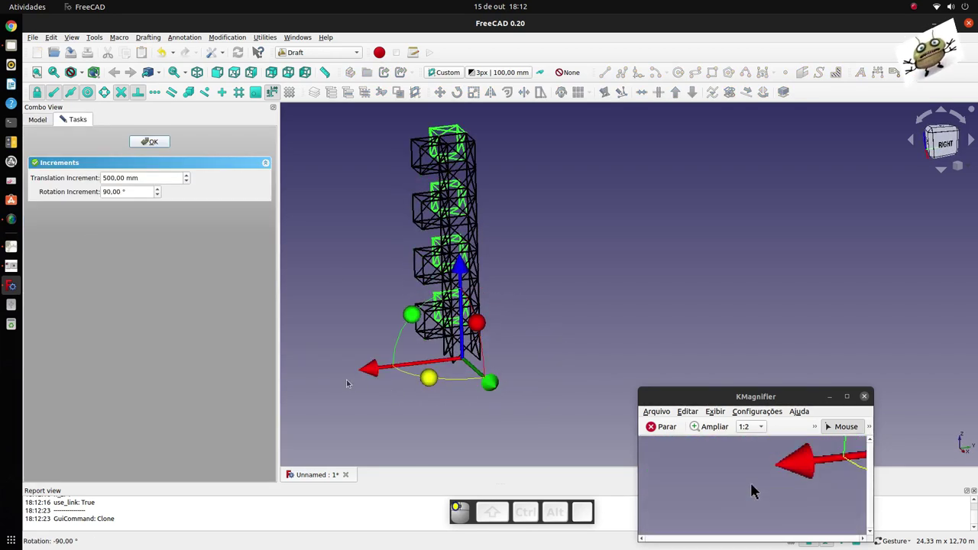
double_click(761, 488)
scroll("down", 3)
scroll("up", 3)
scroll("down", 3)
scroll("up", 3)
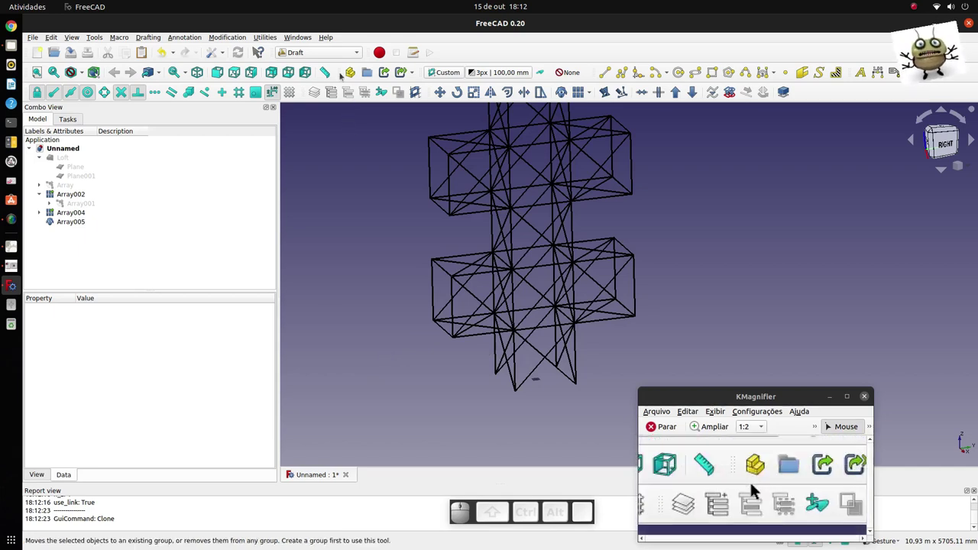
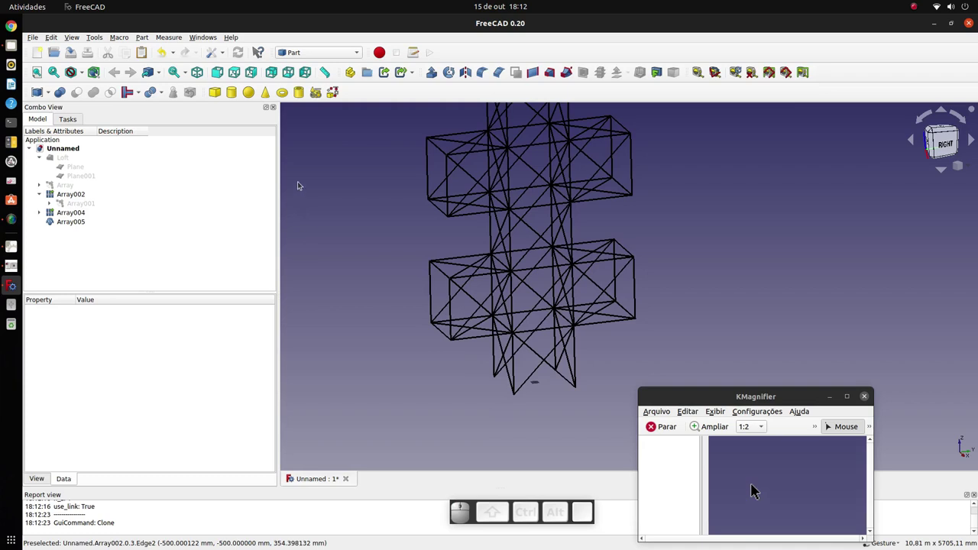
In the Part Primitives dialog choose Point and enter its Z coordinate as 12
left_click(761, 488)
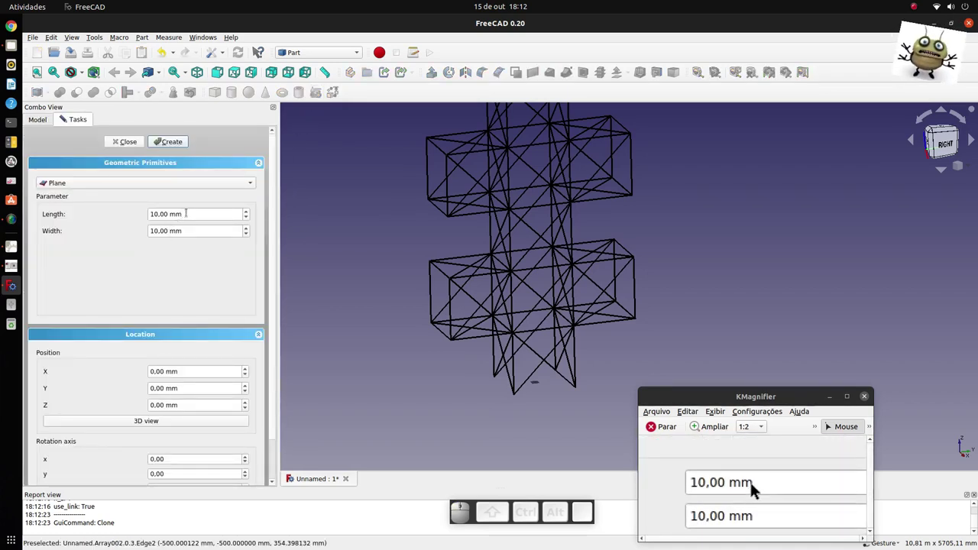
left_click(762, 487)
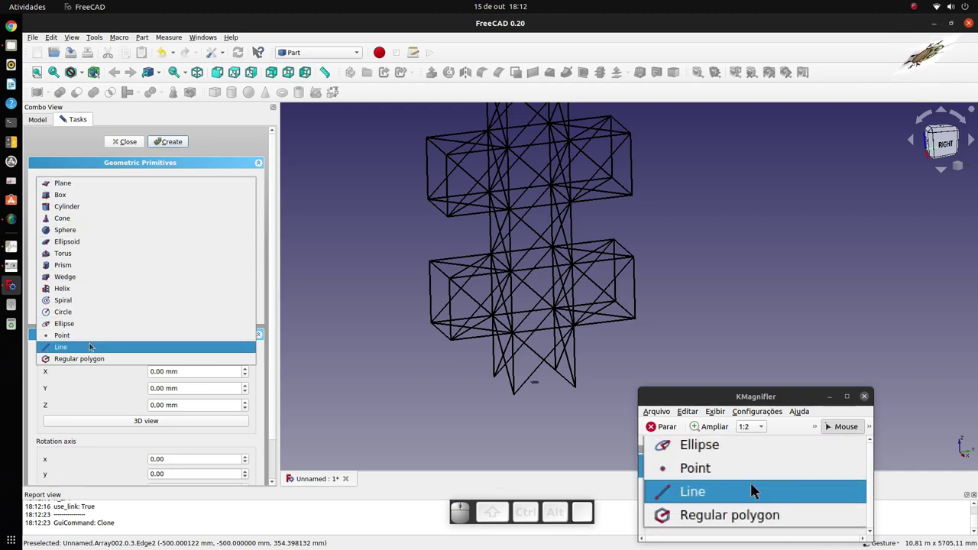
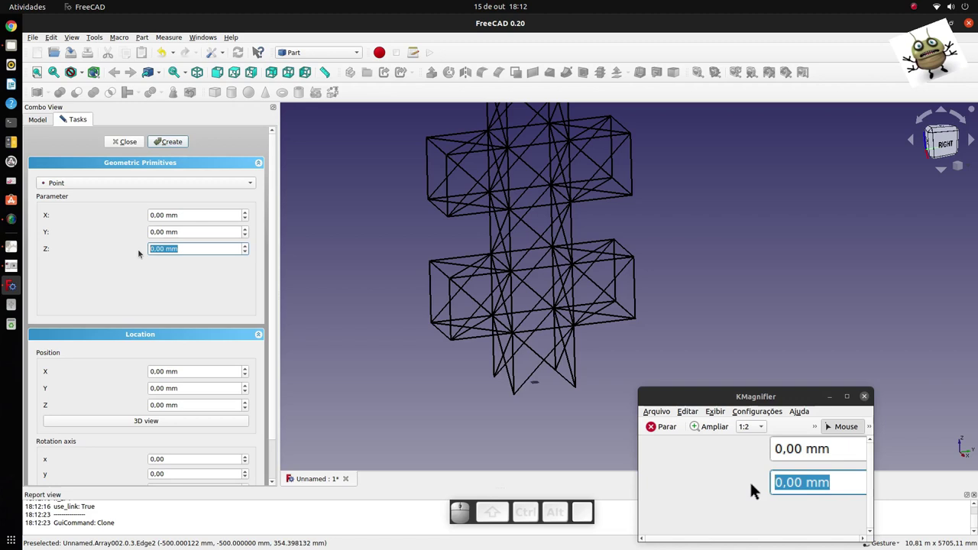
key("1")
key("2")
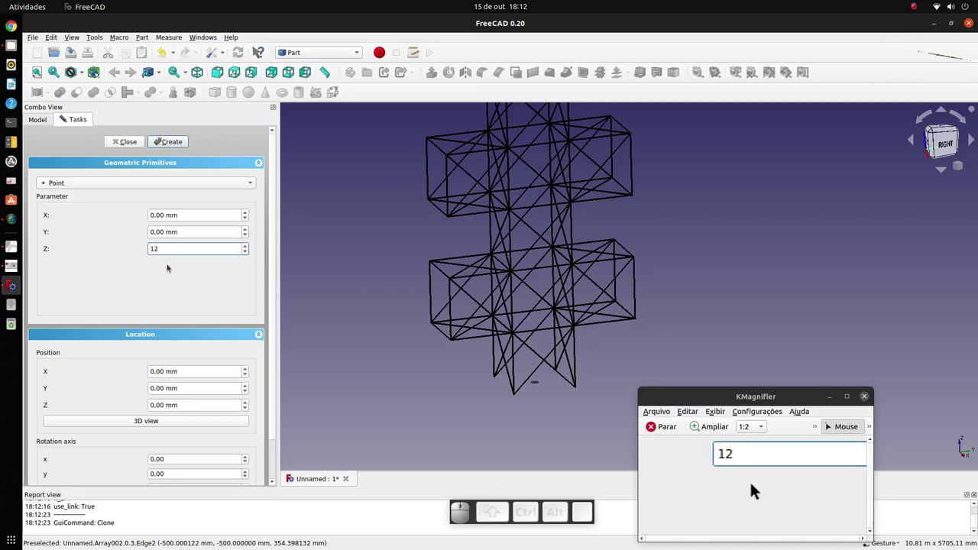
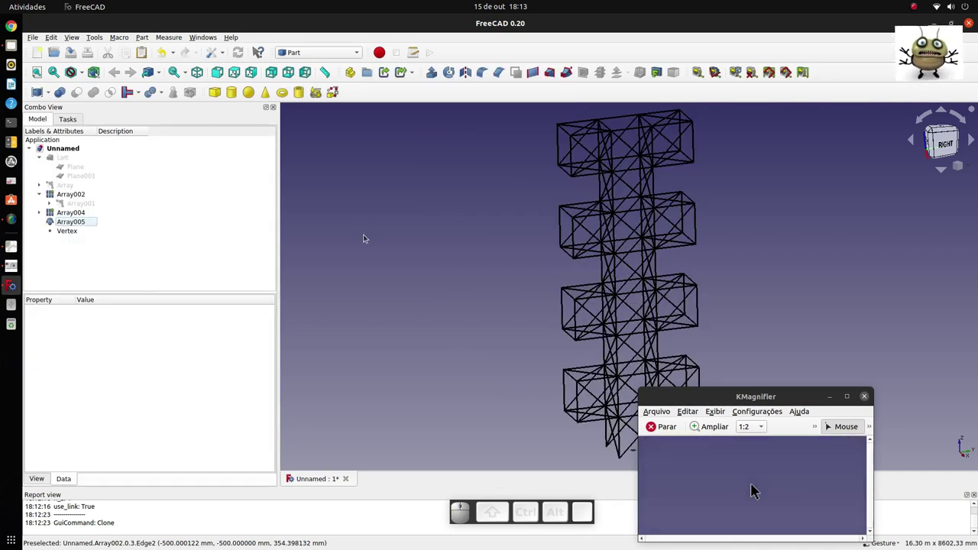
With Edge from vertices, pick the central 1200 mm vertex and a tower corner as an edge
scroll("up", 3)
left_click(753, 490)
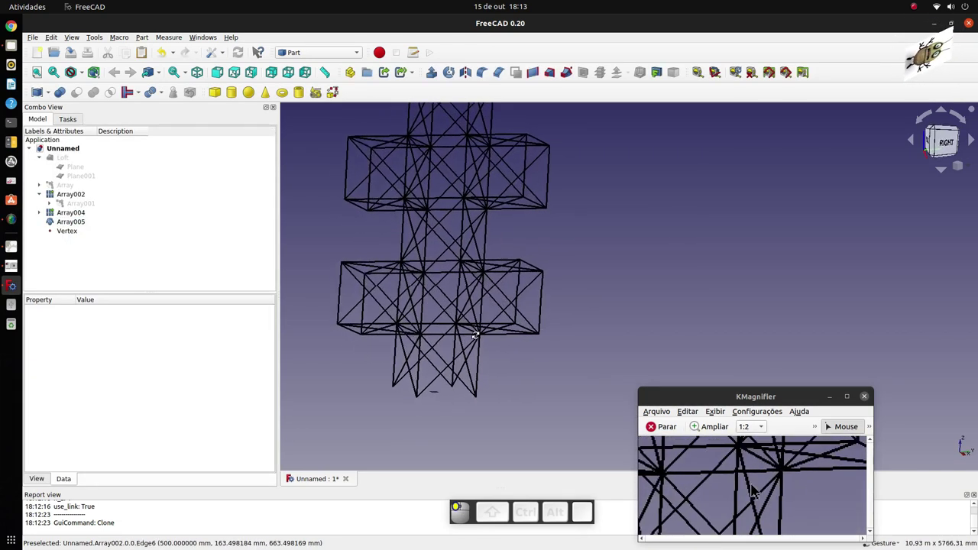
scroll("up", 3)
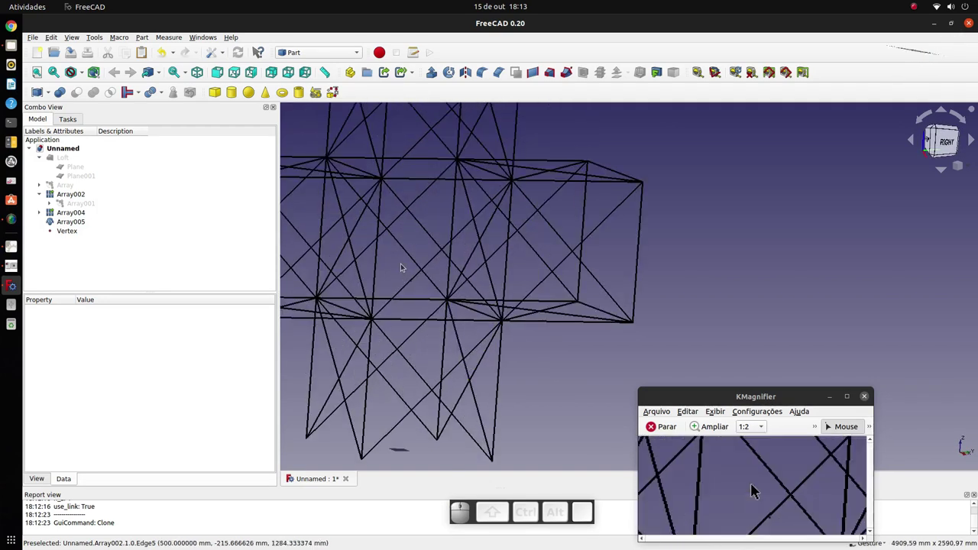
left_click_drag(753, 490, 752, 490)
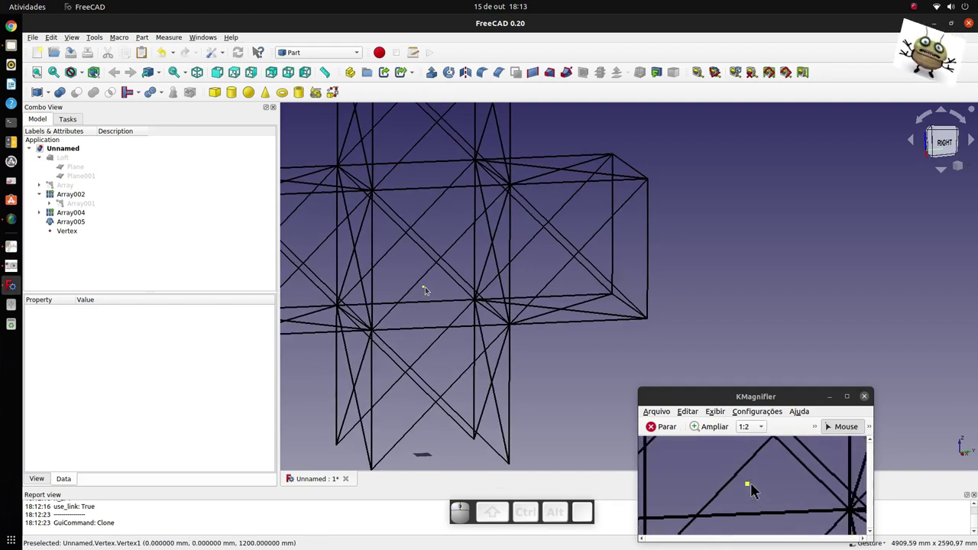
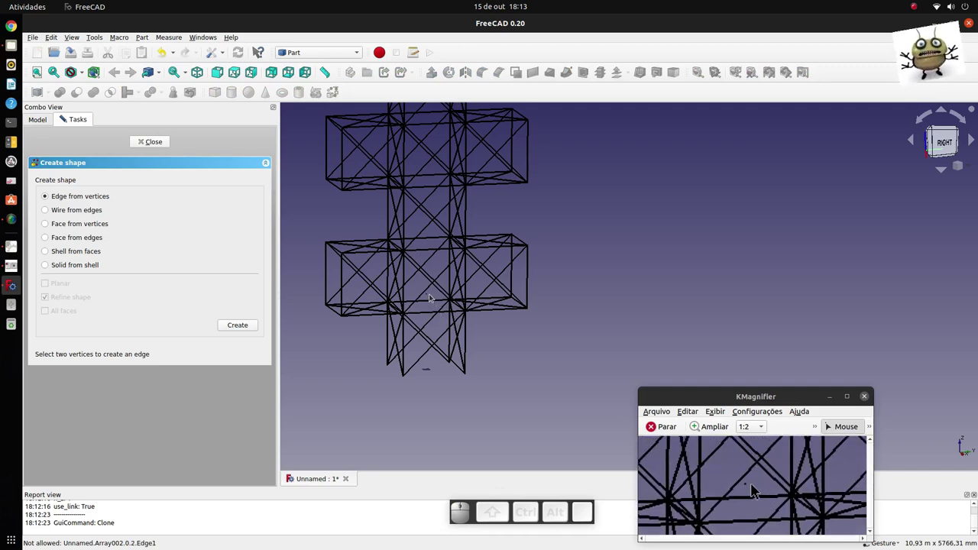
scroll("up", 3)
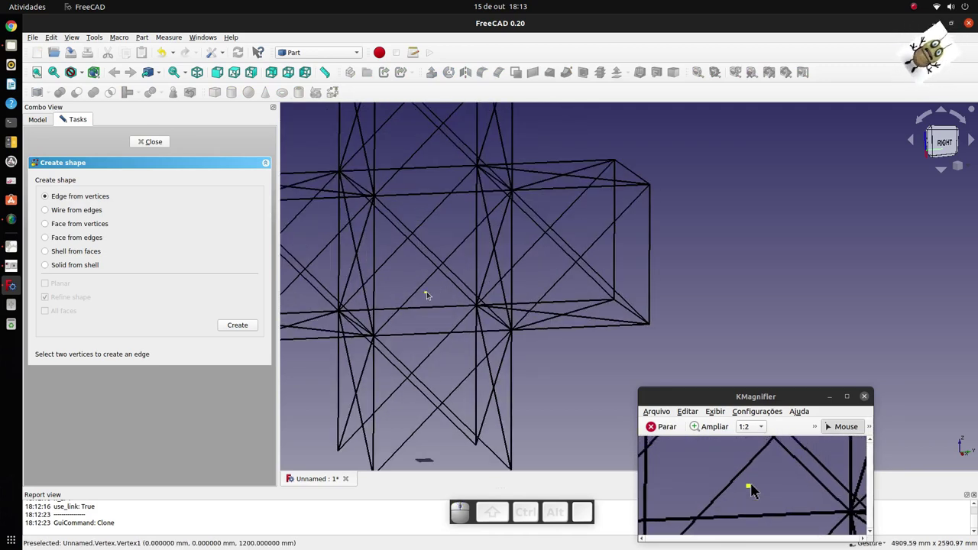
left_click(752, 490)
scroll("down", 3)
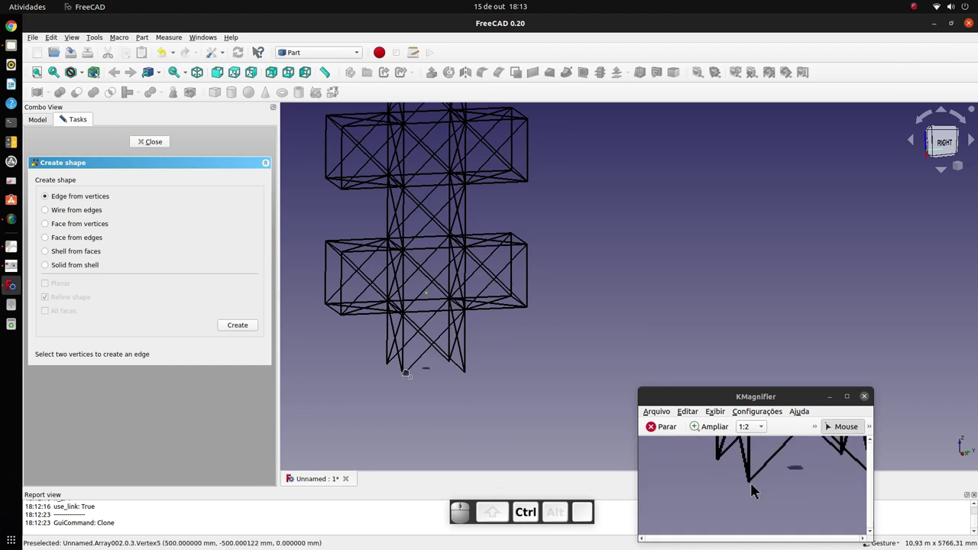
left_click(752, 494)
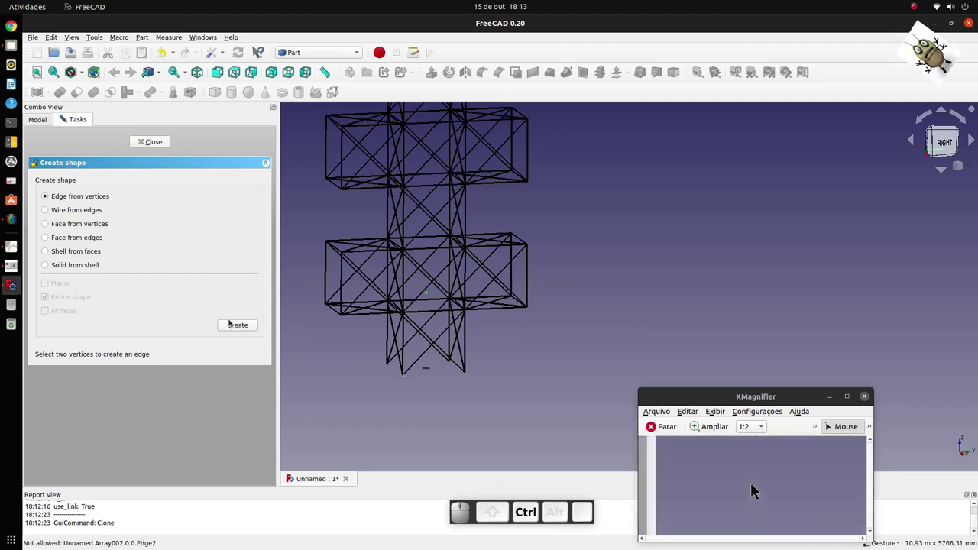
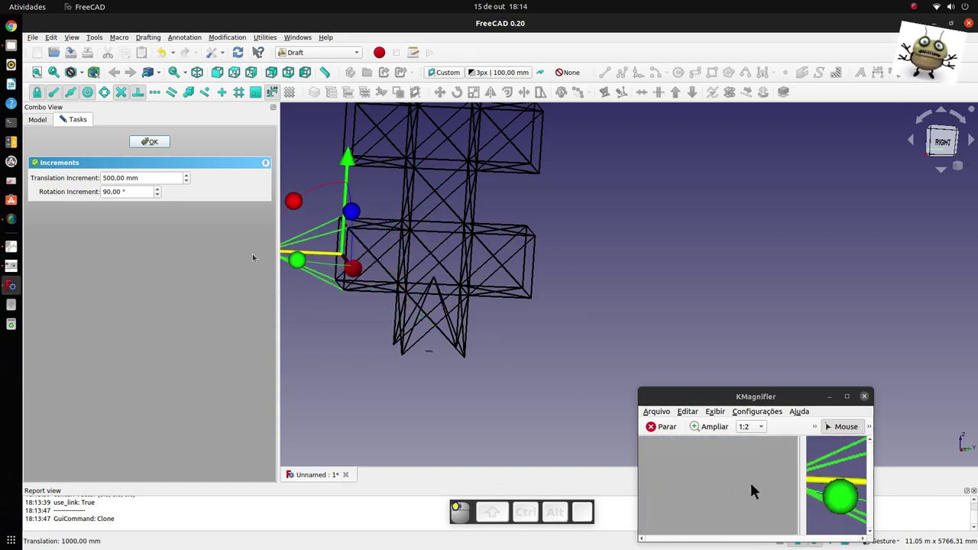
Drop the tip clone Array007 at the lowest arm's outer end and clear the selection
left_click(753, 490)
scroll("down", 3)
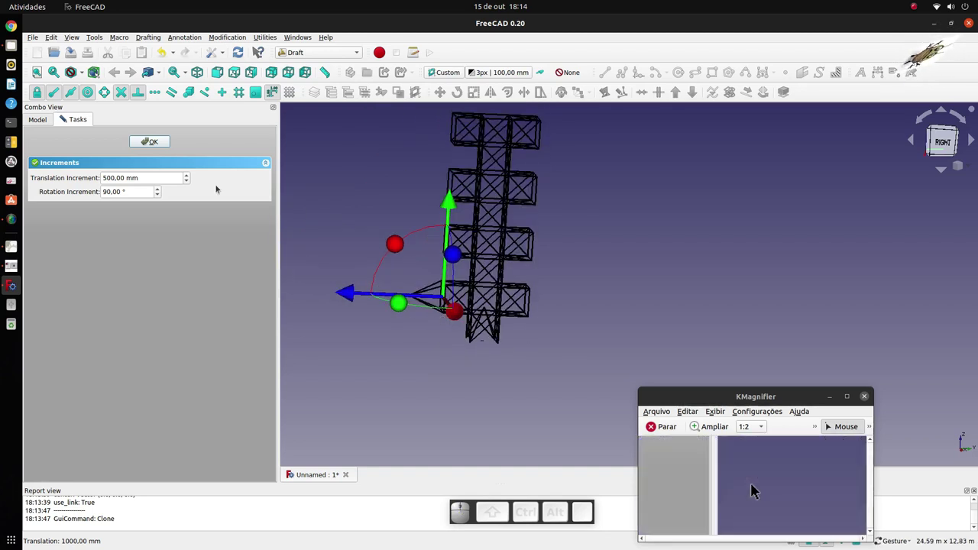
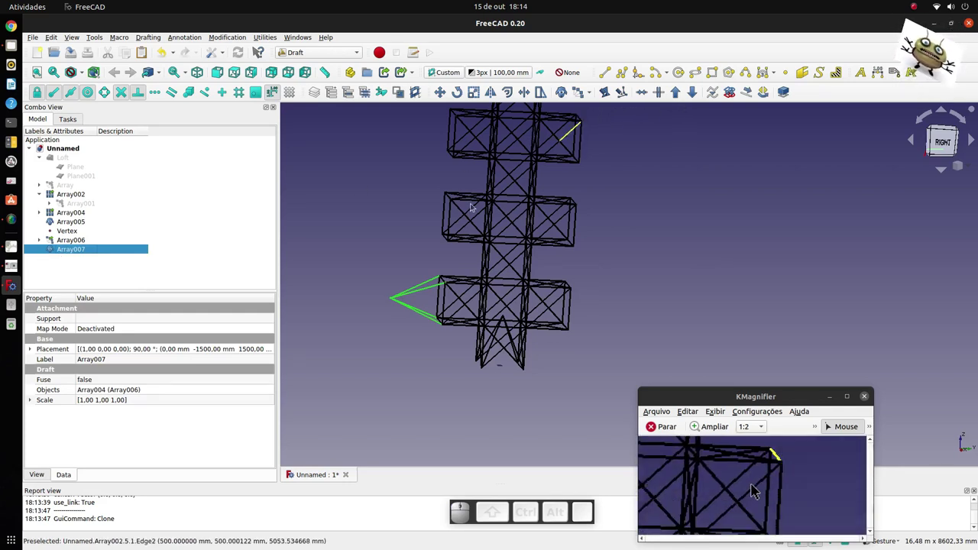
left_click(753, 489)
scroll("down", 3)
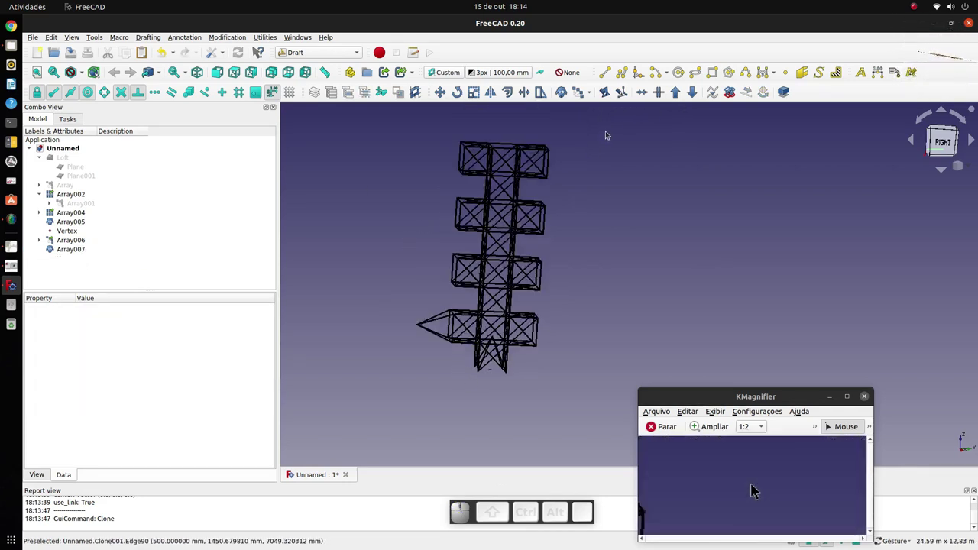
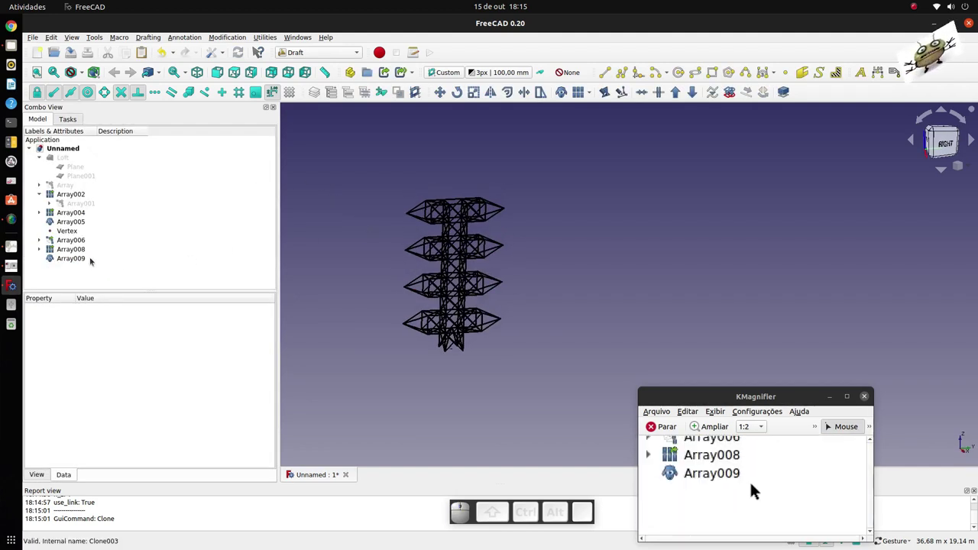
Select the Array009 tip set turned 180° onto the arms' opposite ends
left_click(762, 488)
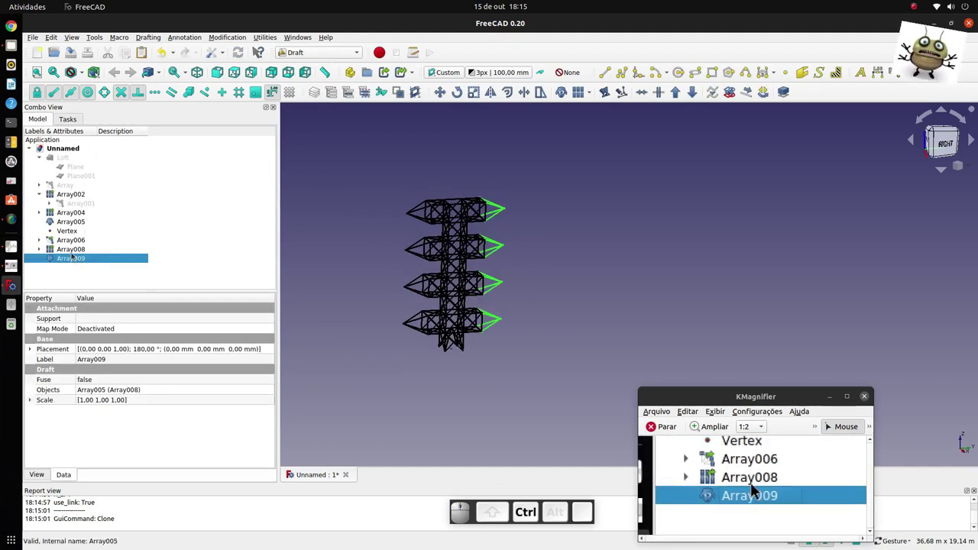
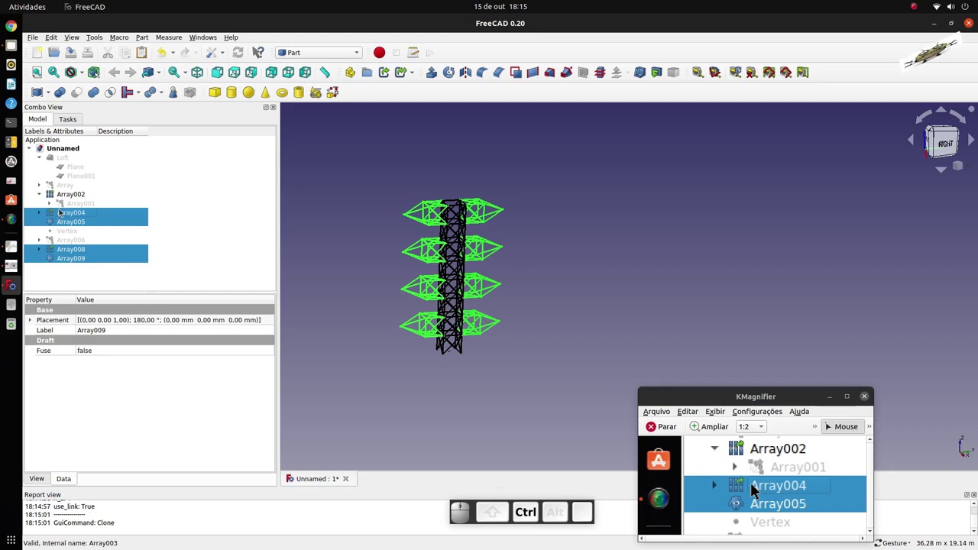
Add Array002 to the selection of arrays being united into Fusion002
left_click(761, 488)
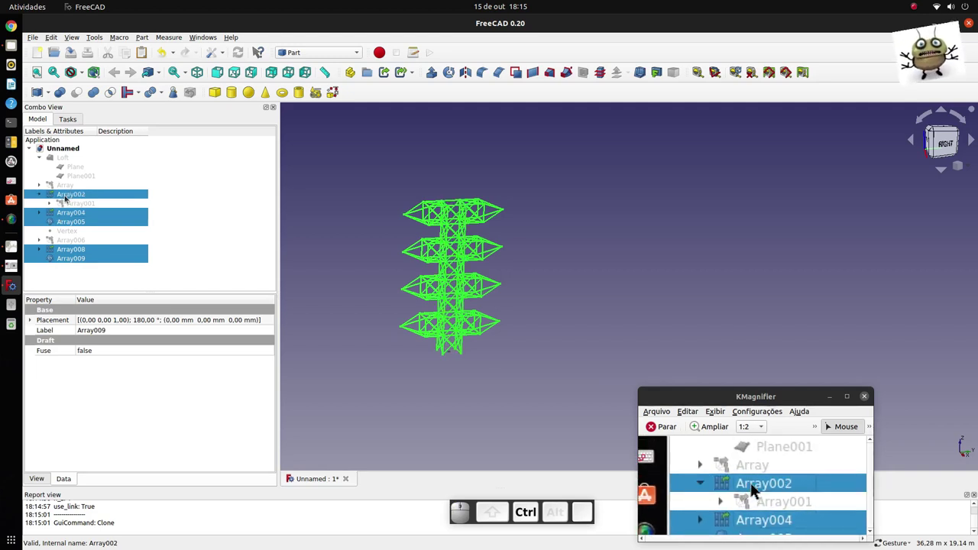
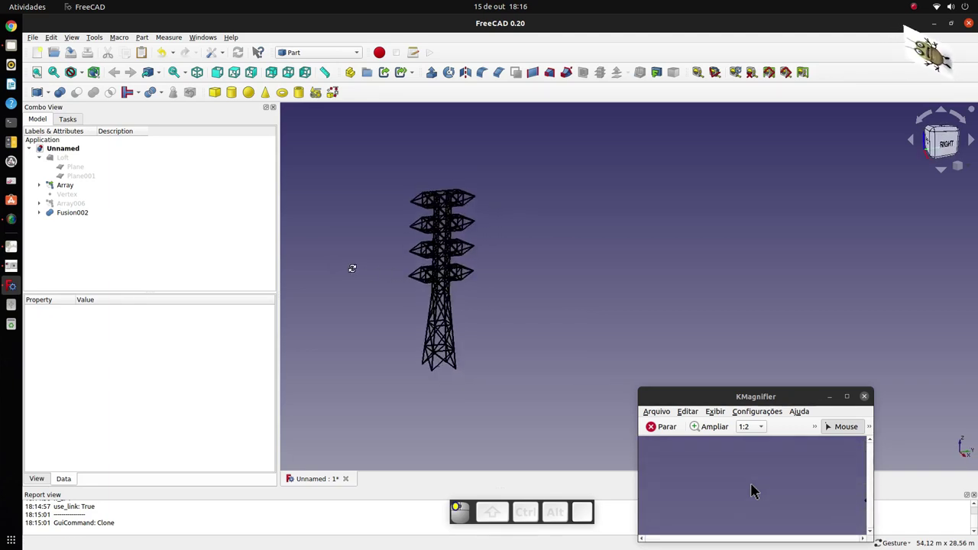
Inspect the tower from the standard isometric and front views before the FEM setup
key("0")
key("0")
key("1")
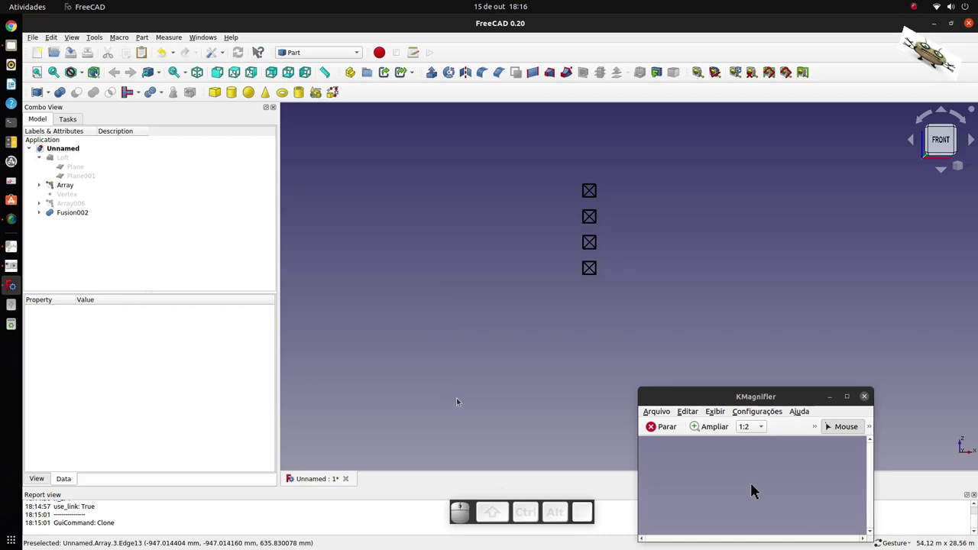
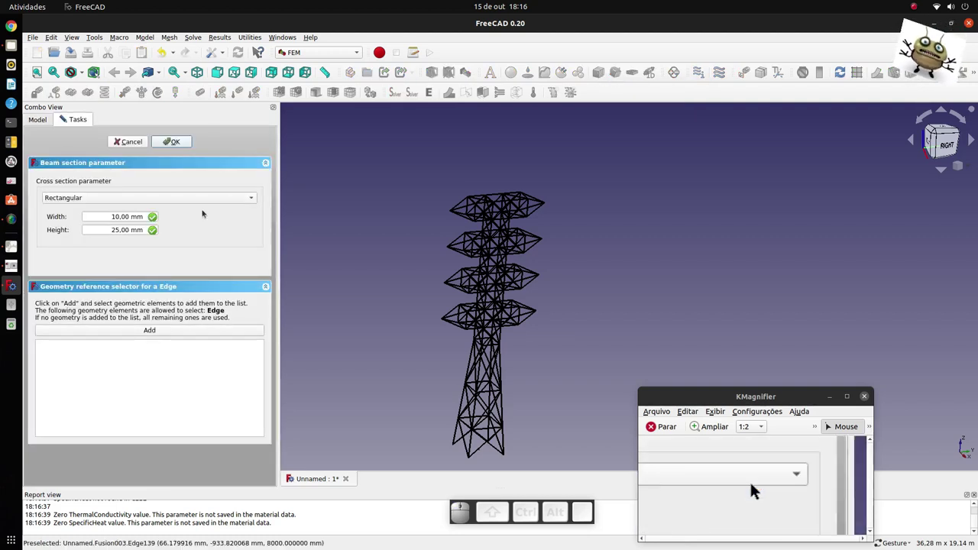
Choose a Pipe beam cross-section for the tower, 75 mm diameter with 5 mm wall
left_click(762, 487)
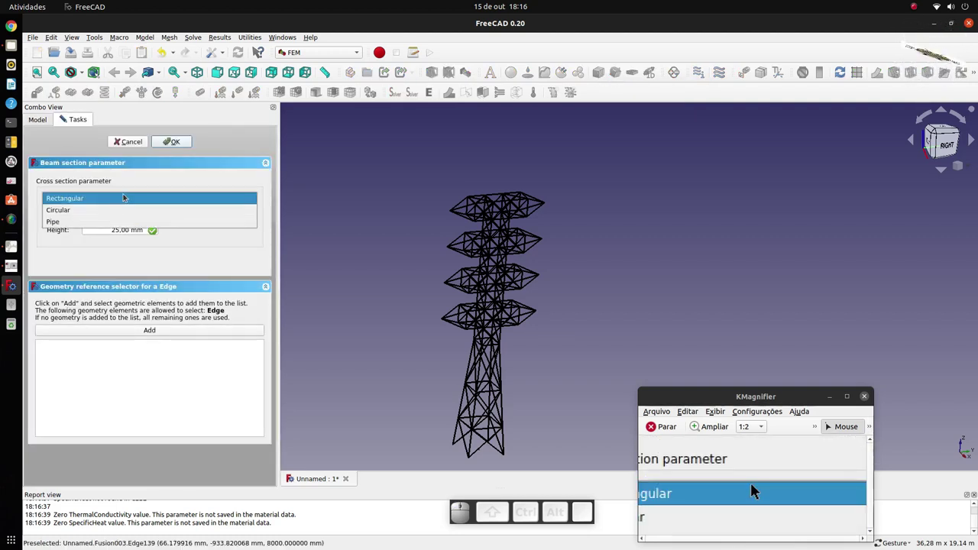
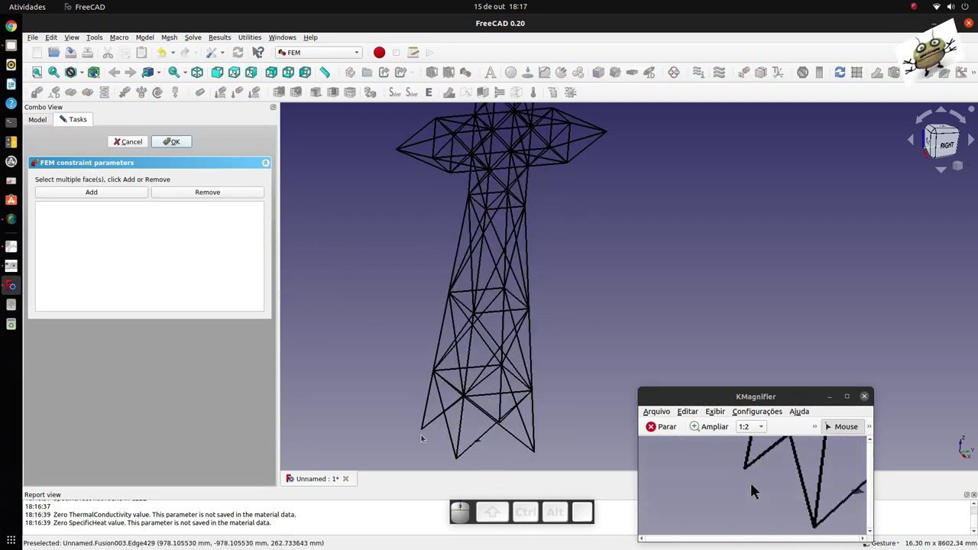
Select the four base corner vertices of the tower legs for the Fixed support constraint
scroll("up", 3)
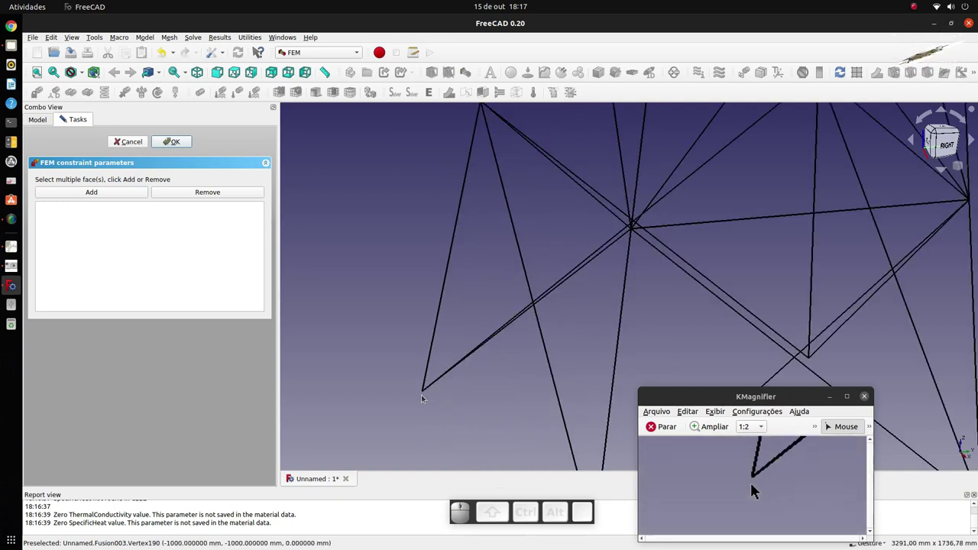
scroll("down", 3)
scroll("up", 3)
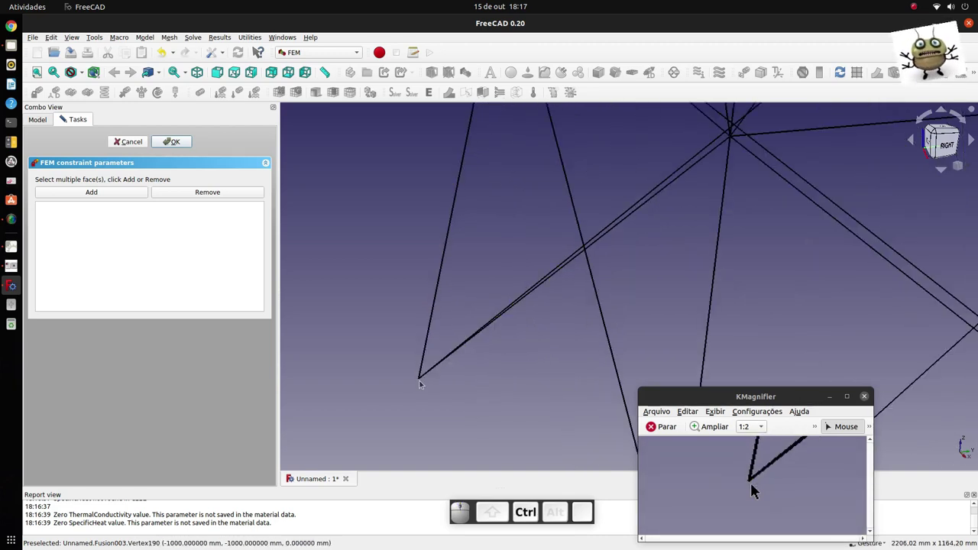
left_click(752, 494)
scroll("down", 3)
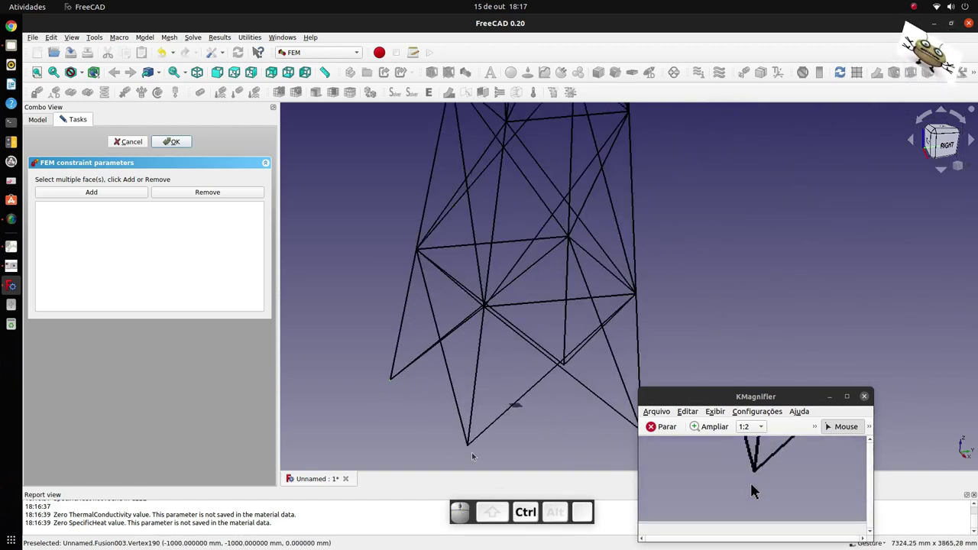
left_click(752, 493)
scroll("down", 3)
scroll("up", 3)
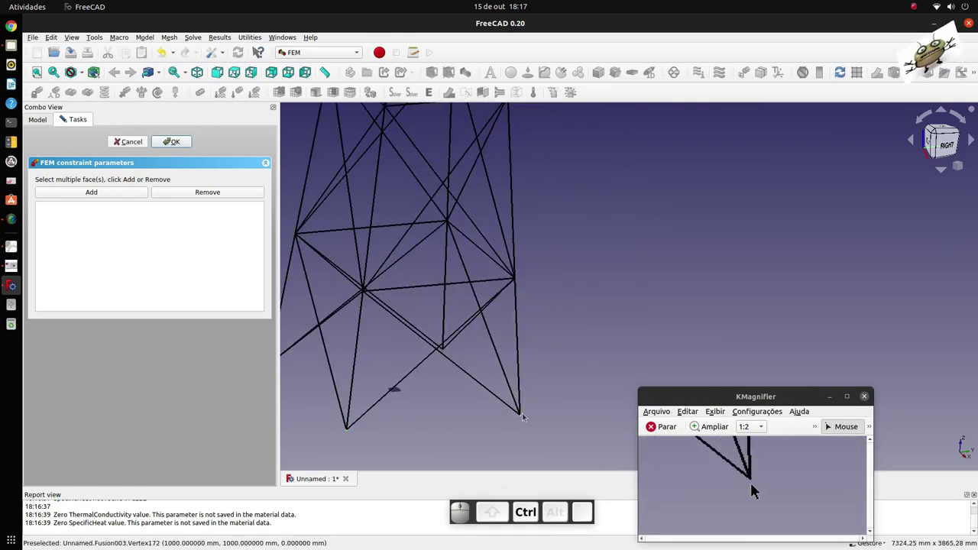
left_click(753, 490)
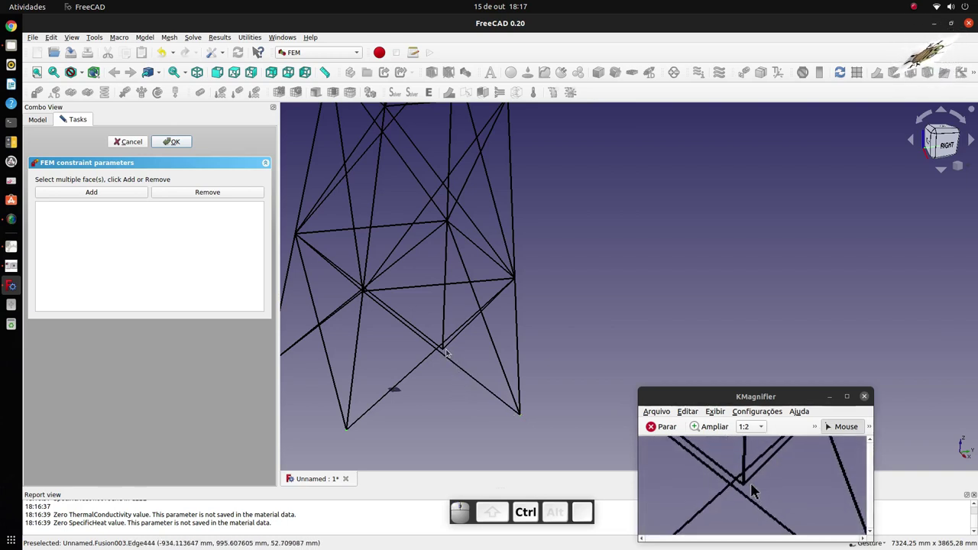
scroll("up", 3)
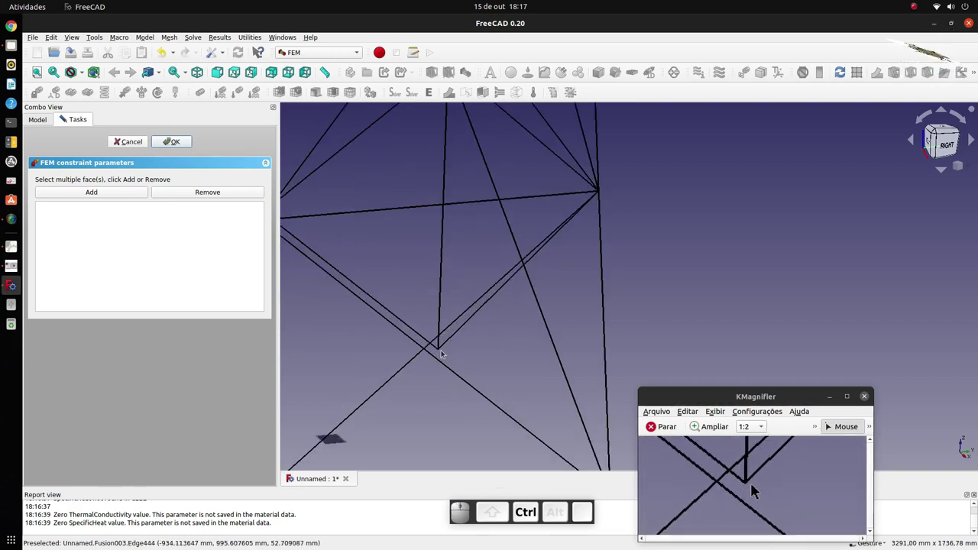
scroll("down", 3)
left_click(752, 494)
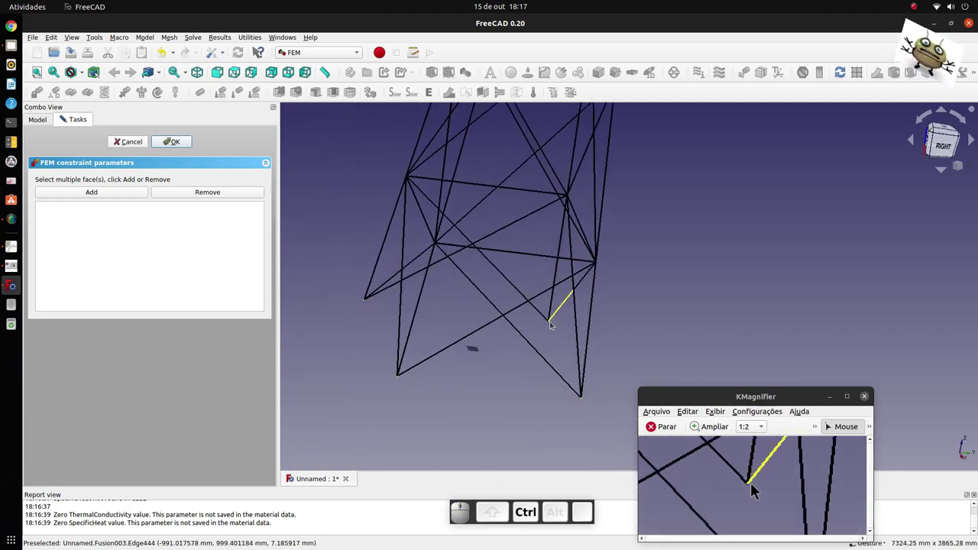
left_click(752, 494)
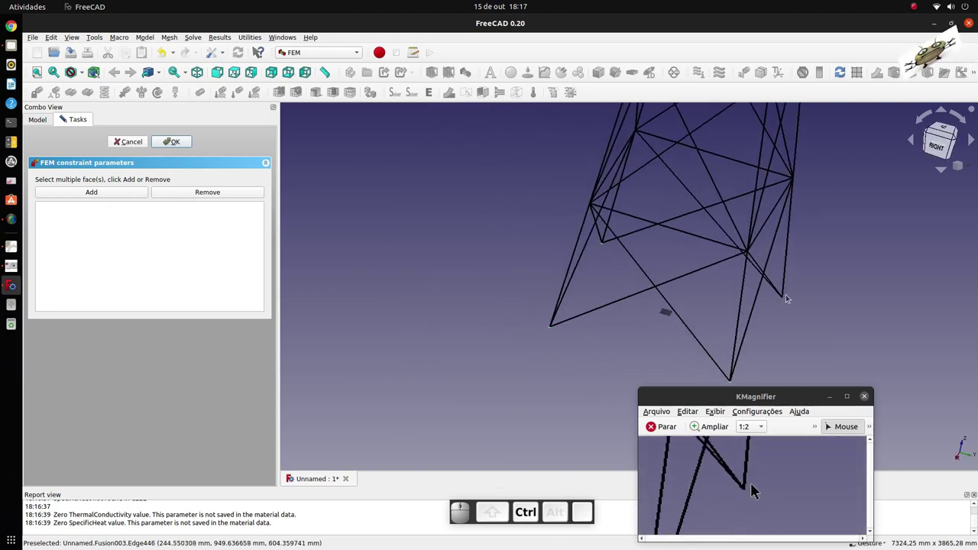
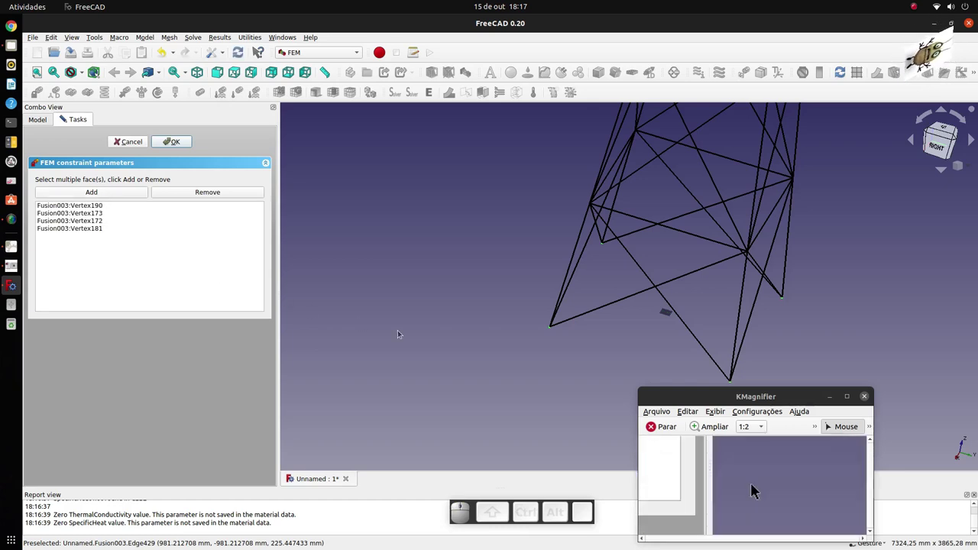
scroll("up", 3)
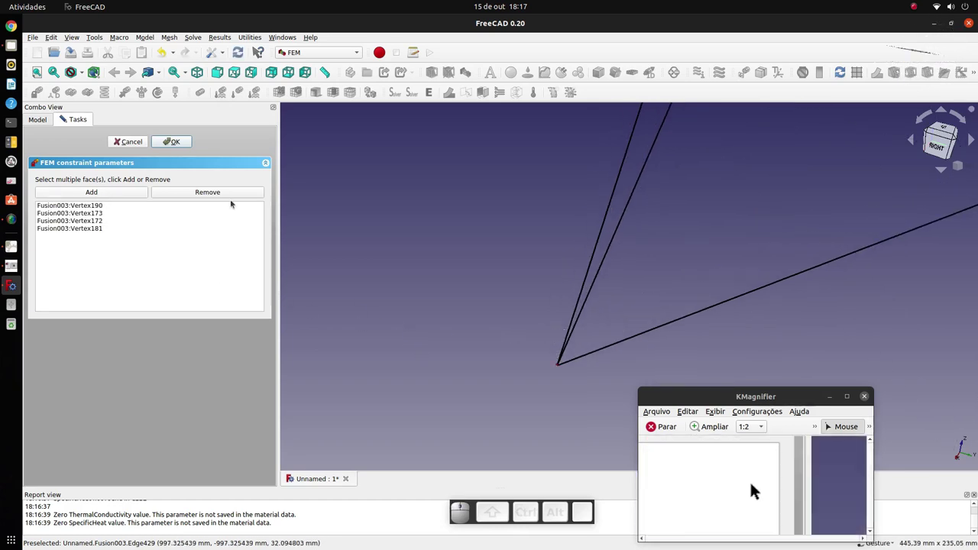
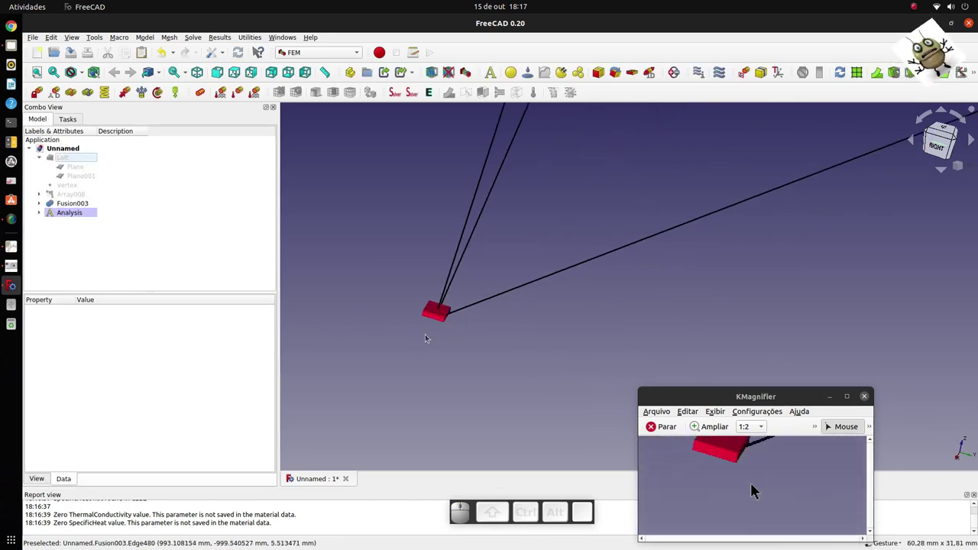
Start a force constraint and select the four left cross-arm tip vertices
scroll("down", 3)
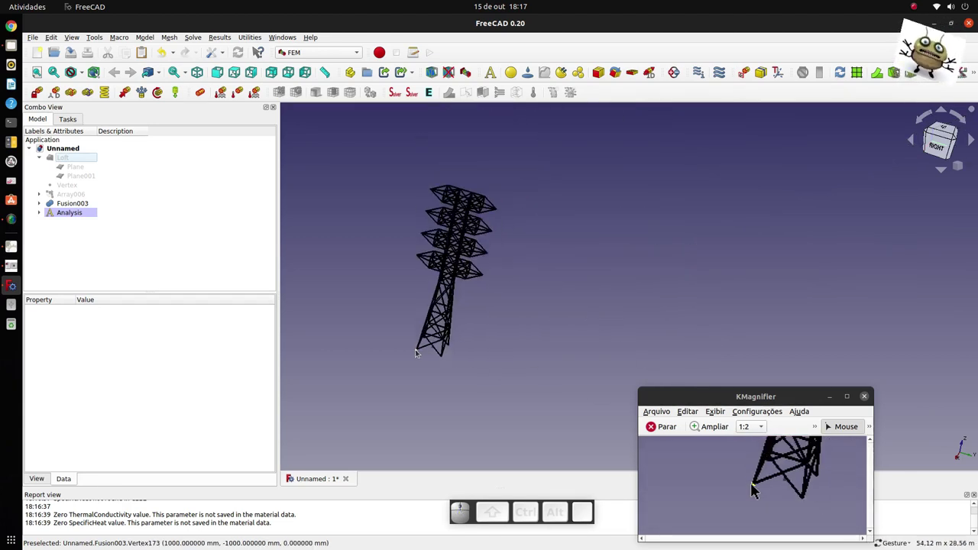
key("0")
scroll("down", 3)
scroll("up", 3)
left_click(752, 494)
scroll("up", 3)
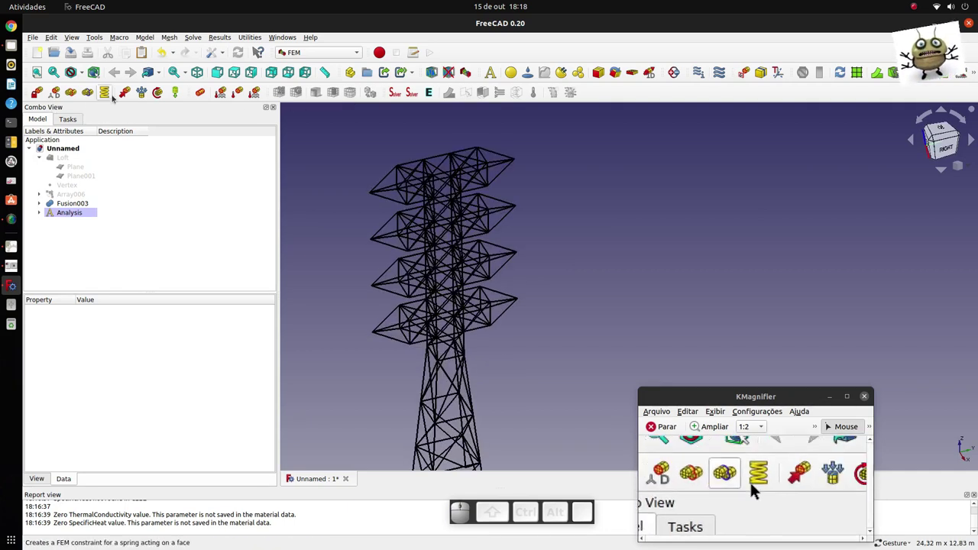
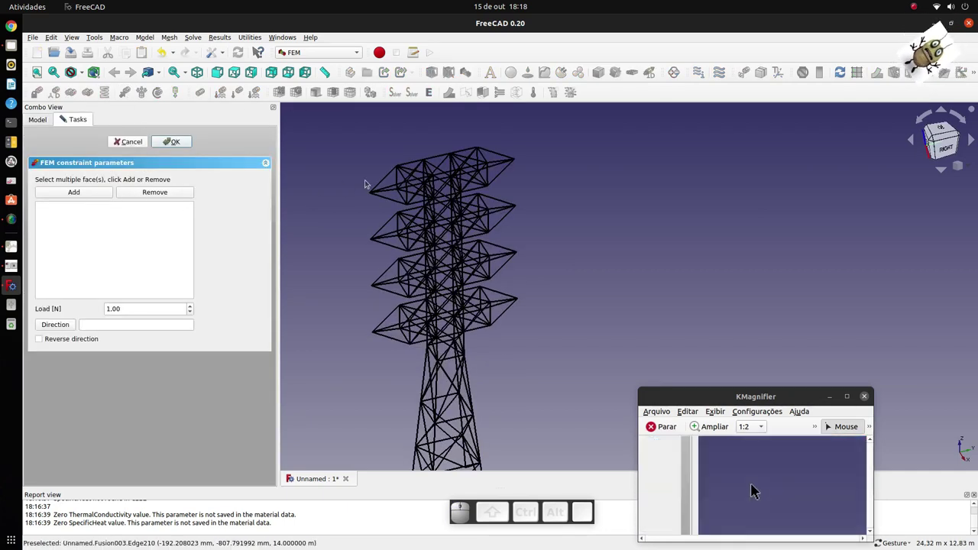
left_click(753, 490)
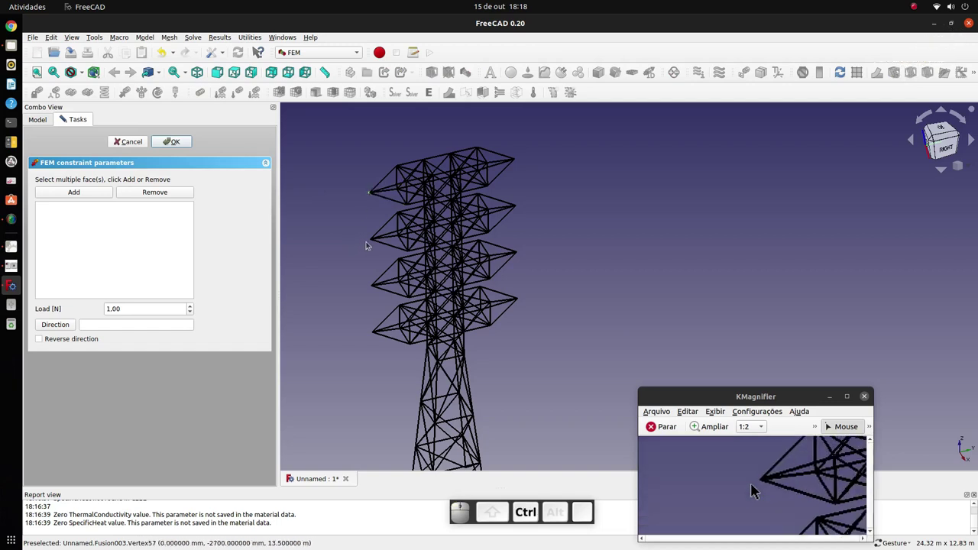
left_click(753, 490)
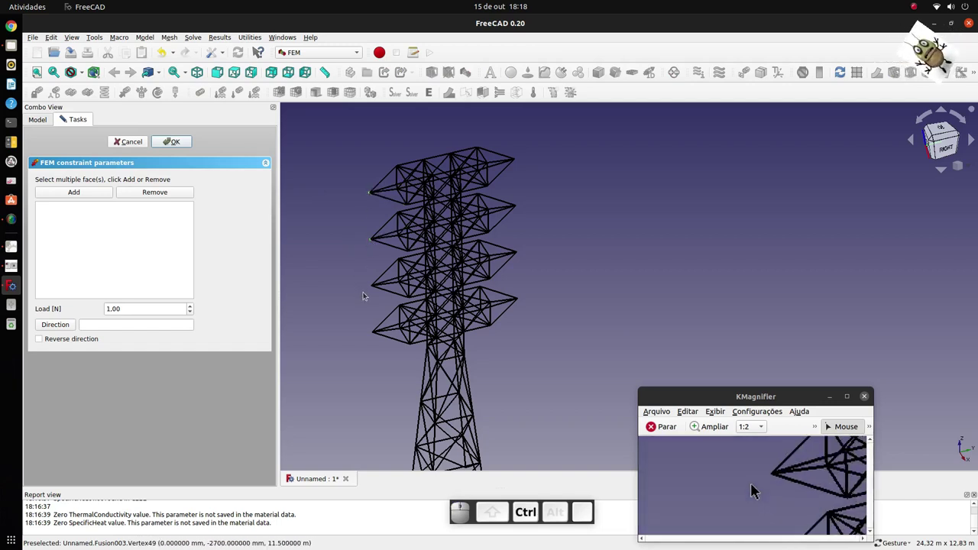
left_click(752, 493)
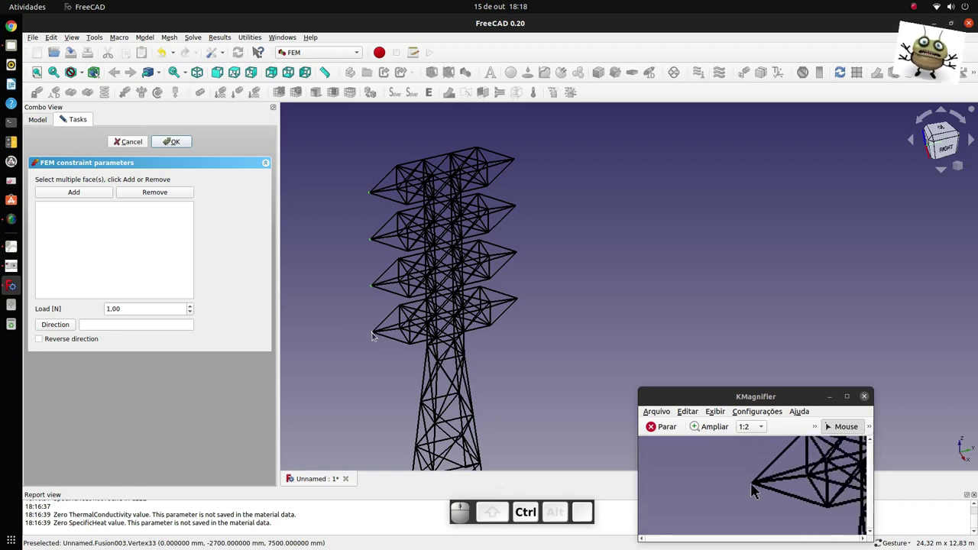
left_click(752, 494)
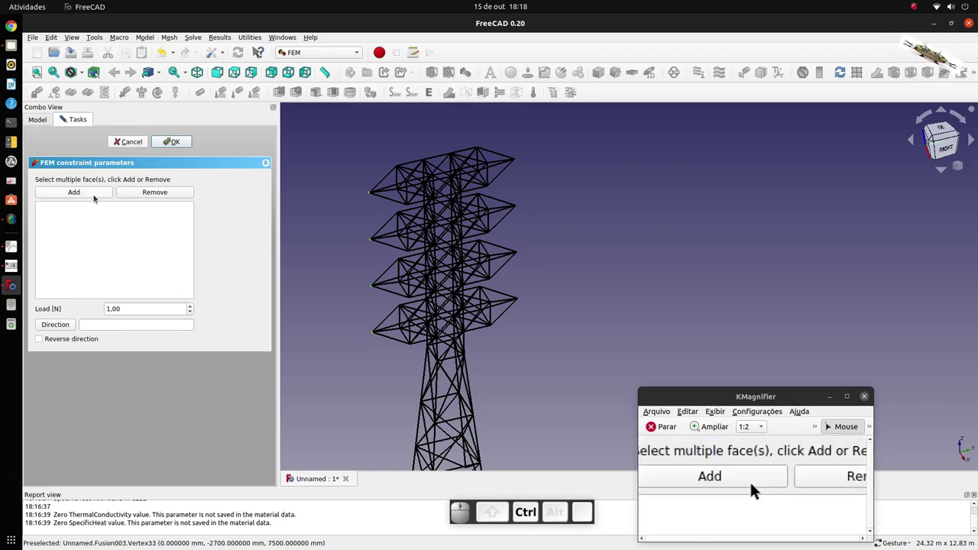
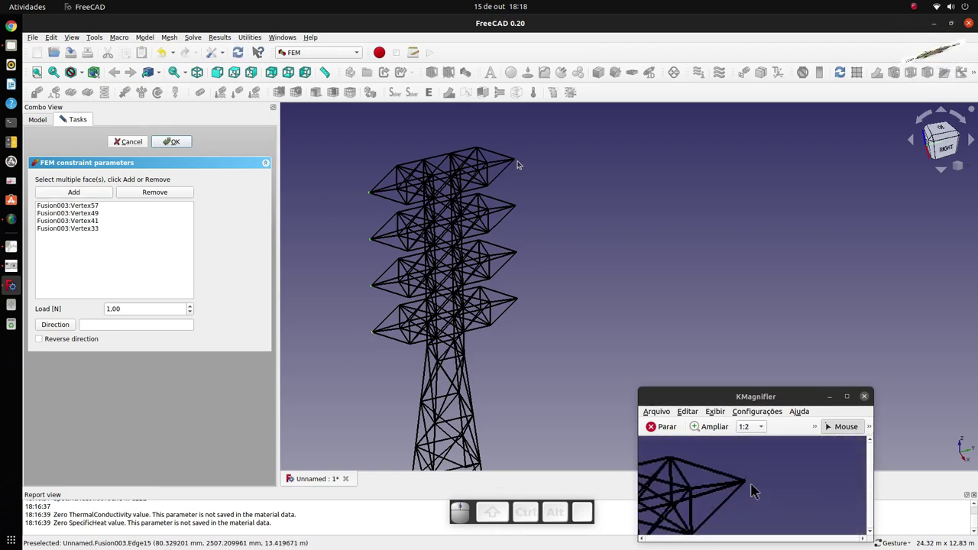
Add the four right cross-arm tips to the force and set its load to 8000 N
scroll("down", 3)
scroll("up", 3)
scroll("down", 3)
left_click(752, 493)
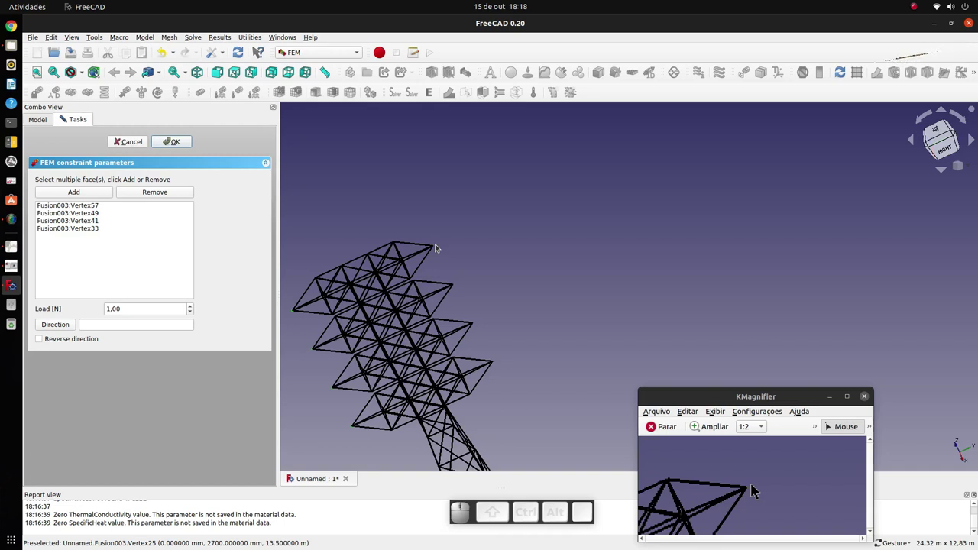
left_click(753, 489)
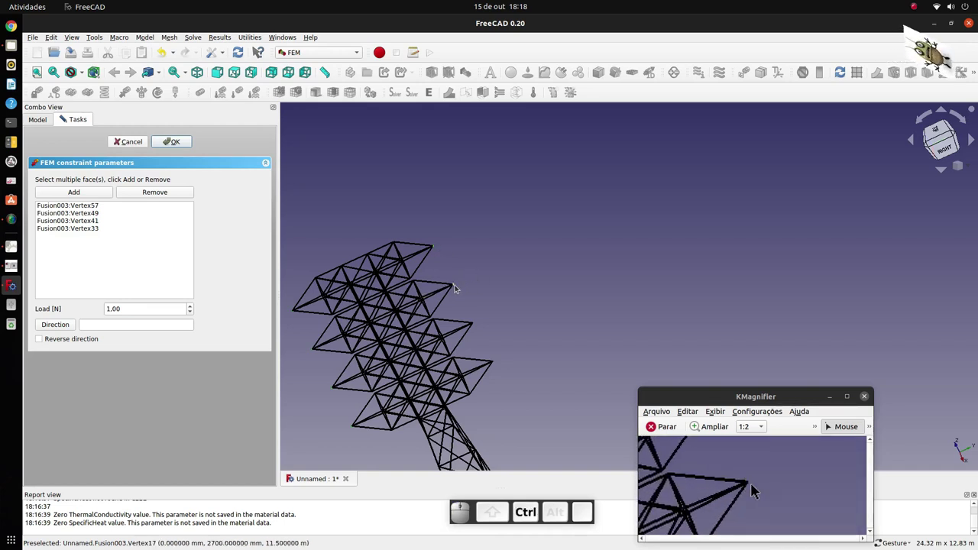
left_click(752, 493)
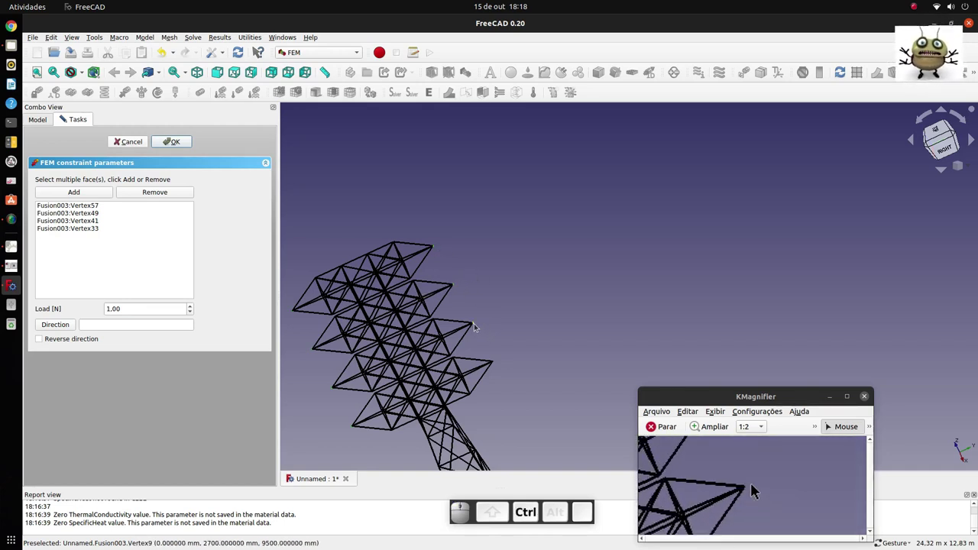
left_click(753, 490)
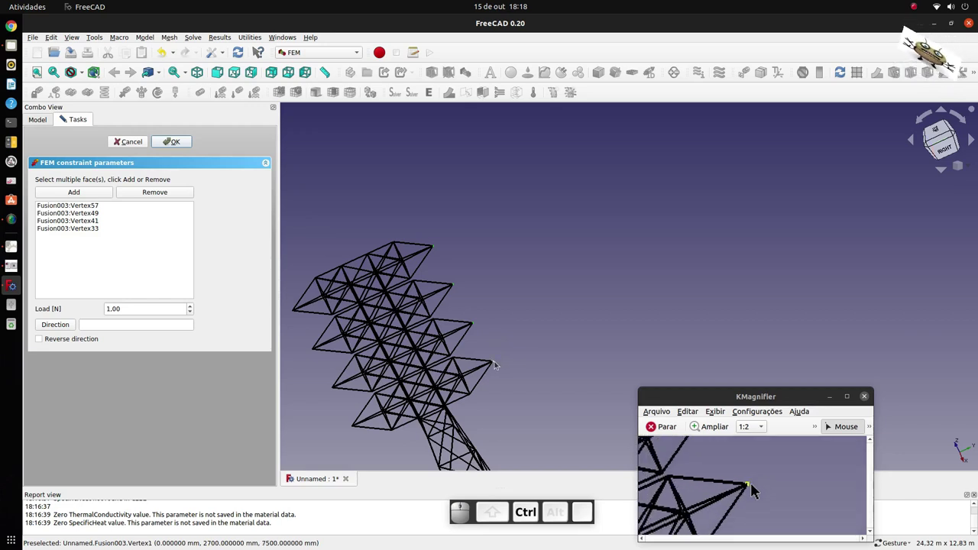
left_click(752, 494)
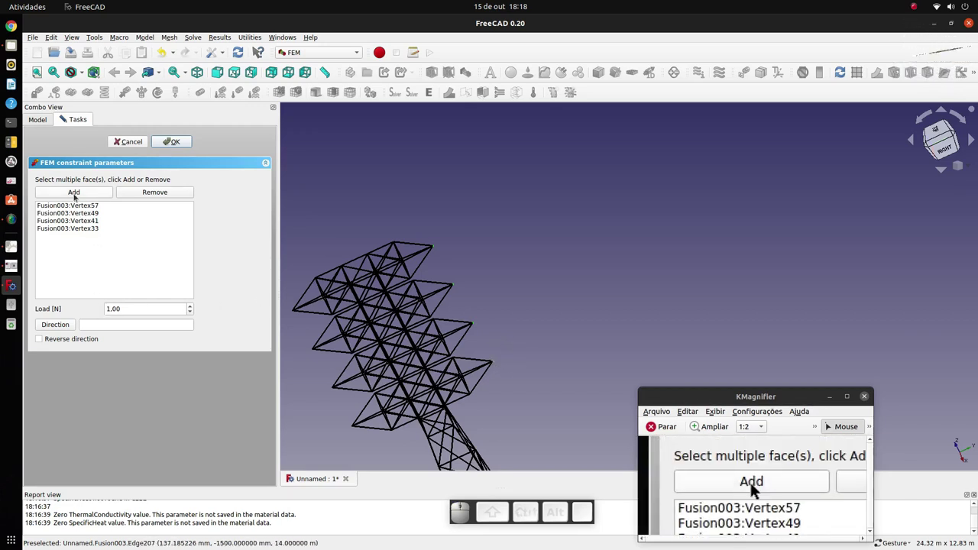
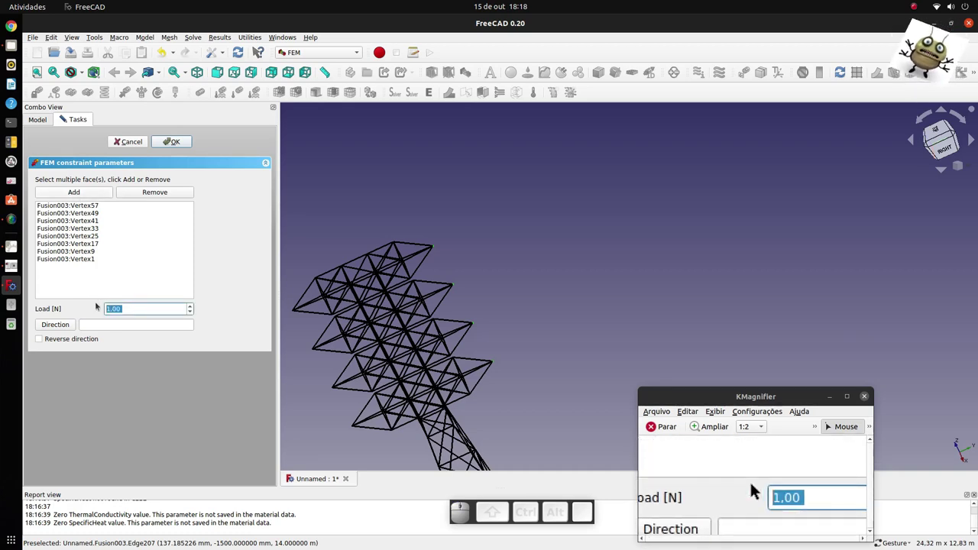
key("8")
key("0")
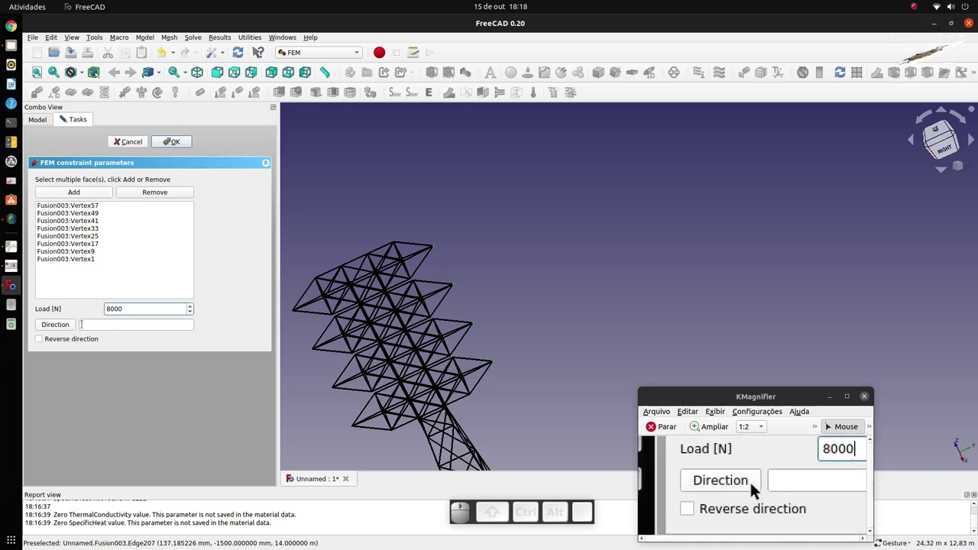
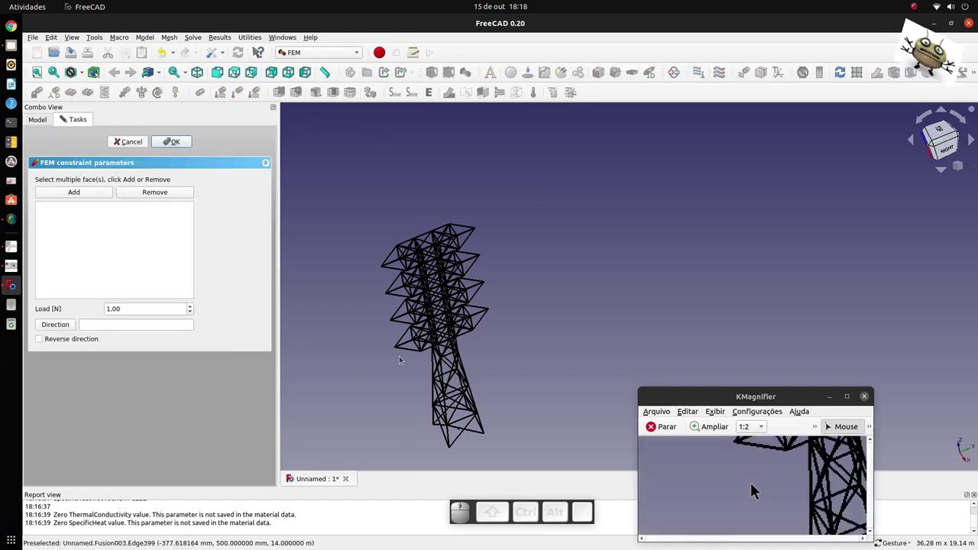
Select the cross-arm tip vertices on the first side of the tower for the second force
scroll("down", 3)
scroll("up", 3)
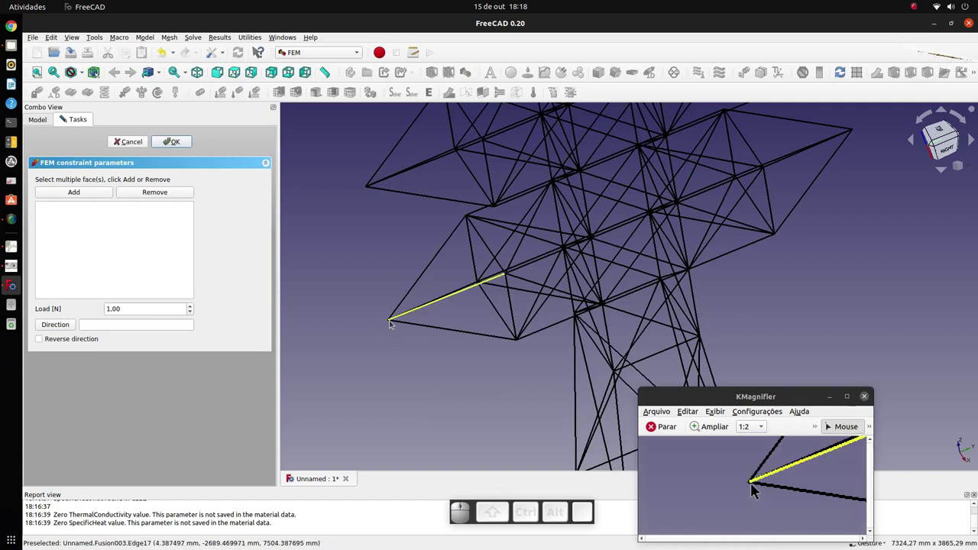
left_click(752, 494)
scroll("down", 3)
left_click(752, 494)
left_click(752, 490)
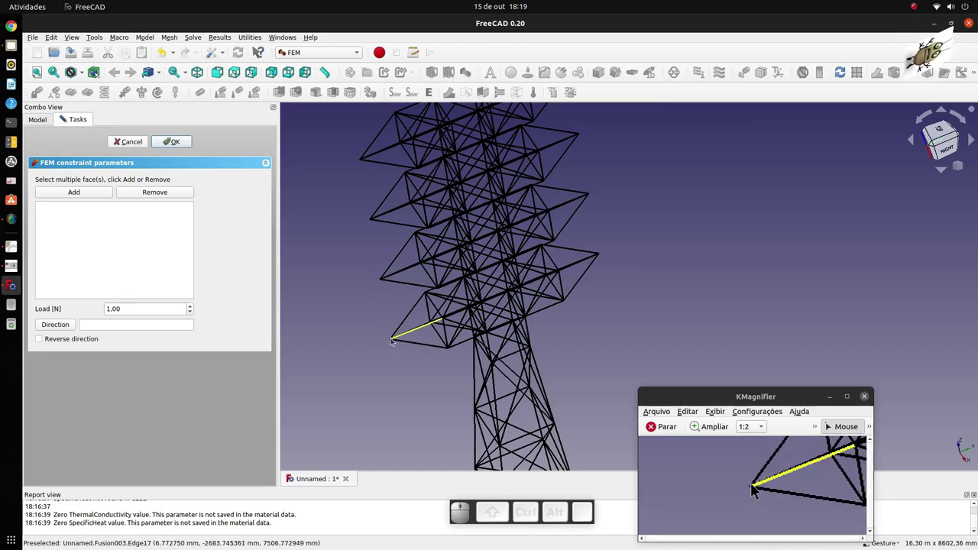
left_click(752, 493)
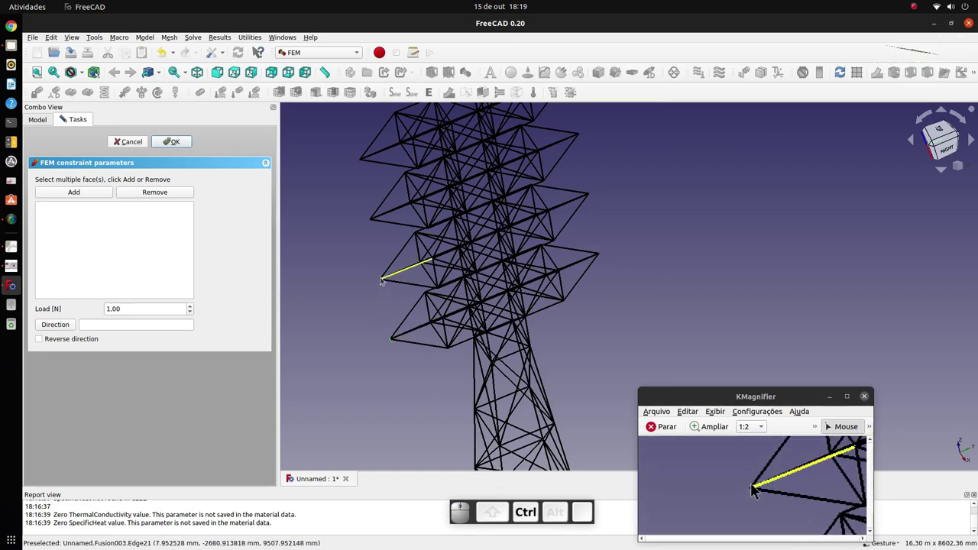
left_click(752, 494)
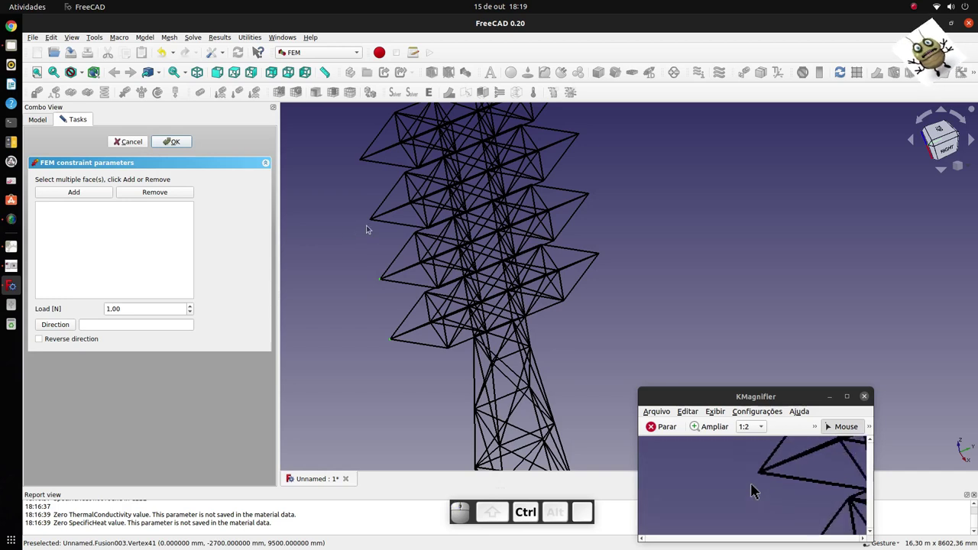
left_click(752, 494)
scroll("down", 3)
scroll("up", 3)
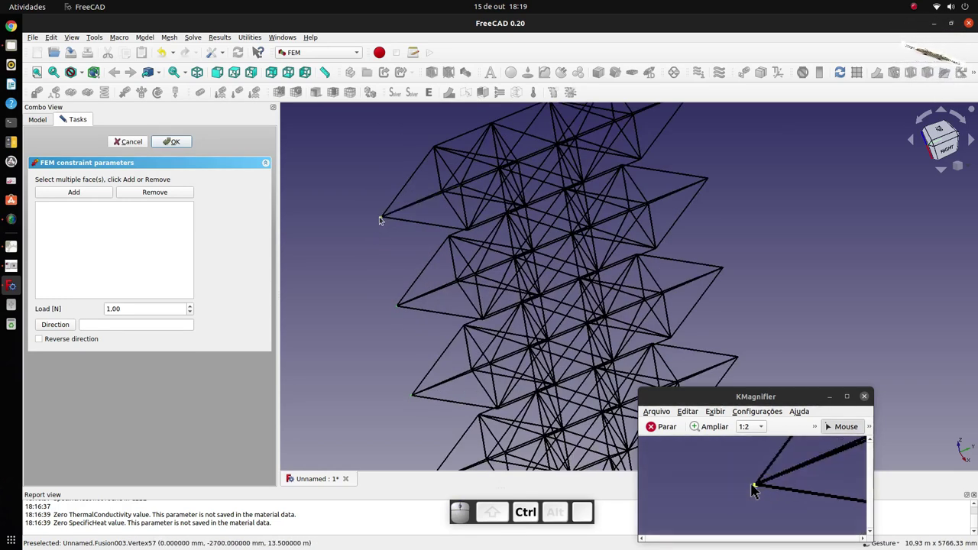
left_click(752, 494)
scroll("down", 3)
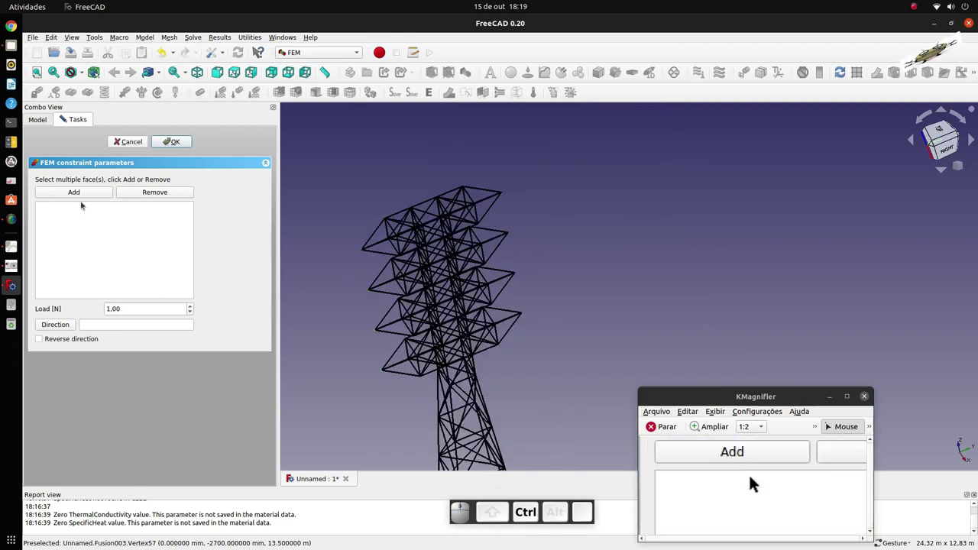
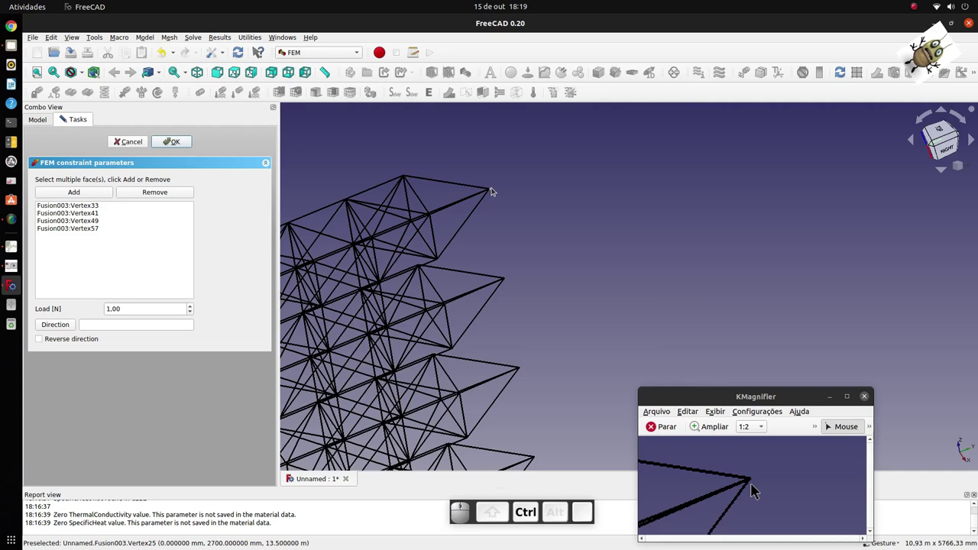
Select the cross-arm tip vertices on the opposite side of the tower
left_click(753, 489)
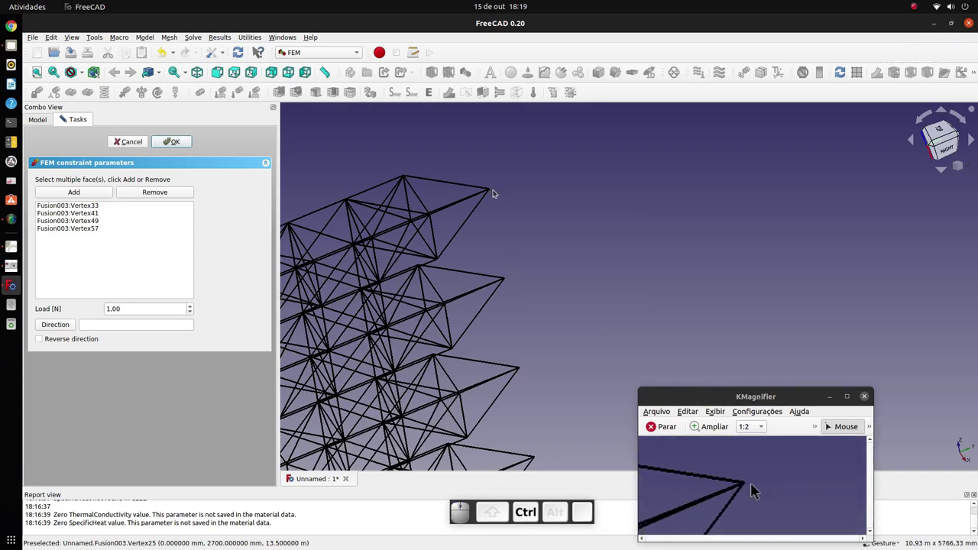
left_click(752, 490)
left_click(752, 490)
scroll("down", 3)
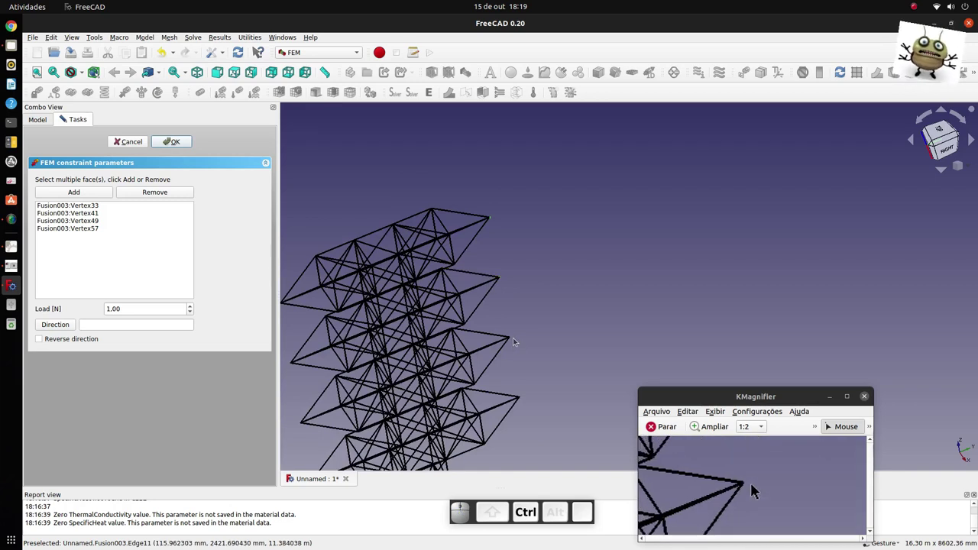
scroll("up", 3)
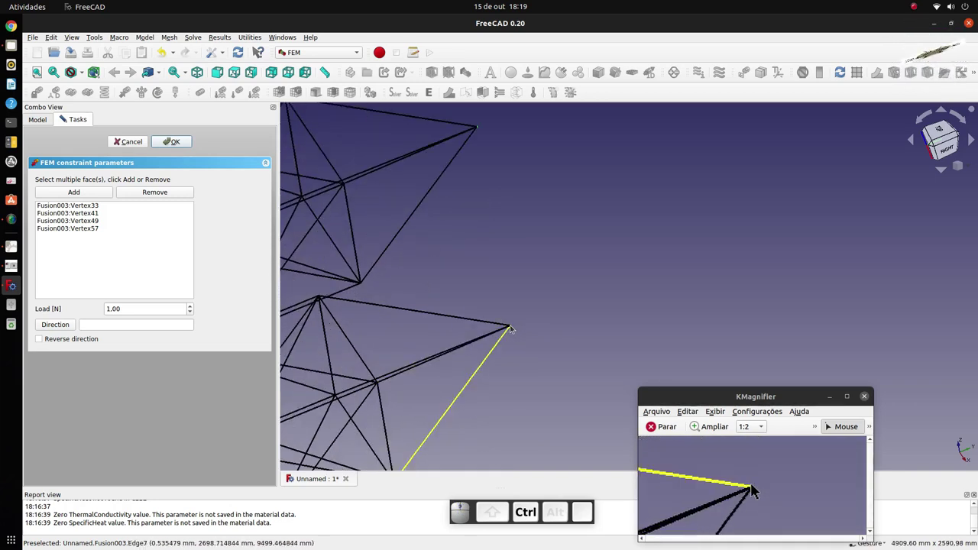
scroll("up", 3)
left_click(753, 490)
scroll("down", 3)
scroll("down", 3)
scroll("up", 3)
left_click(752, 494)
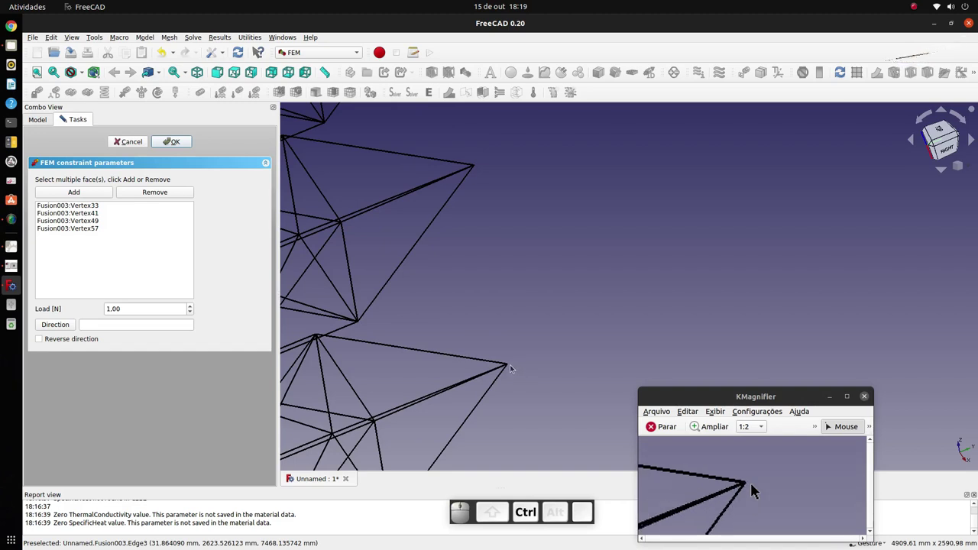
Select the remaining tip vertices and add all picked tips to the second force load
scroll("down", 3)
scroll("up", 3)
left_click(753, 490)
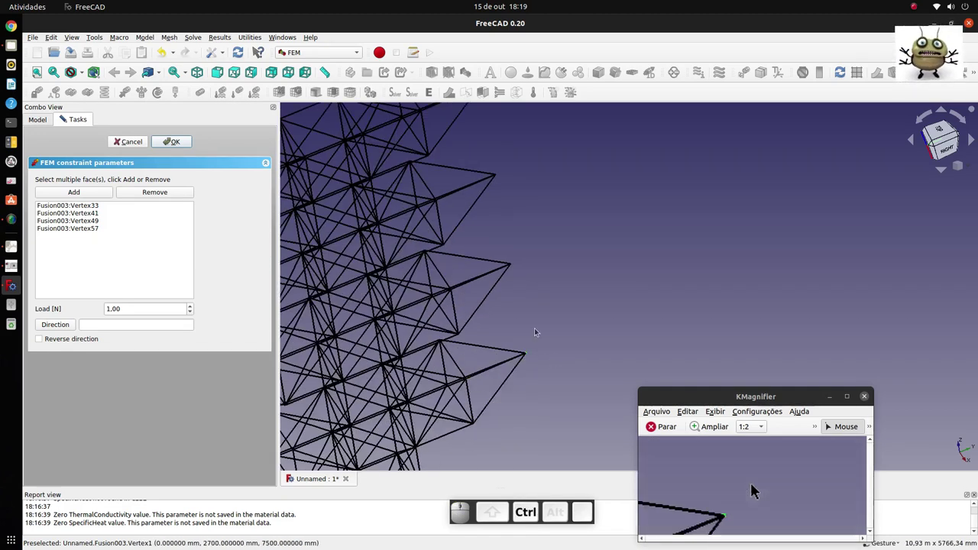
left_click(753, 490)
scroll("down", 3)
scroll("up", 3)
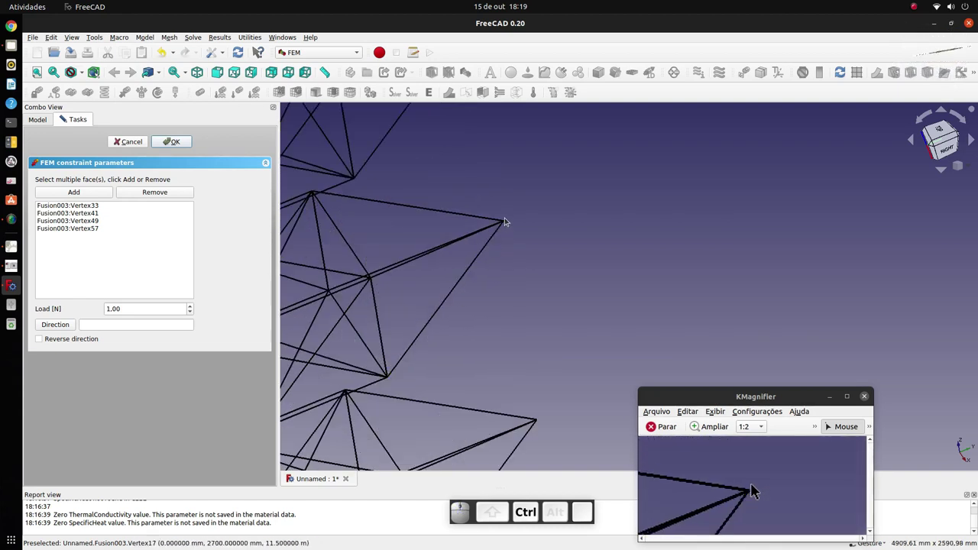
left_click(753, 490)
scroll("down", 3)
scroll("up", 3)
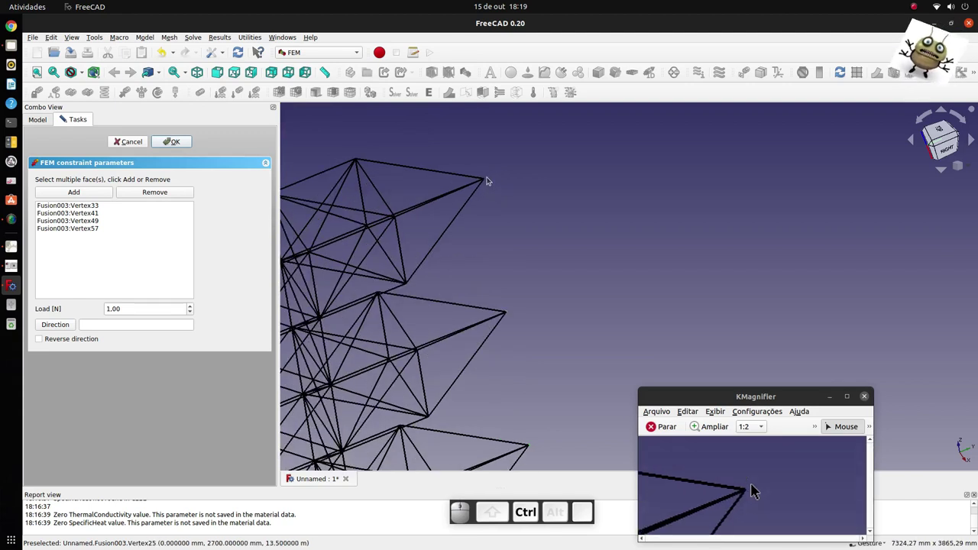
left_click(753, 489)
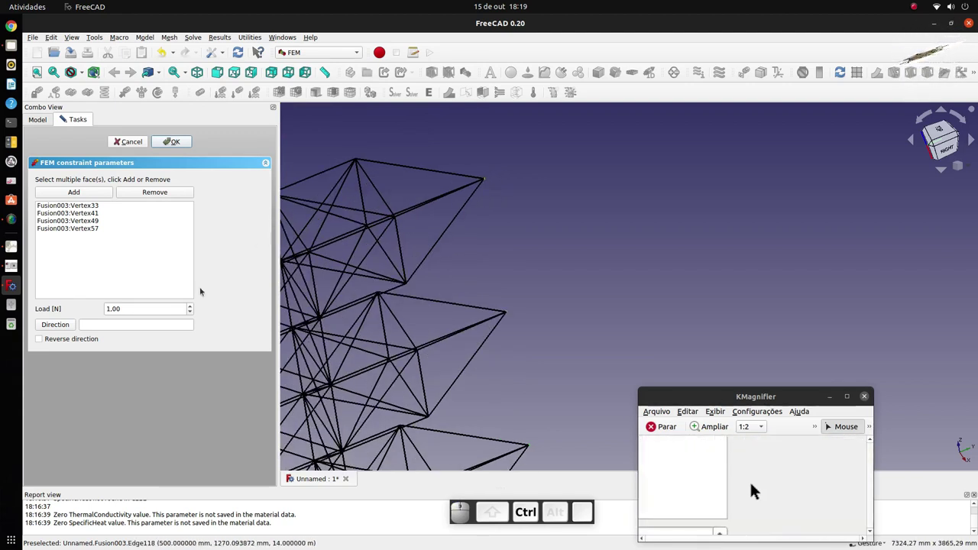
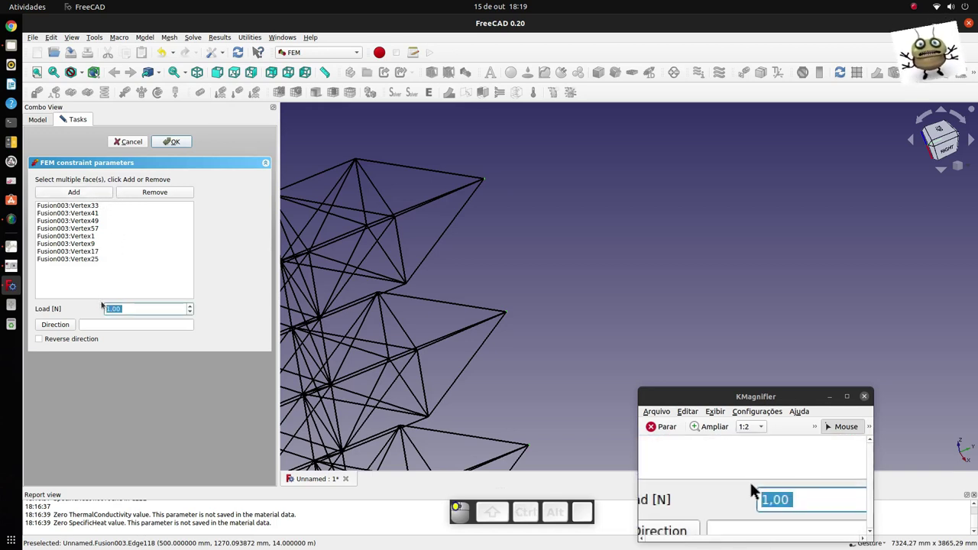
Set the second force load to 10000 N and pick a tower edge as its direction
key("1")
key("0")
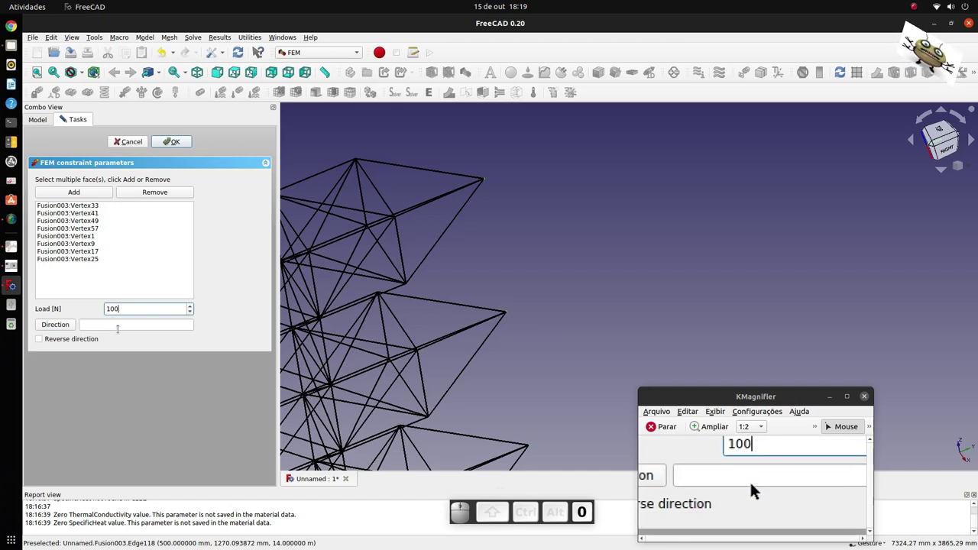
key("0")
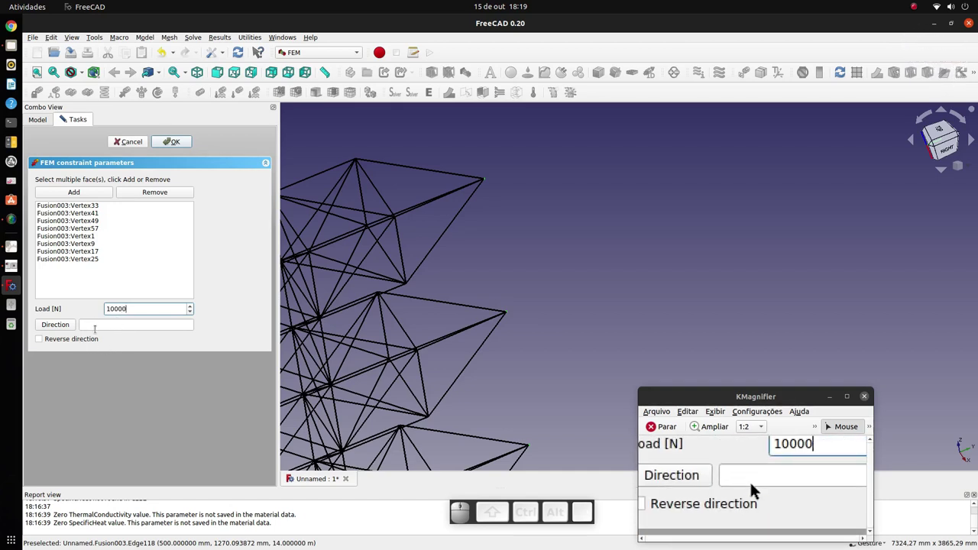
left_click(752, 494)
left_click(753, 489)
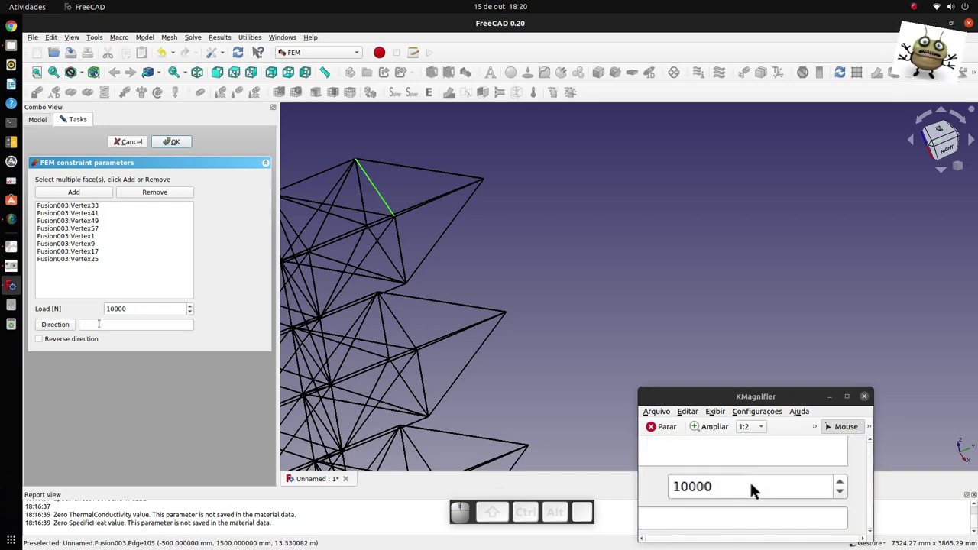
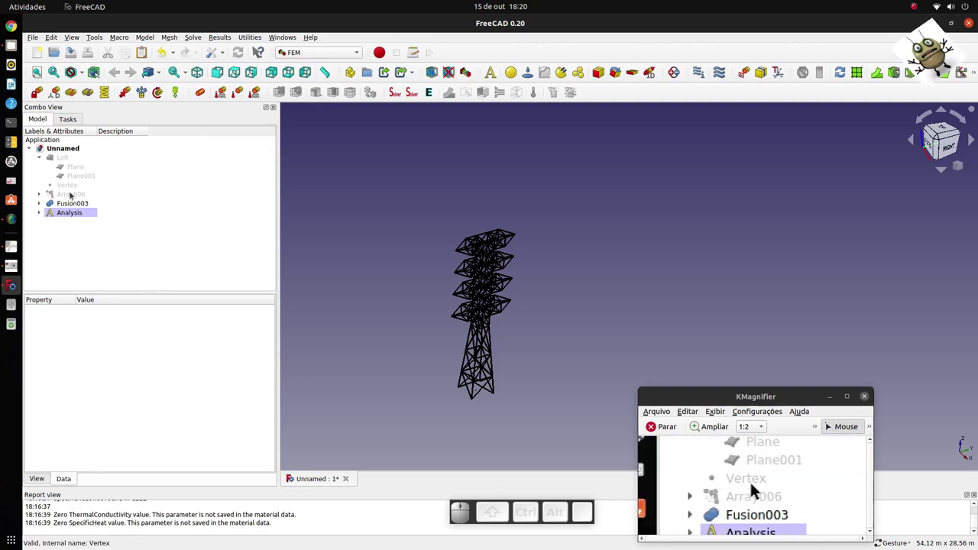
Create a Gmsh mesh from Fusion003 and expand the Analysis container in the tree
left_click(761, 487)
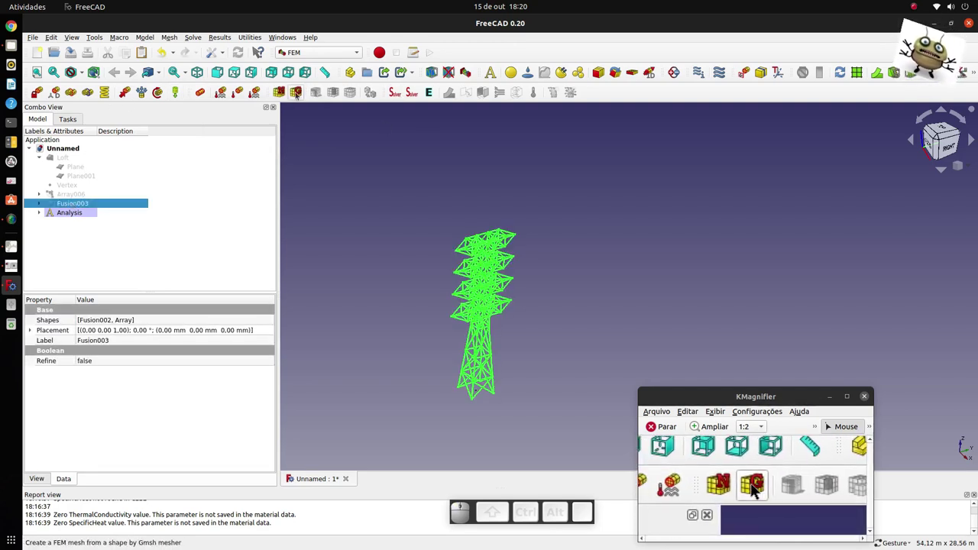
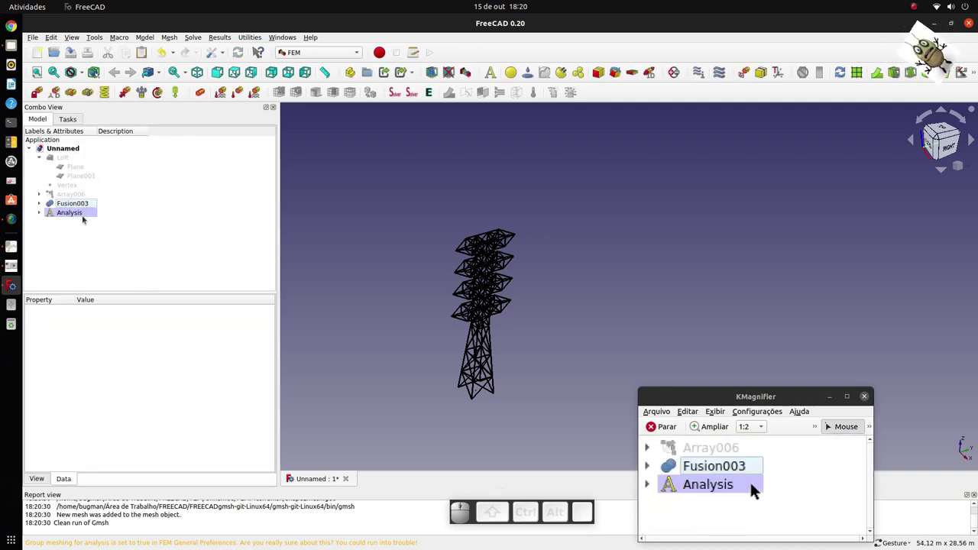
left_click(731, 488)
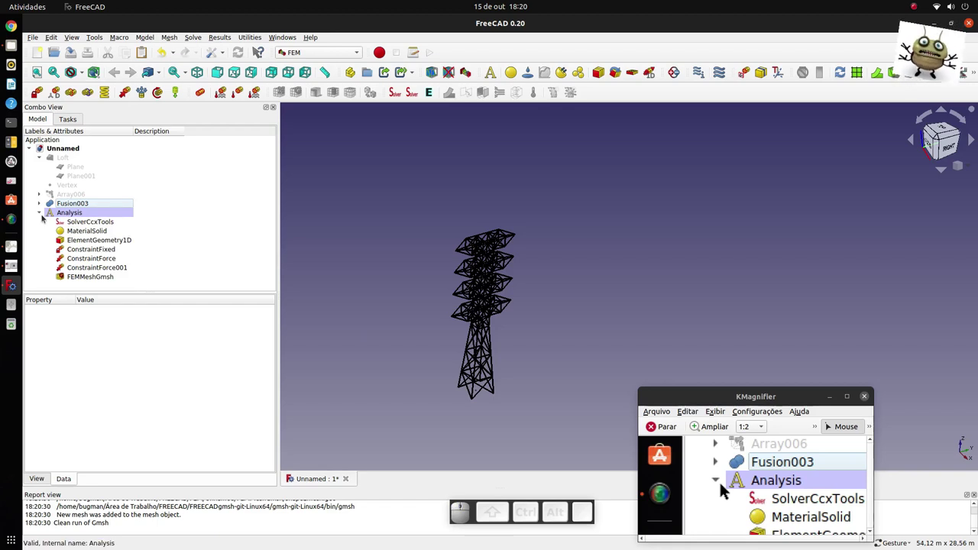
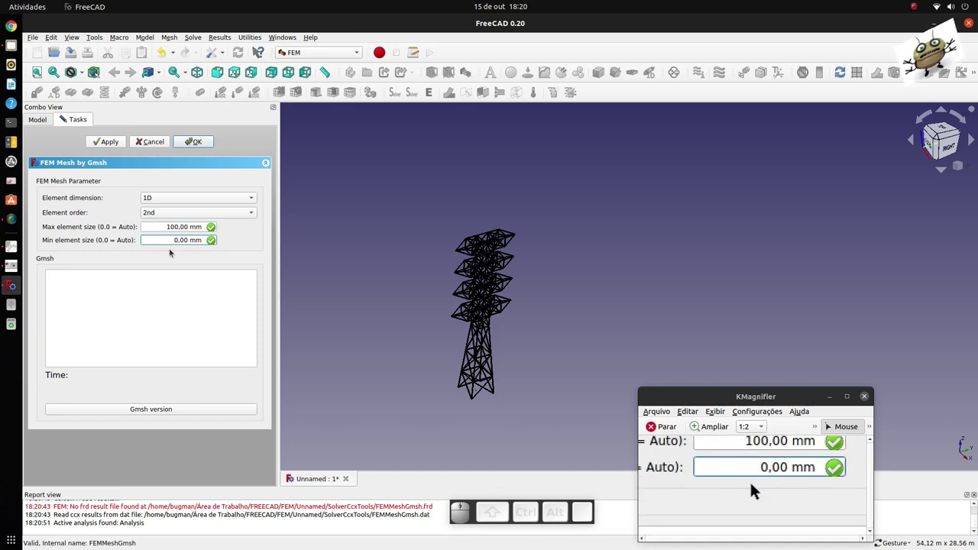
Set the Gmsh mesh to 100 mm maximum and 50 mm minimum element size and regenerate it
key("5")
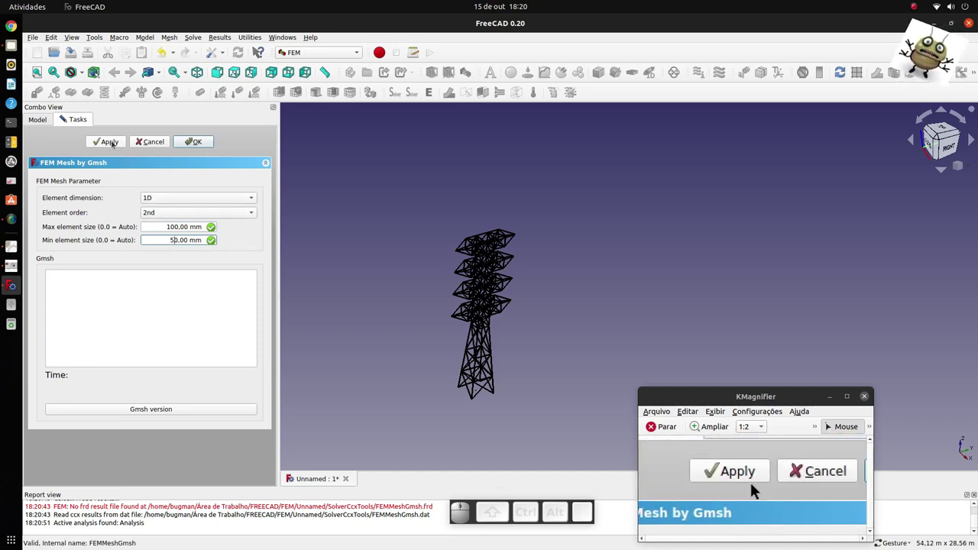